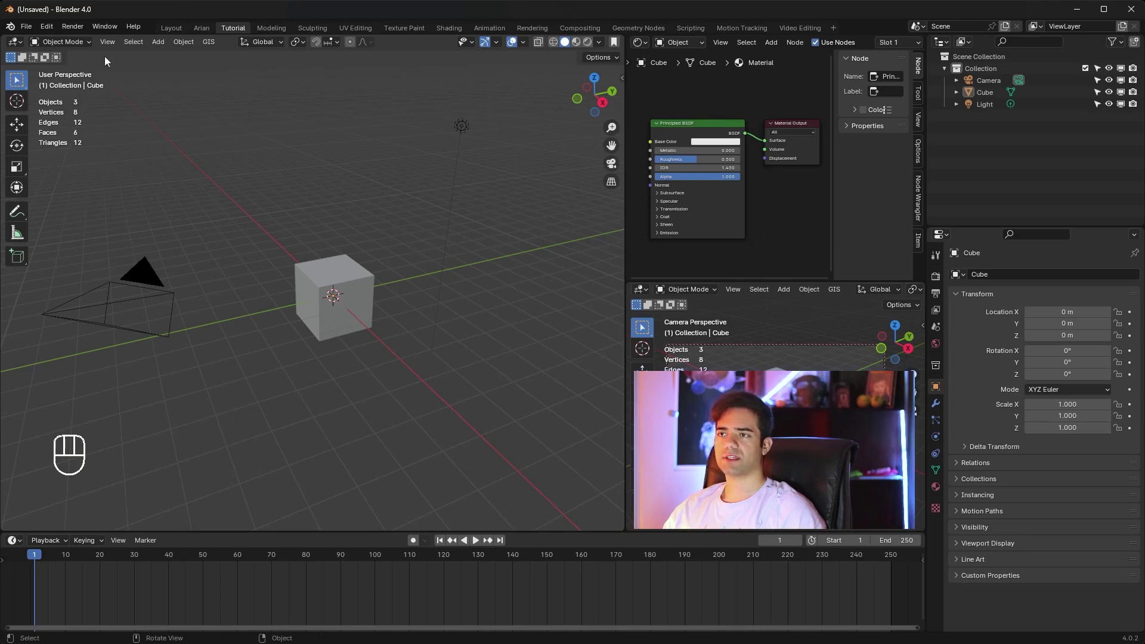
# Step: Confirm the Kaboom add-on is enabled and show its Fracture panel in the viewport sidebar
pyautogui.moveTo(55, 28); pyautogui.dragTo(94, 182)
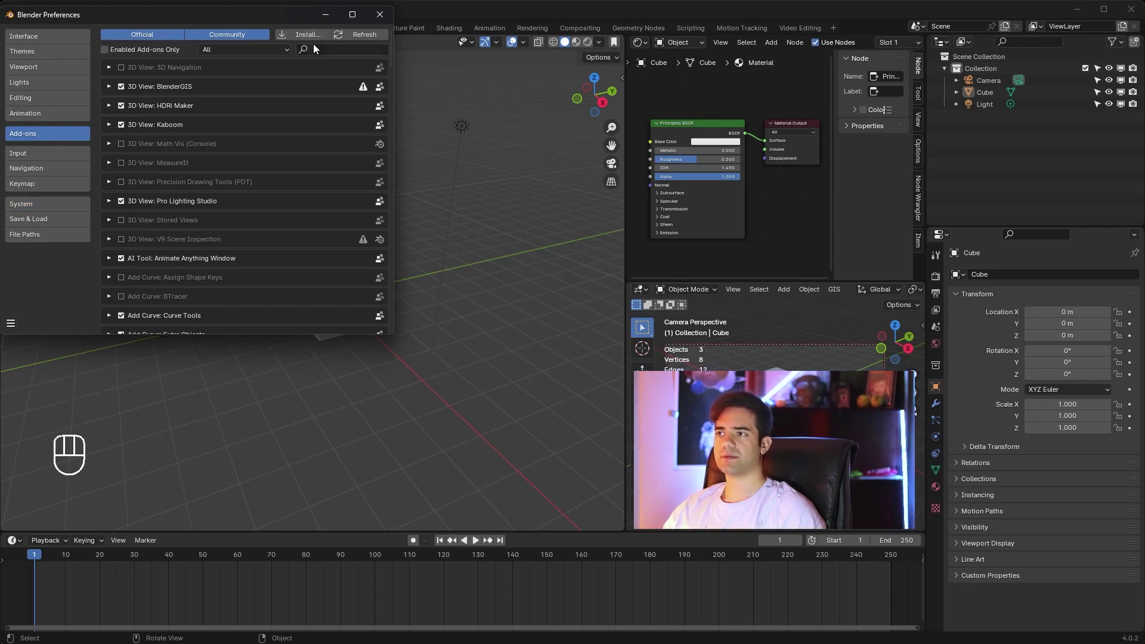
pyautogui.press('n')
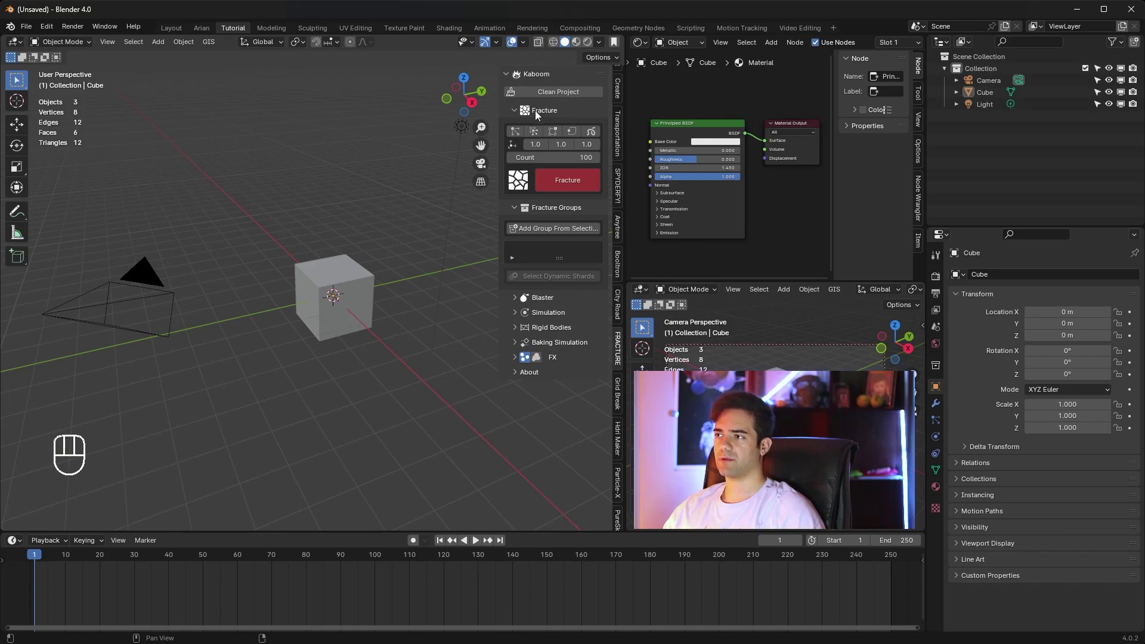
pyautogui.click(521, 111)
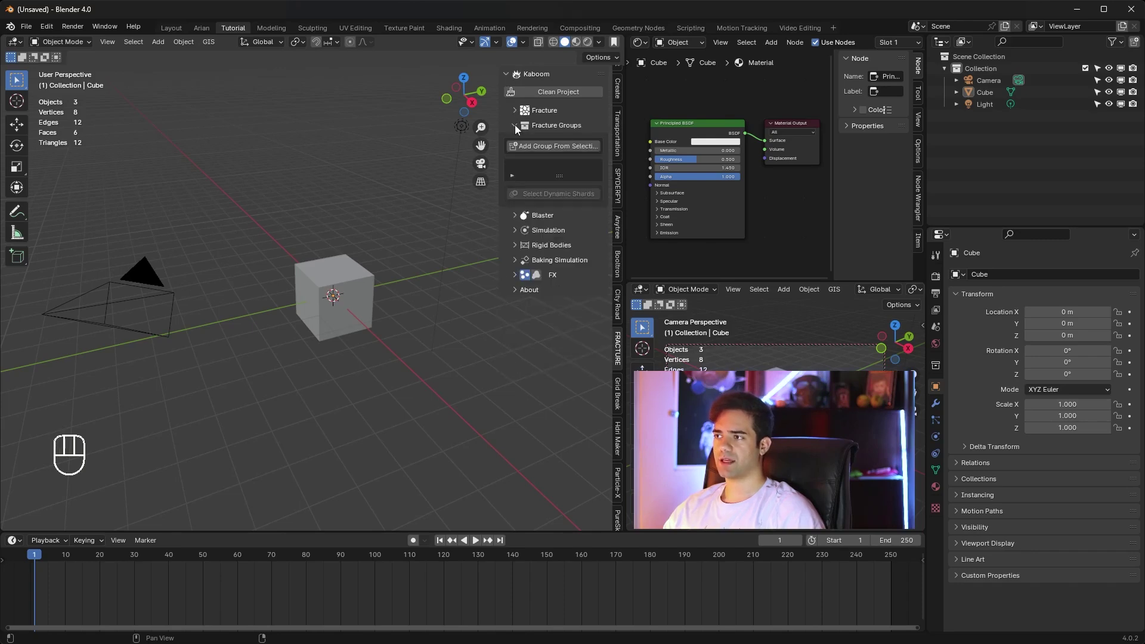
pyautogui.click(519, 128)
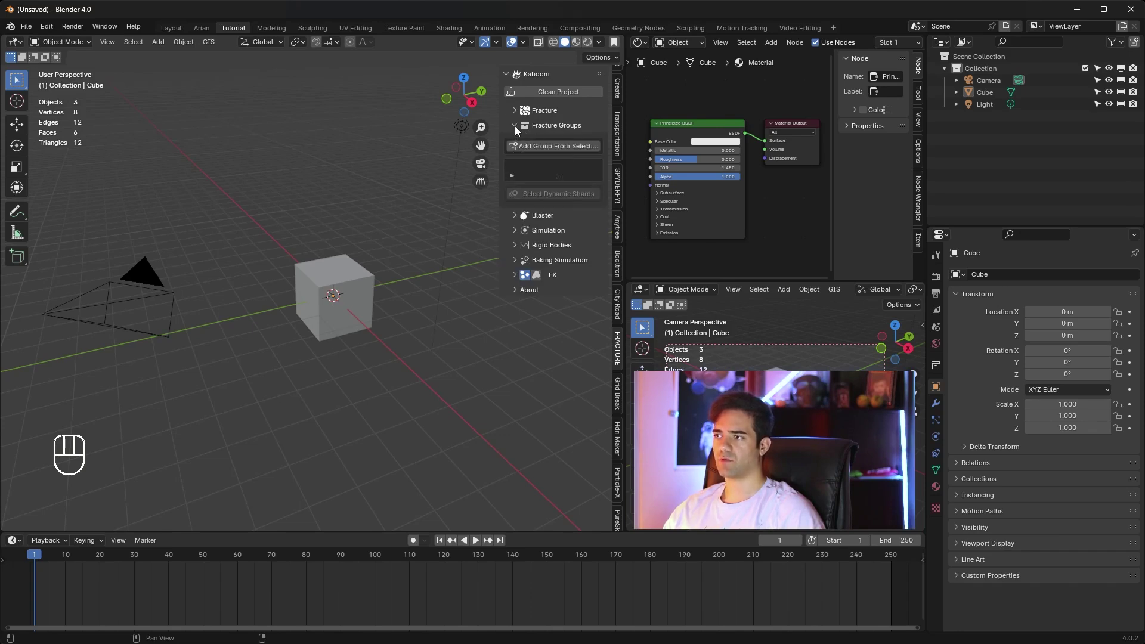
pyautogui.click(518, 129)
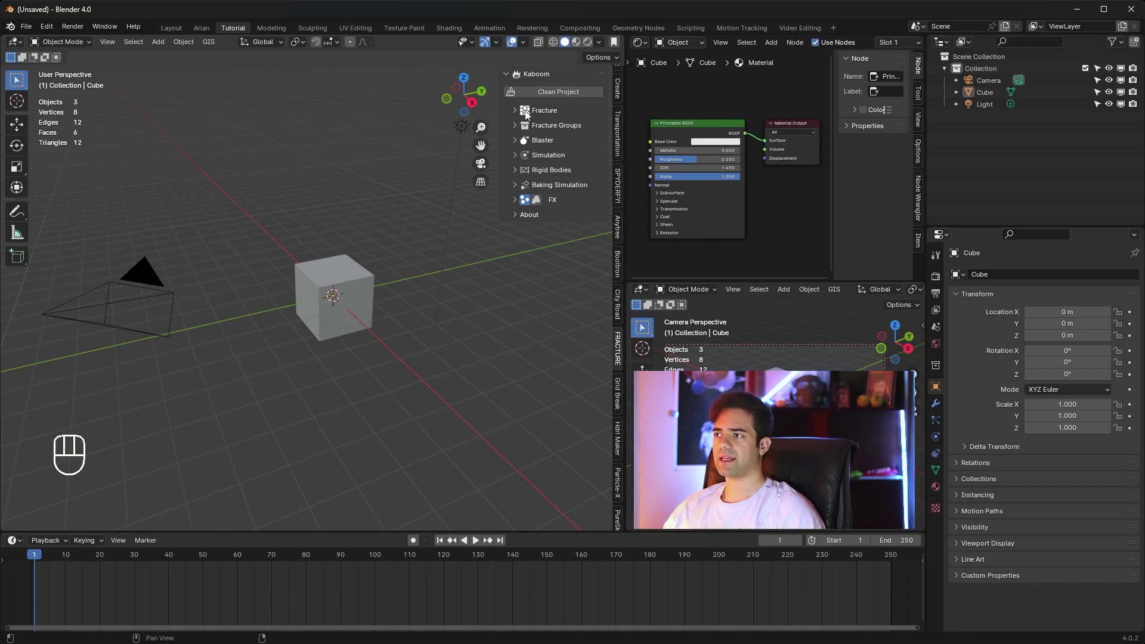
pyautogui.click(519, 111)
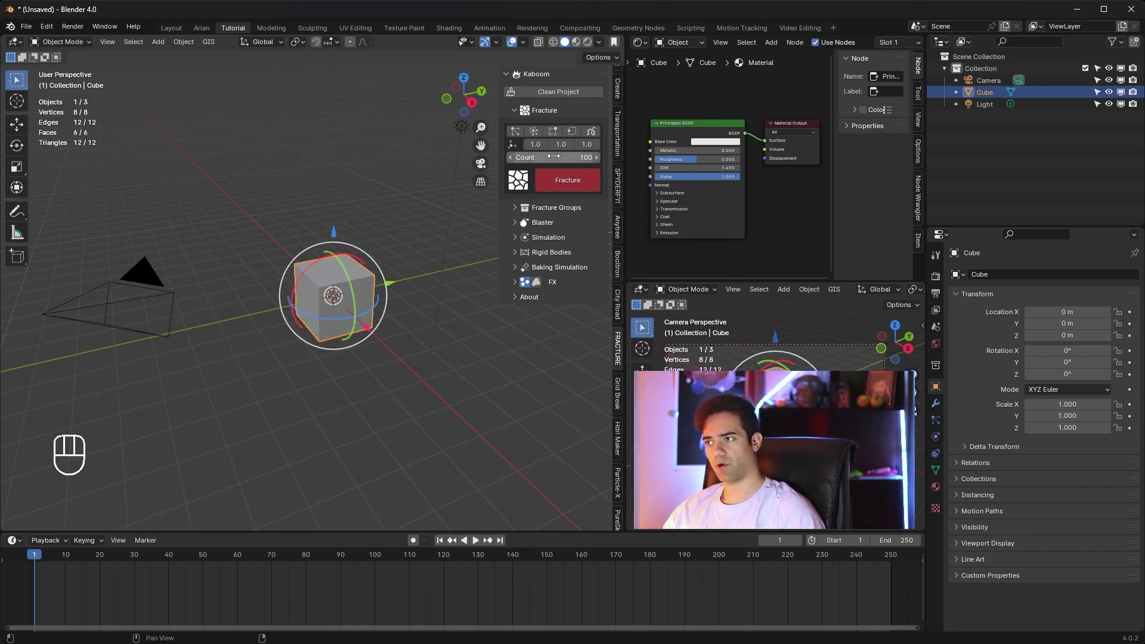
pyautogui.click(520, 240)
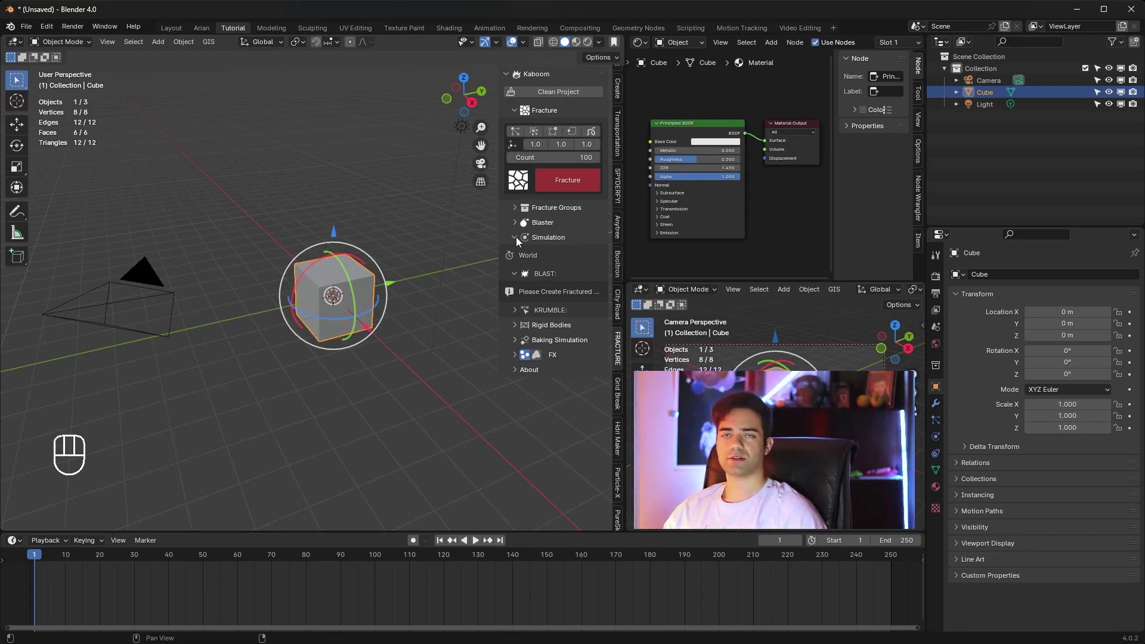
pyautogui.click(519, 240)
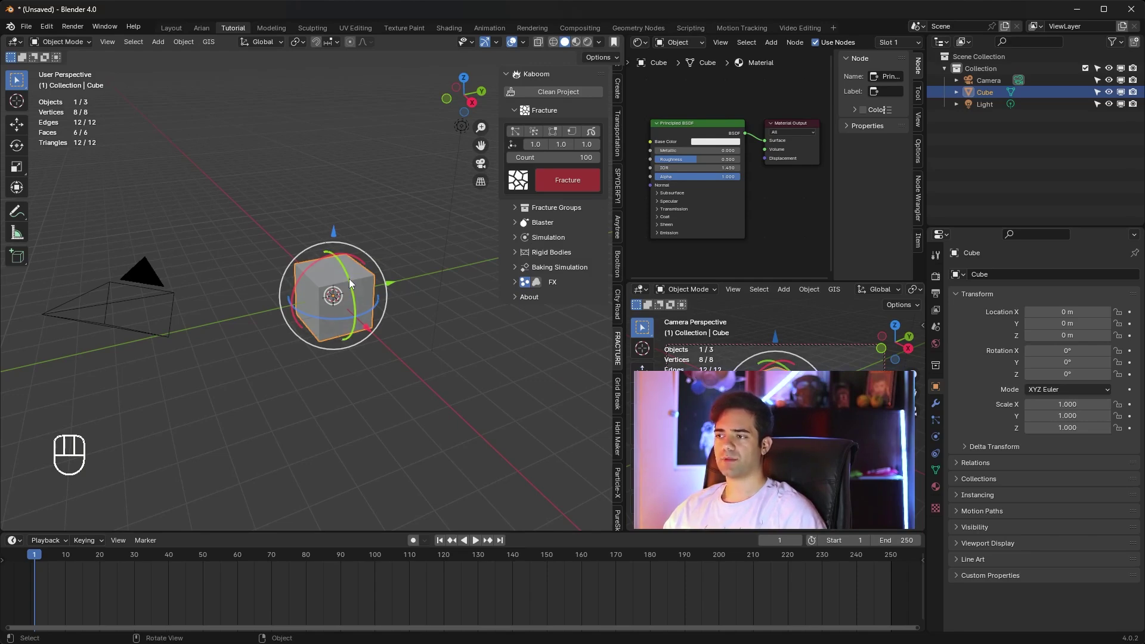
# Step: Stretch the cube along Y into a long bar
pyautogui.middleClick(354, 285)
pyautogui.press('s')
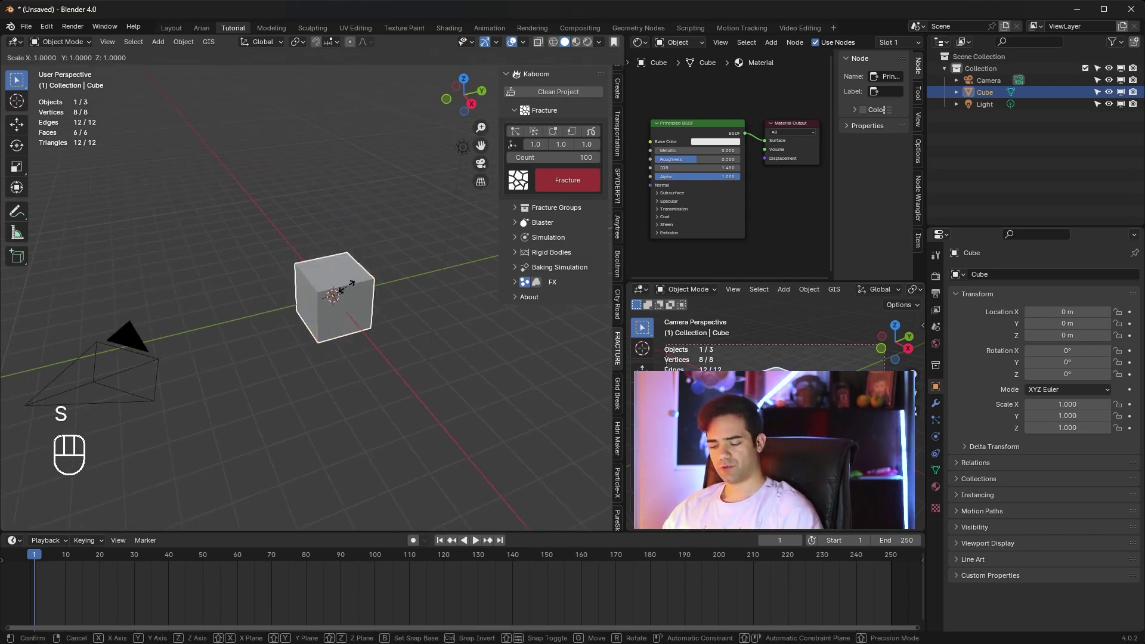
pyautogui.press('y')
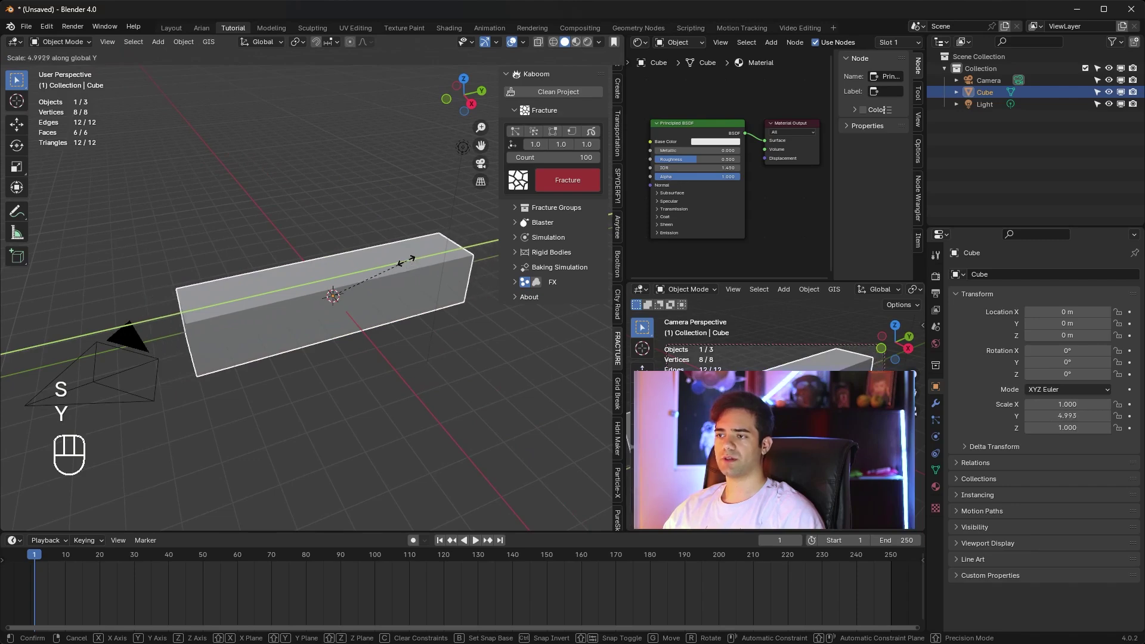
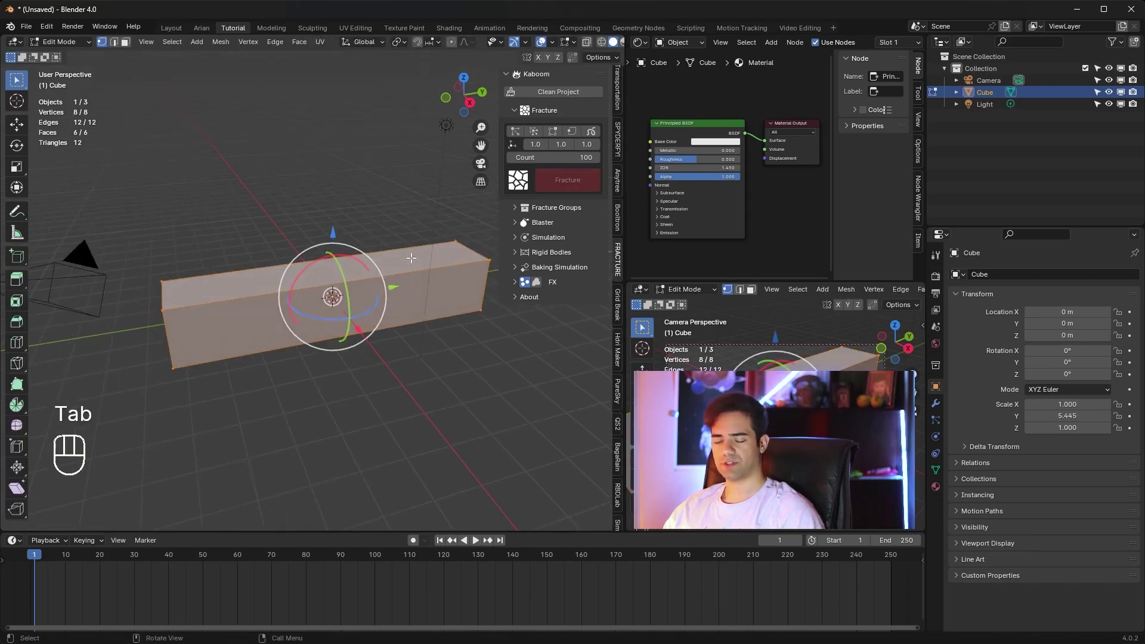
# Step: Bevel the bar's edges and add seven loop cuts along its length, then return to Object Mode
pyautogui.press('ctrl+b')
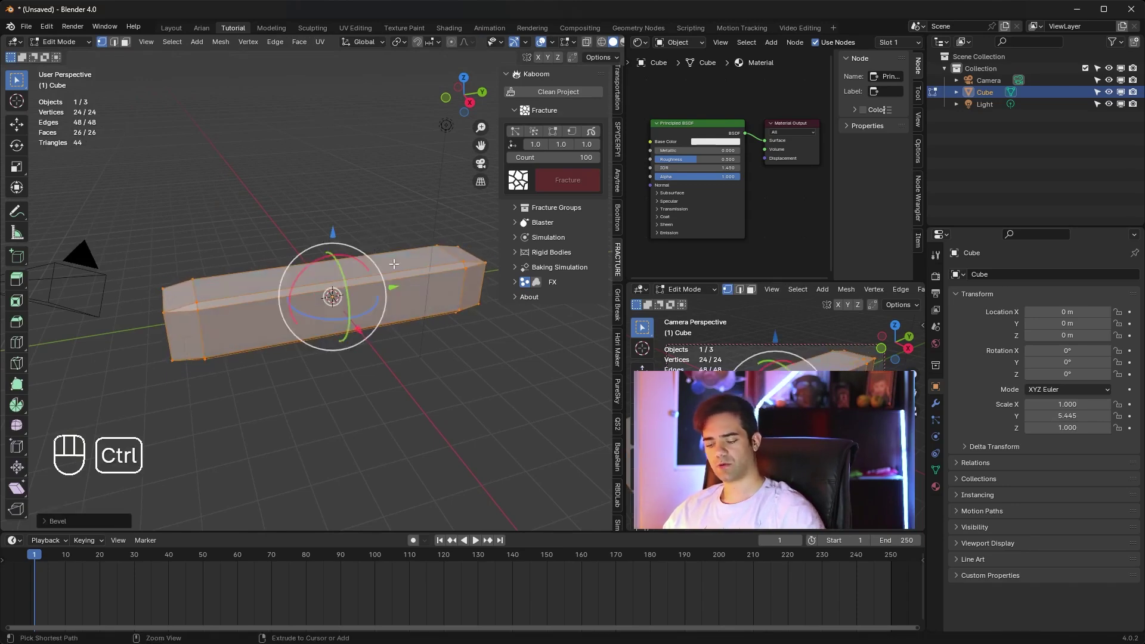
pyautogui.press('ctrl+r')
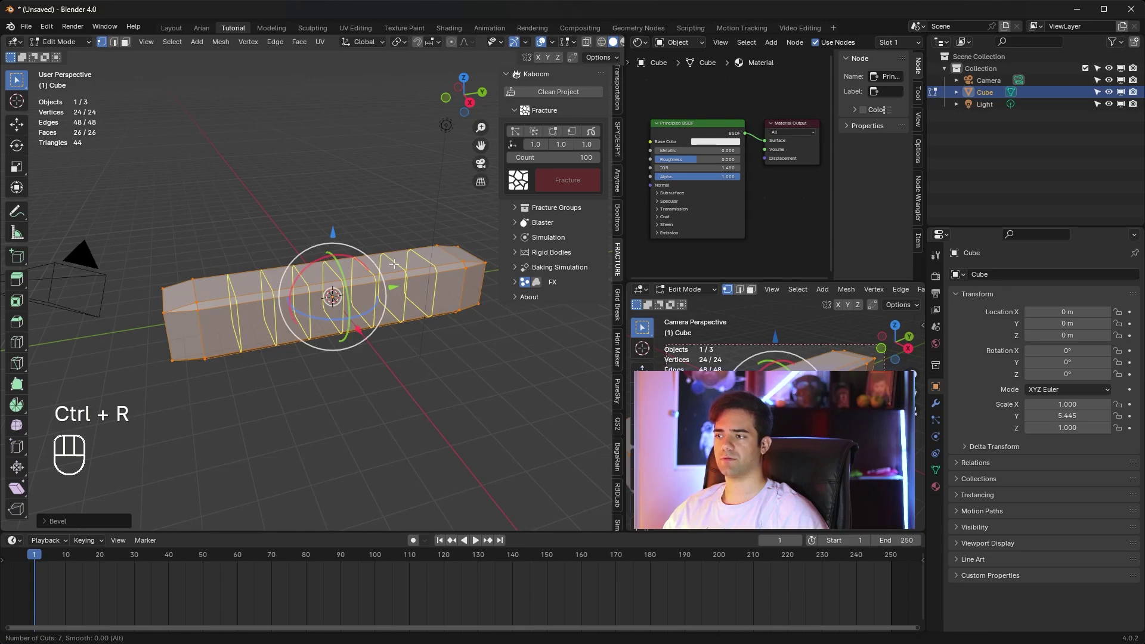
pyautogui.press('Tab')
pyautogui.moveTo(411, 305); pyautogui.dragTo(427, 272)
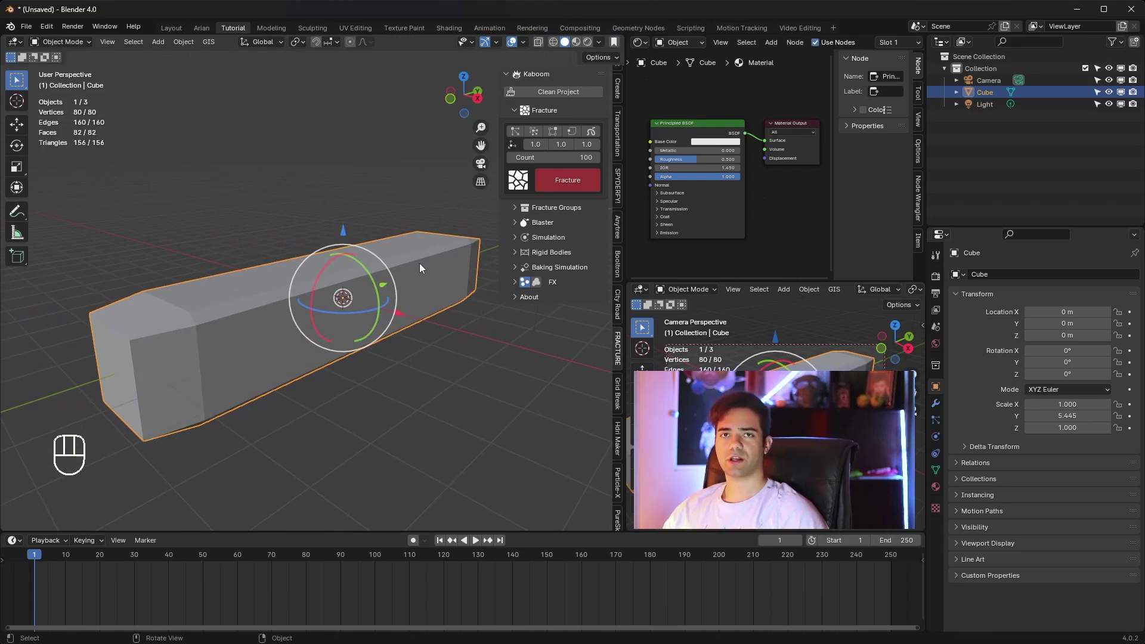
pyautogui.moveTo(417, 275); pyautogui.dragTo(411, 267)
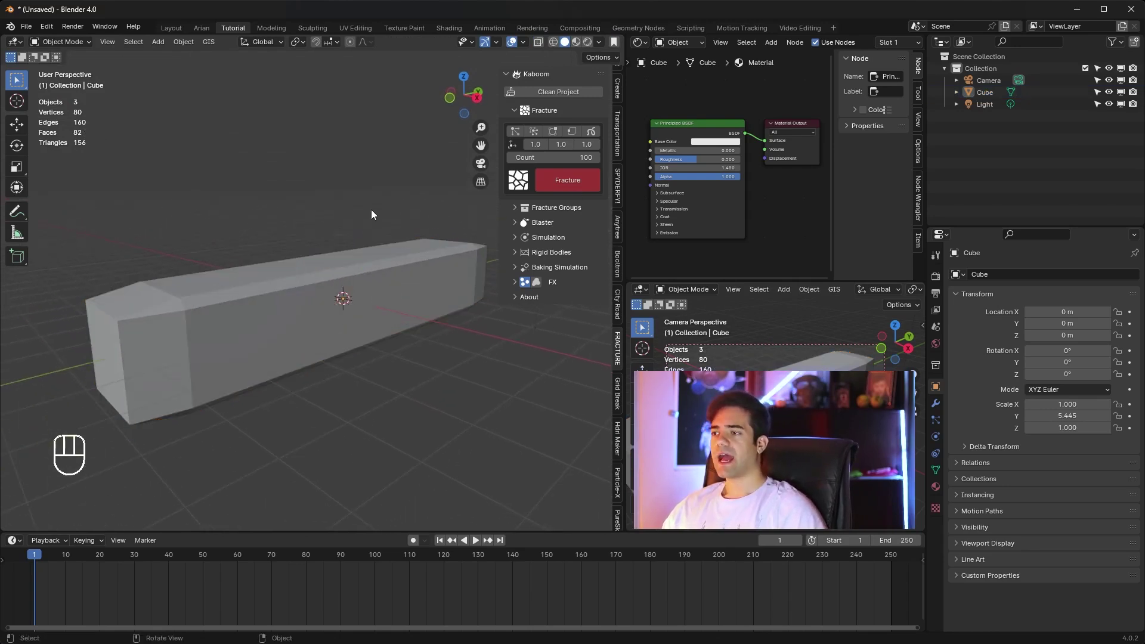
pyautogui.click(435, 282)
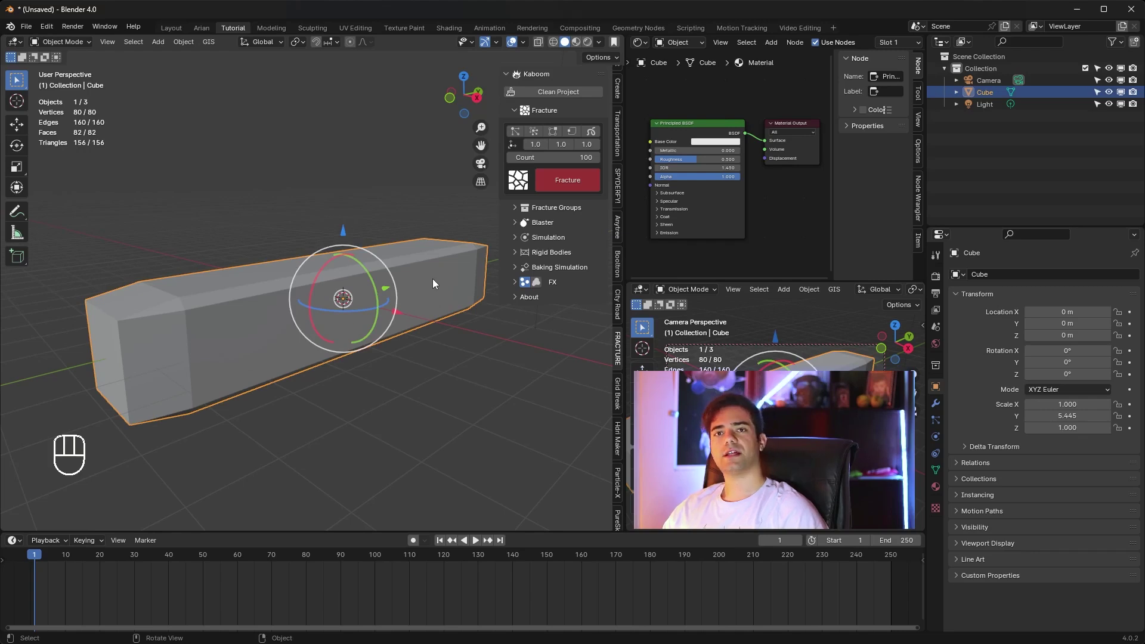
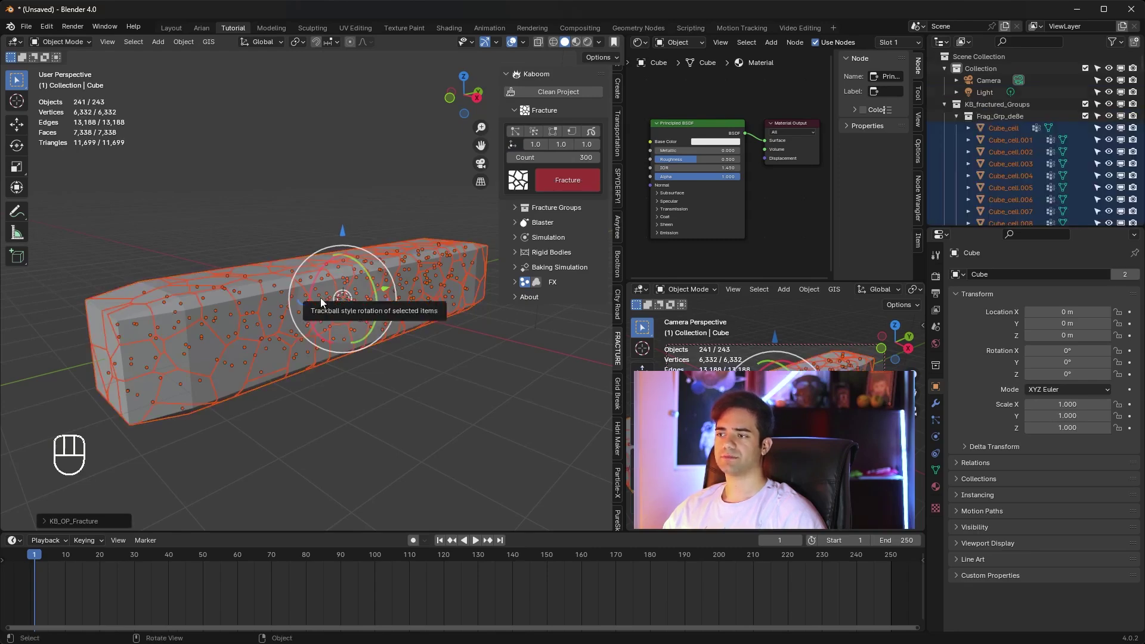
# Step: Zoom and orbit around the Voronoi-fractured bar to inspect the shard pattern and edges
pyautogui.moveTo(347, 327); pyautogui.dragTo(392, 384)
pyautogui.moveTo(410, 352); pyautogui.dragTo(323, 323)
pyautogui.moveTo(375, 329); pyautogui.dragTo(357, 313)
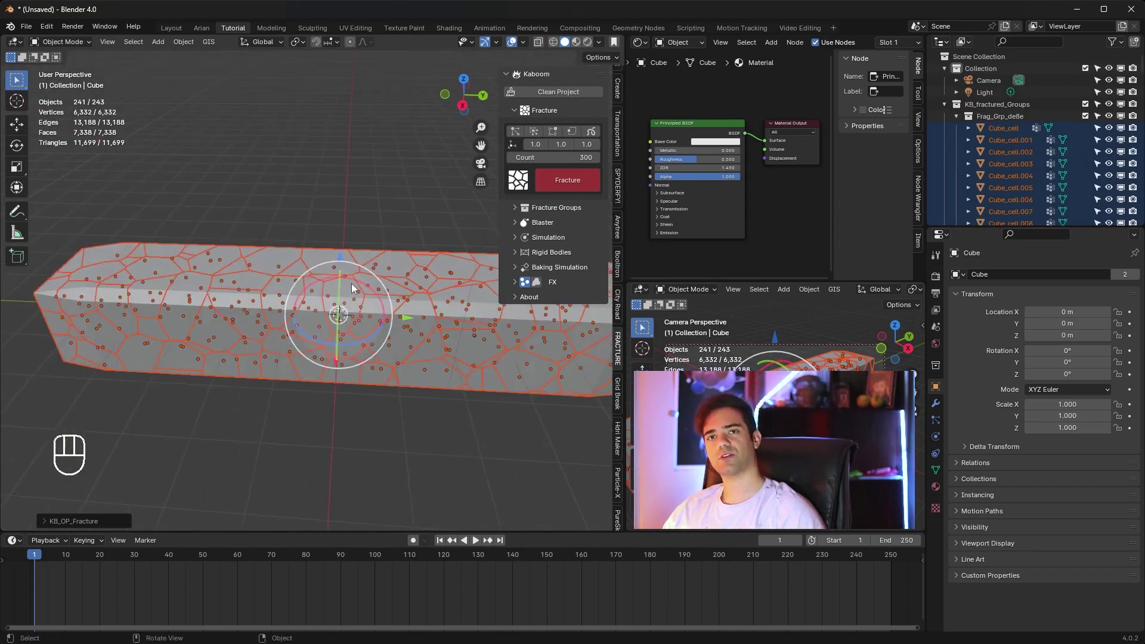
pyautogui.moveTo(358, 303); pyautogui.dragTo(395, 284)
pyautogui.middleClick(330, 253)
pyautogui.click(348, 277)
pyautogui.middleClick(355, 288)
pyautogui.moveTo(336, 297); pyautogui.dragTo(311, 289)
pyautogui.moveTo(325, 291); pyautogui.dragTo(374, 300)
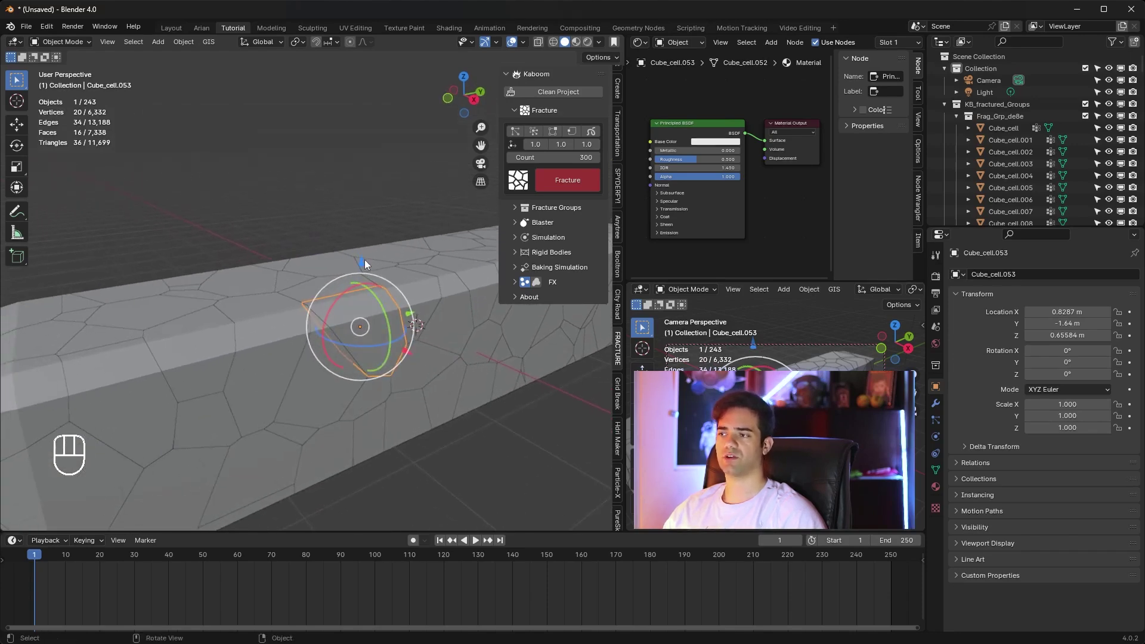
# Step: Lift one shard out to inspect it, undo the move, and pull back to see the whole bar
pyautogui.click(364, 260)
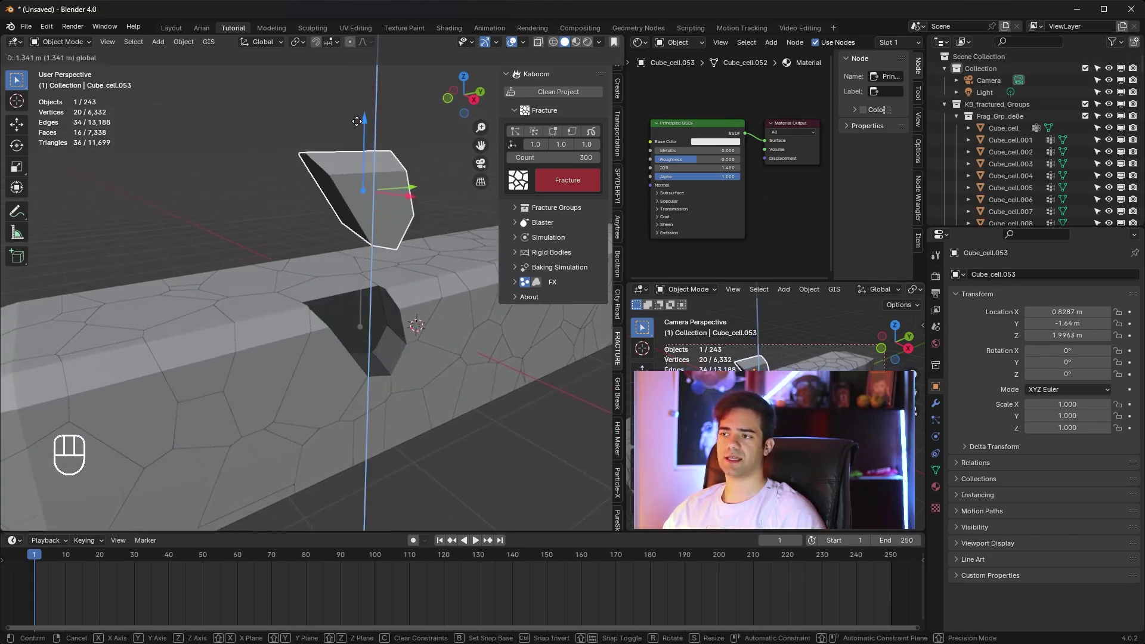
pyautogui.moveTo(416, 298); pyautogui.dragTo(400, 276)
pyautogui.press('ctrl+z')
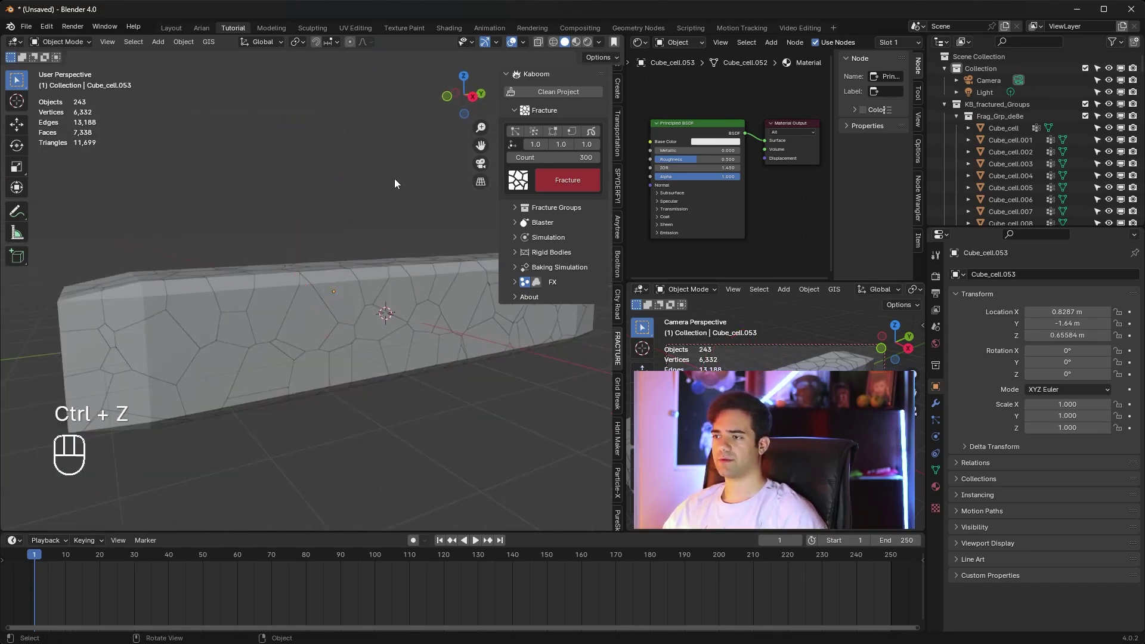
pyautogui.moveTo(390, 260); pyautogui.dragTo(399, 276)
pyautogui.middleClick(399, 277)
pyautogui.moveTo(417, 285); pyautogui.dragTo(392, 258)
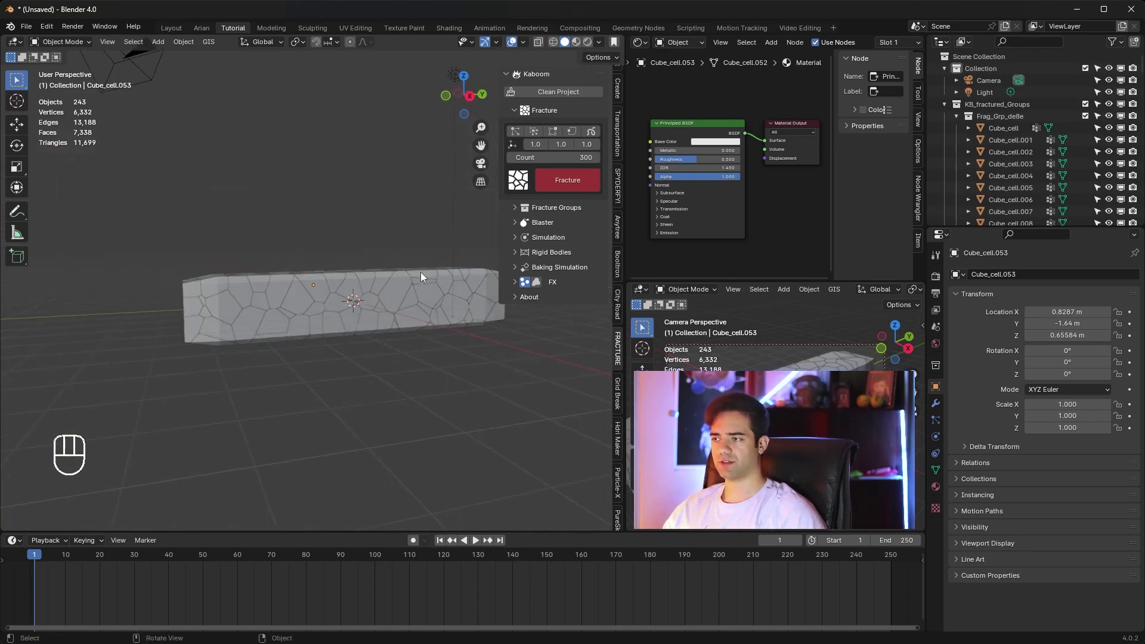
pyautogui.moveTo(413, 386); pyautogui.dragTo(415, 378)
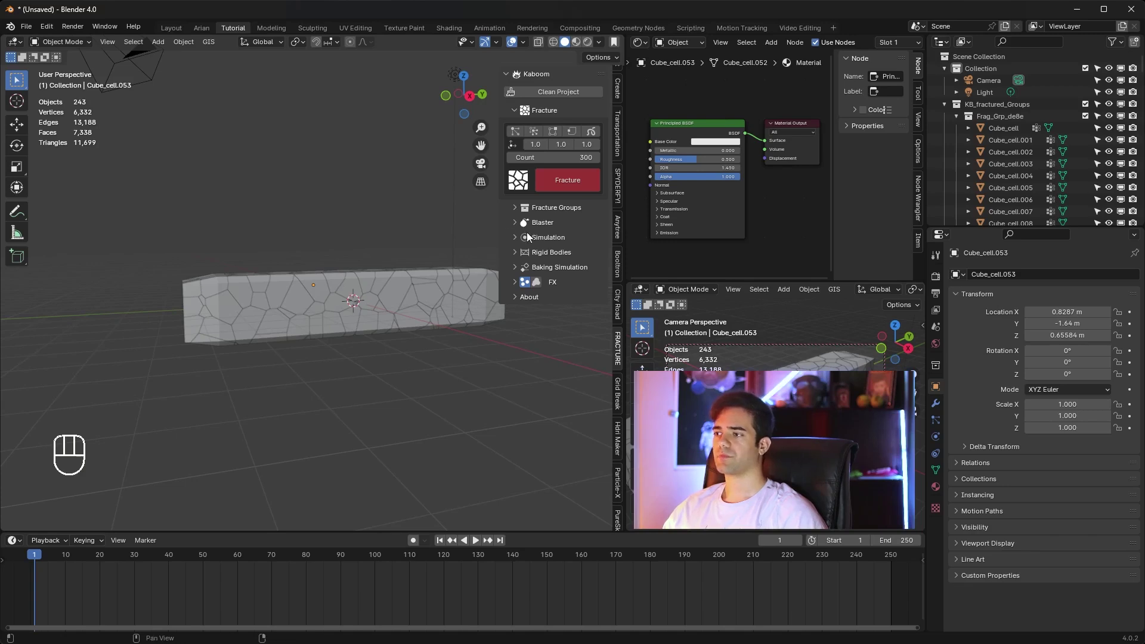
# Step: Add a Kaboom wrecking-ball blaster near the bar's end with its core radius raised to 3.63
pyautogui.click(518, 225)
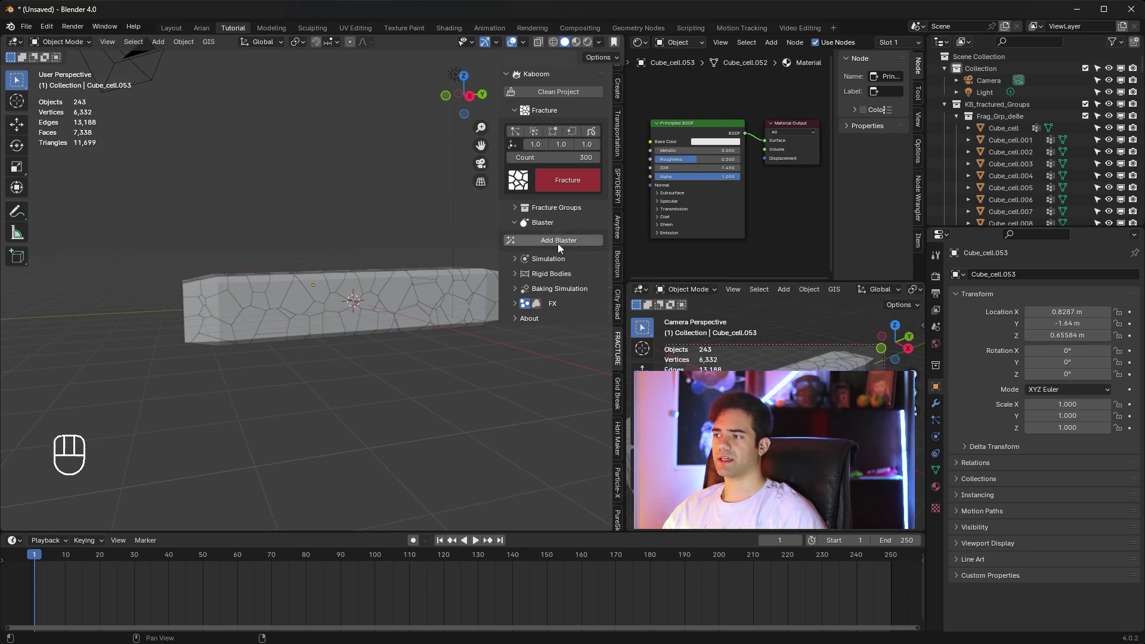
pyautogui.moveTo(561, 245); pyautogui.dragTo(391, 282)
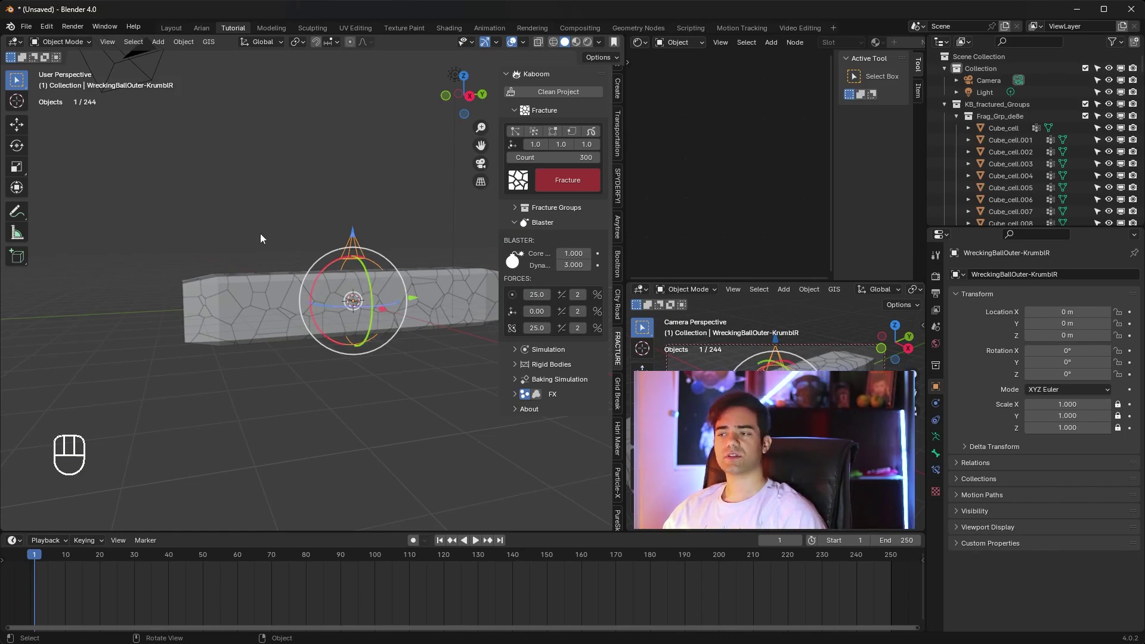
pyautogui.press('shift+a')
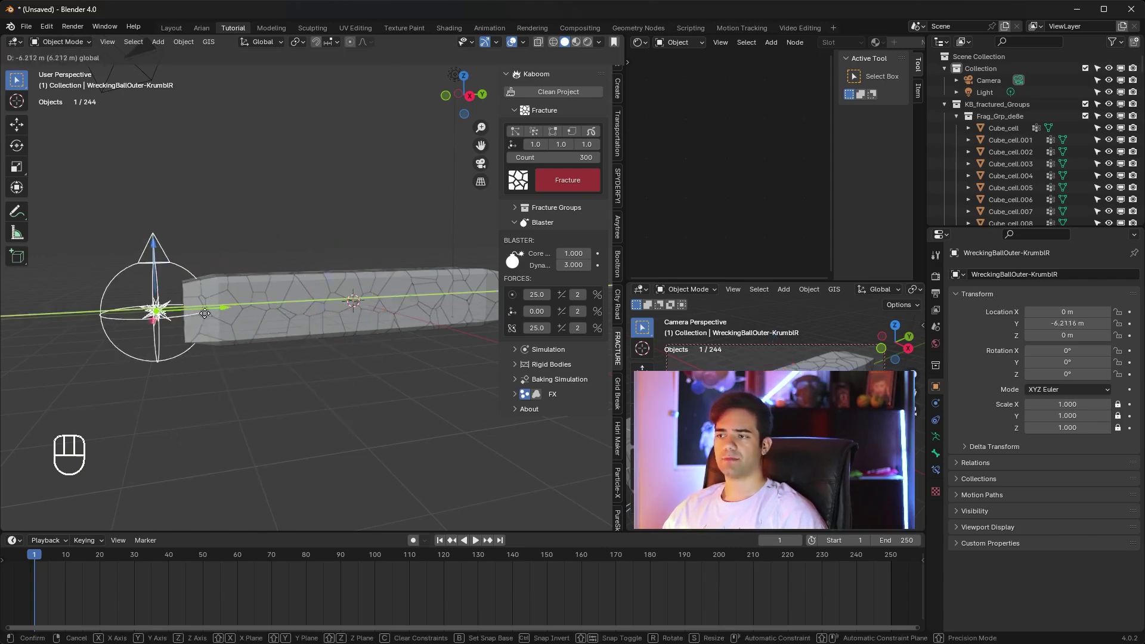
pyautogui.moveTo(212, 254); pyautogui.dragTo(242, 252)
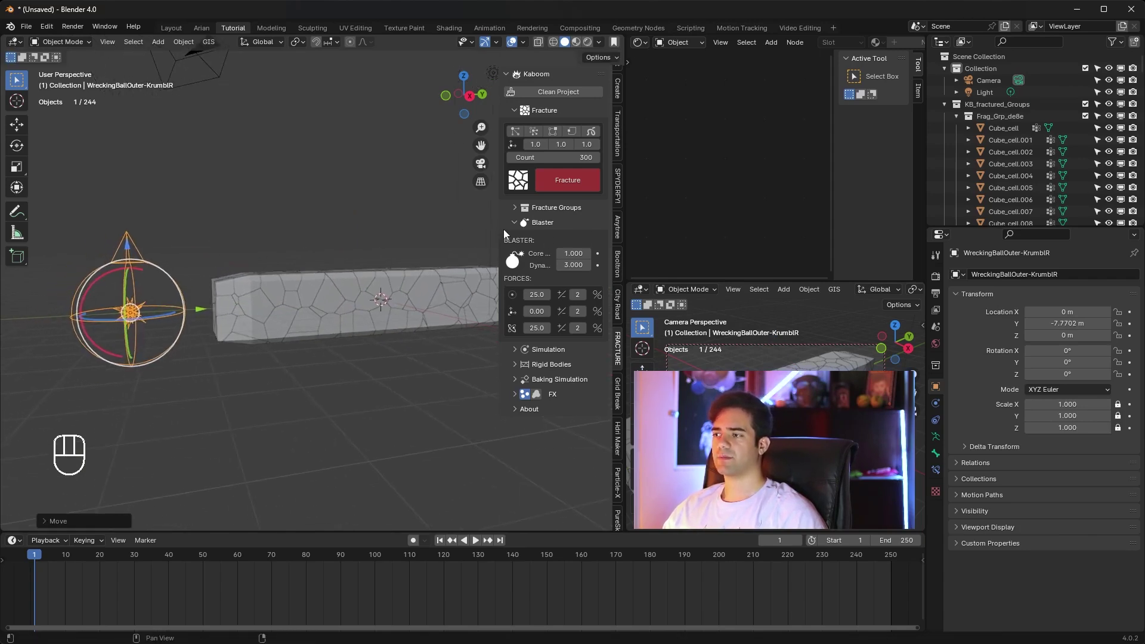
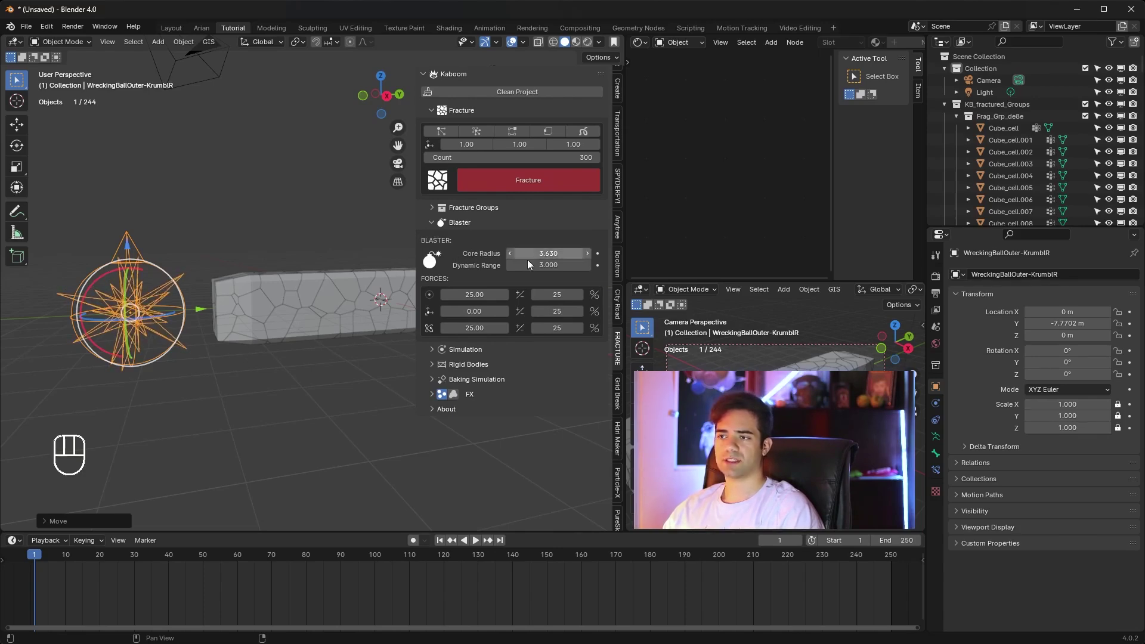
pyautogui.moveTo(149, 307); pyautogui.dragTo(427, 267)
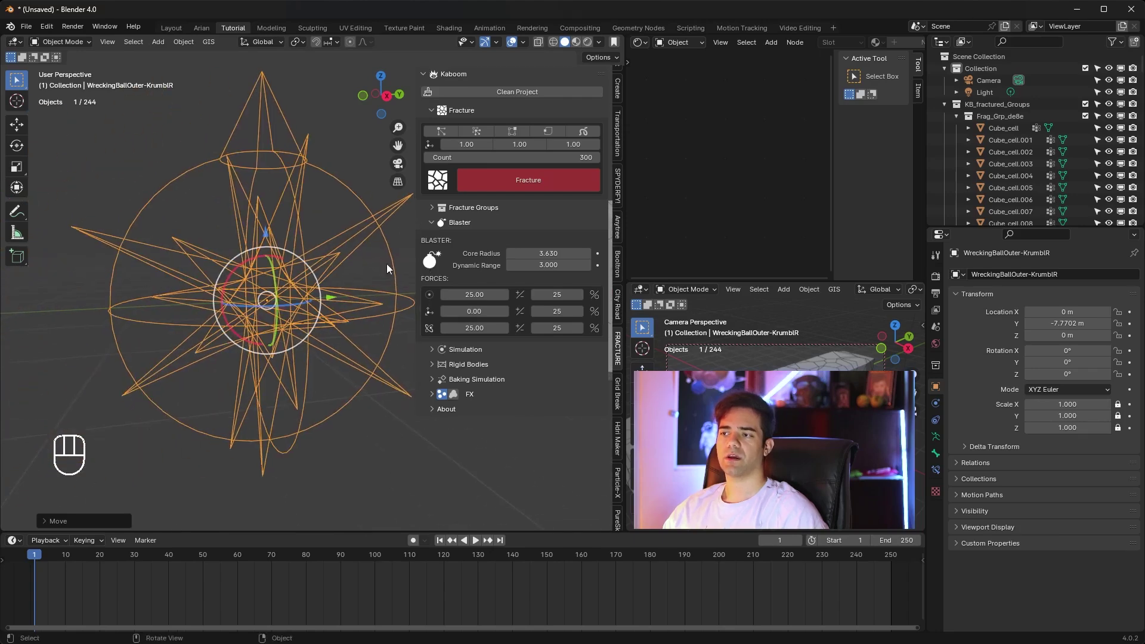
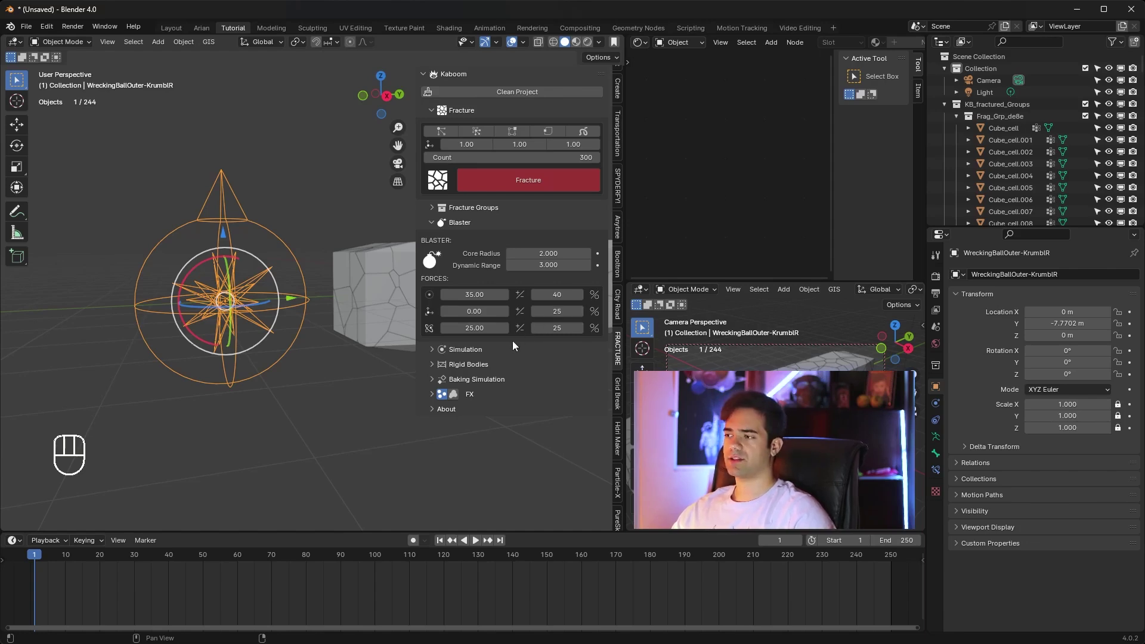
# Step: Show the simulation settings with World end 100 and orbit to frame the blaster
pyautogui.click(434, 352)
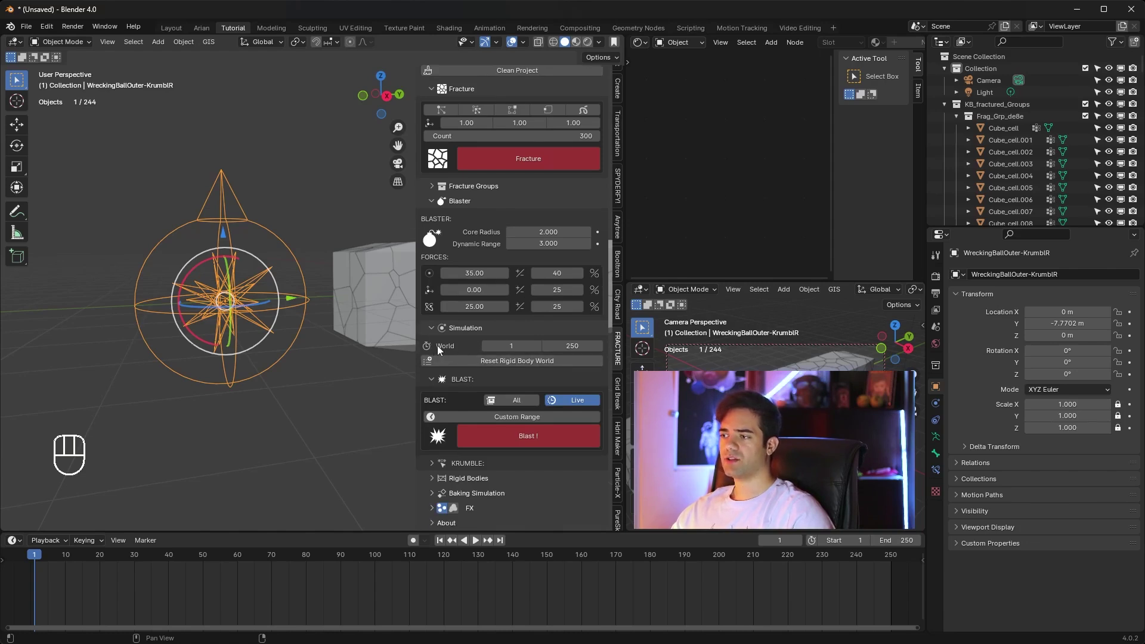
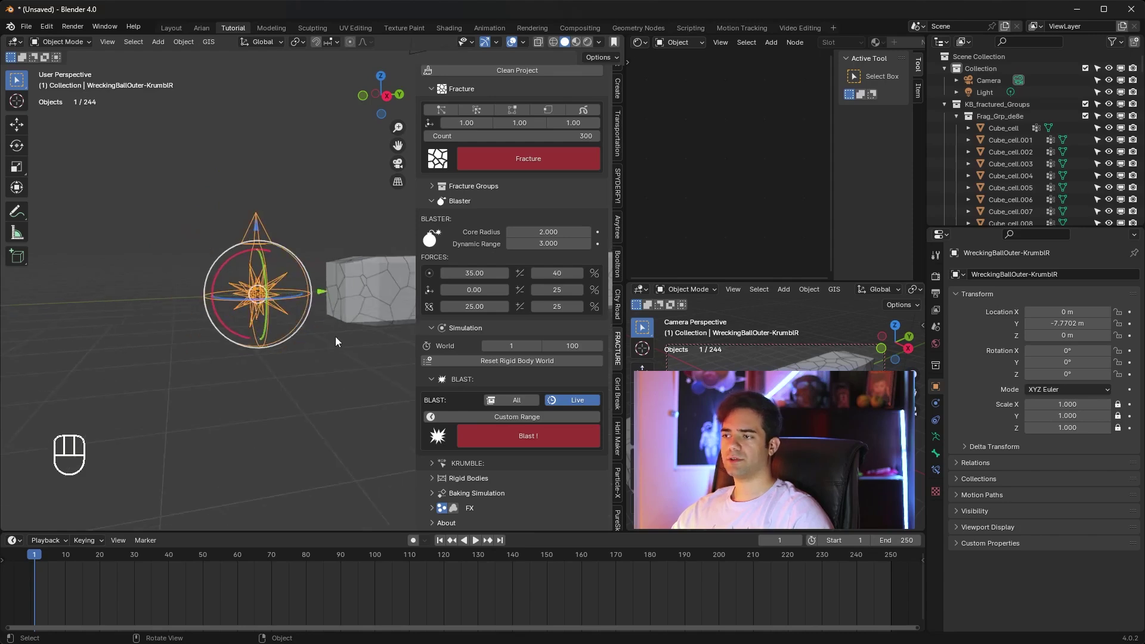
pyautogui.moveTo(321, 347); pyautogui.dragTo(260, 363)
pyautogui.moveTo(303, 339); pyautogui.dragTo(195, 291)
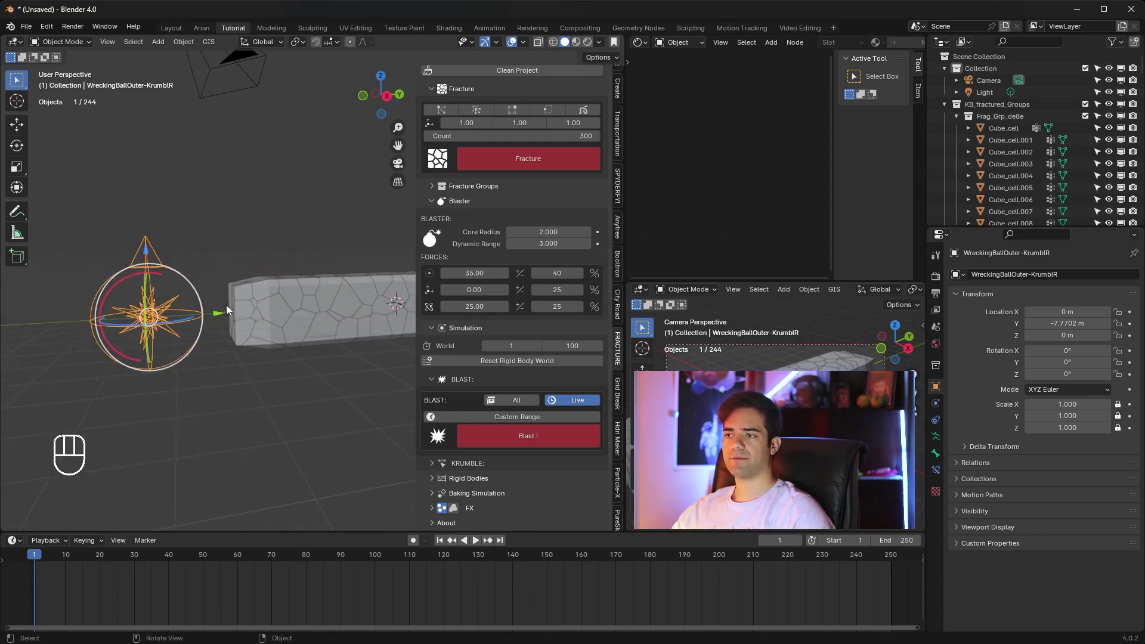
pyautogui.moveTo(263, 323); pyautogui.dragTo(240, 323)
pyautogui.moveTo(263, 321); pyautogui.dragTo(221, 326)
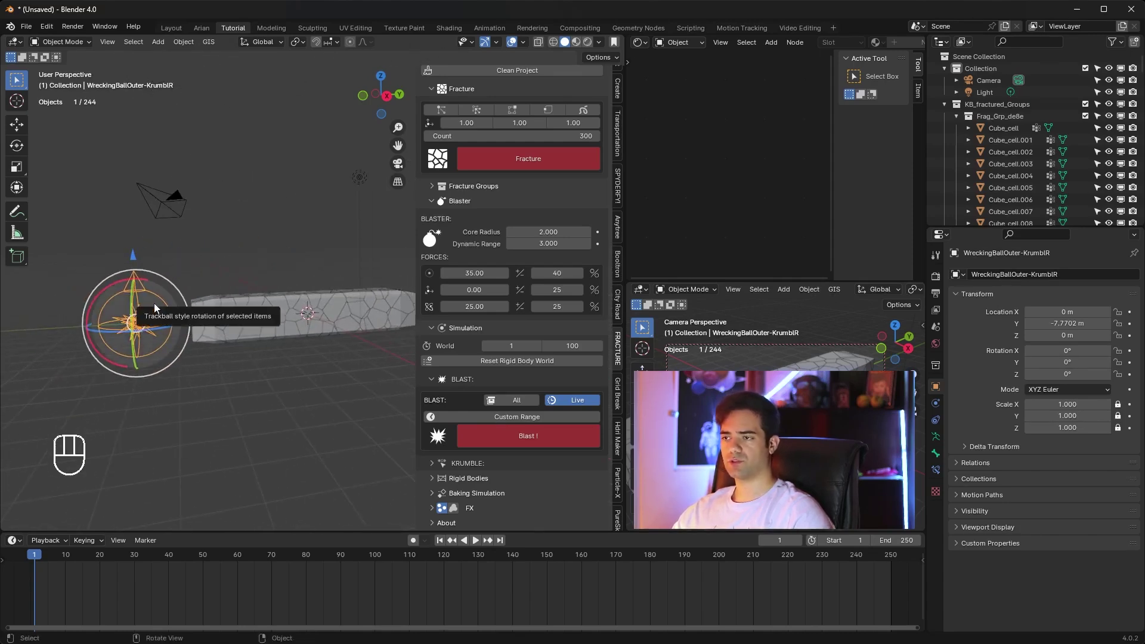
# Step: Keyframe the blaster's Y location from -7.77 m at frame 1 to 1.20 m at frame 60, then rewind
pyautogui.press('i')
pyautogui.moveTo(41, 554); pyautogui.dragTo(239, 570)
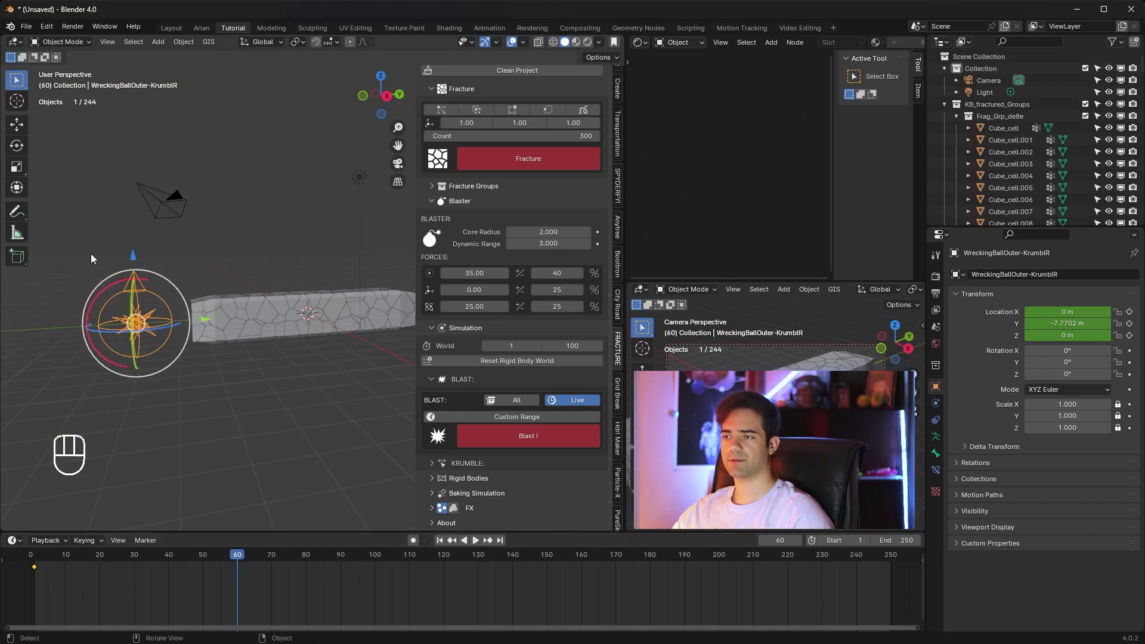
pyautogui.click(208, 321)
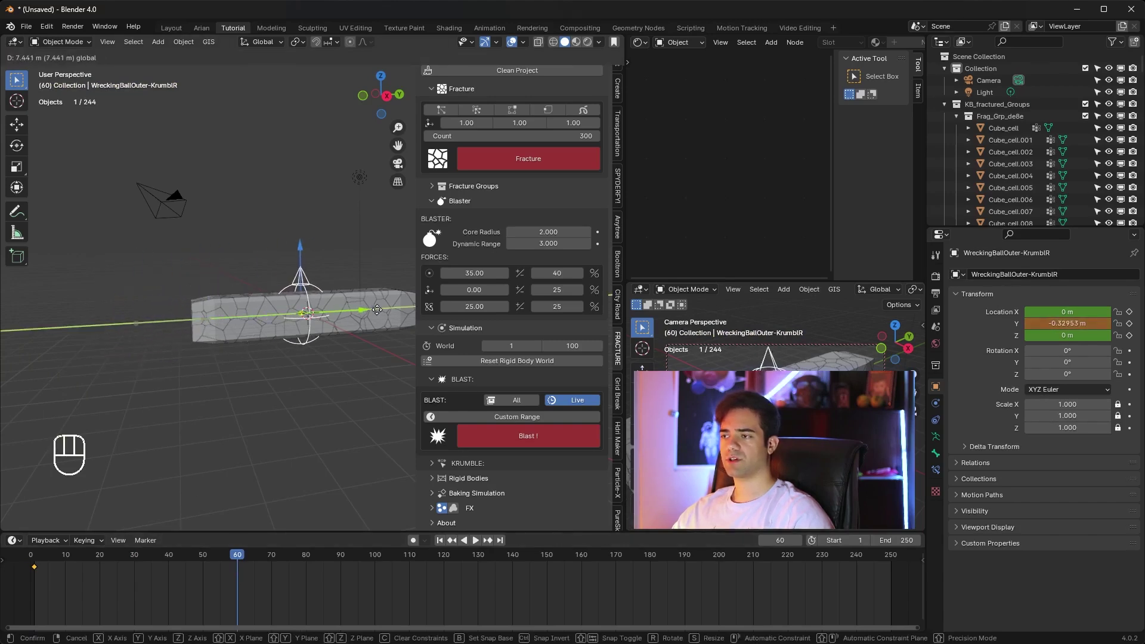
pyautogui.moveTo(361, 351); pyautogui.dragTo(292, 344)
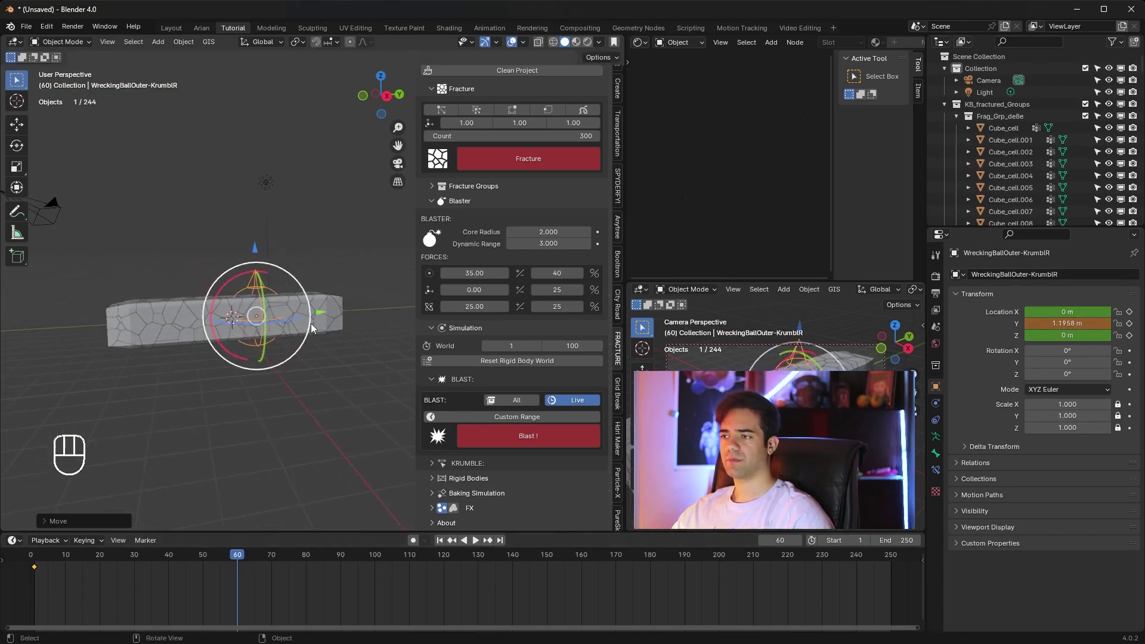
pyautogui.press('i')
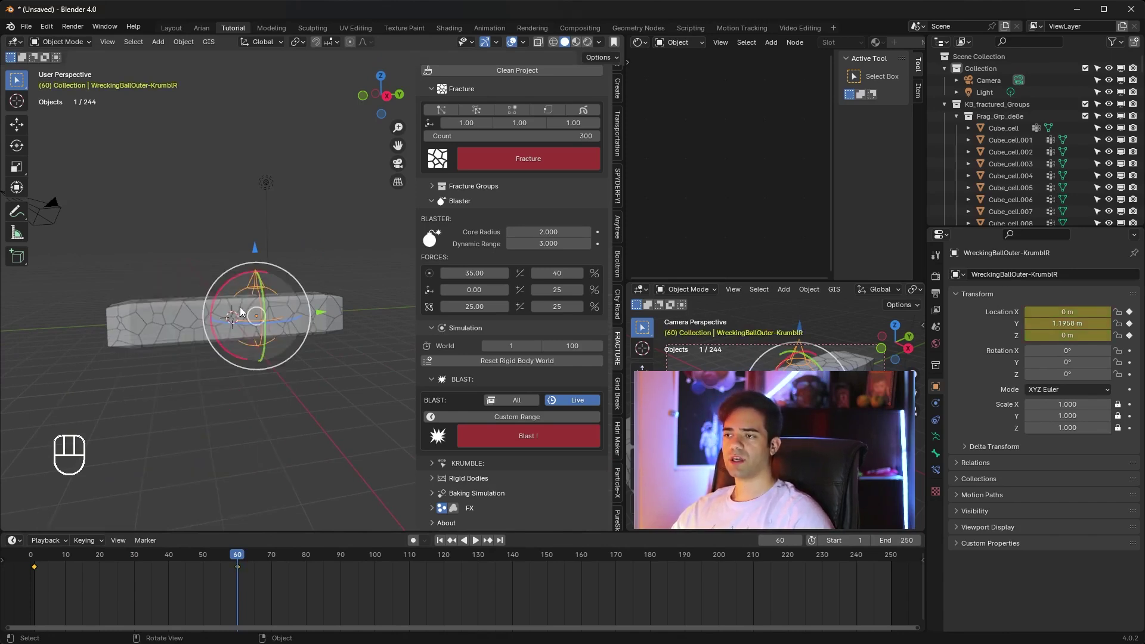
pyautogui.moveTo(243, 558); pyautogui.dragTo(109, 473)
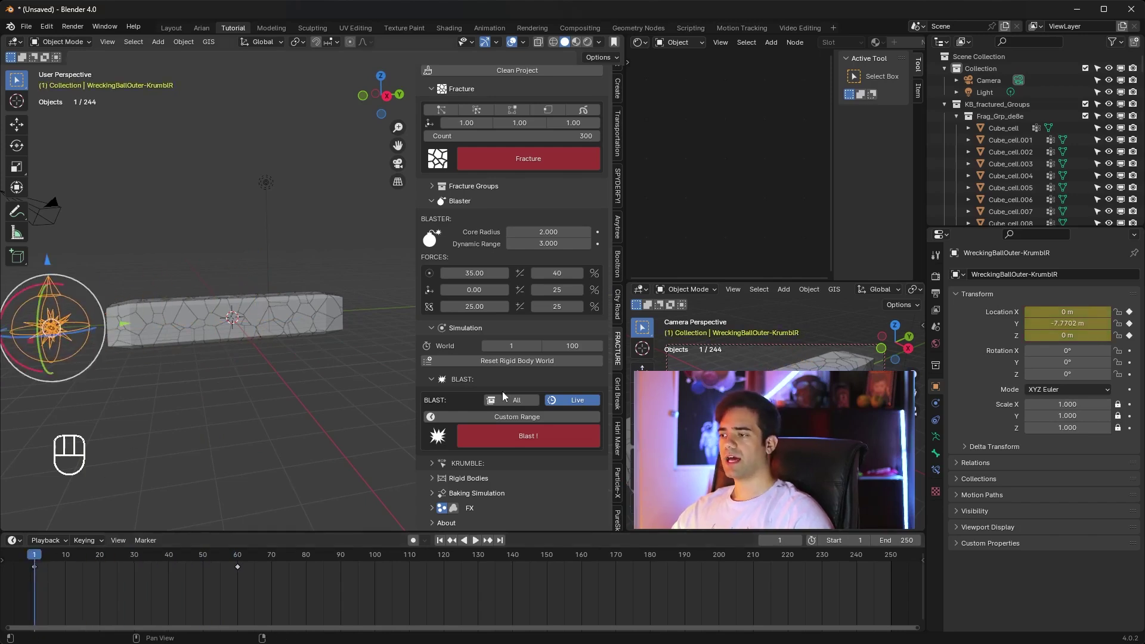
# Step: Play the blast and orbit around the bar as it shatters, then stop playback
pyautogui.moveTo(527, 443); pyautogui.dragTo(200, 341)
pyautogui.moveTo(204, 363); pyautogui.dragTo(298, 339)
pyautogui.press('space')
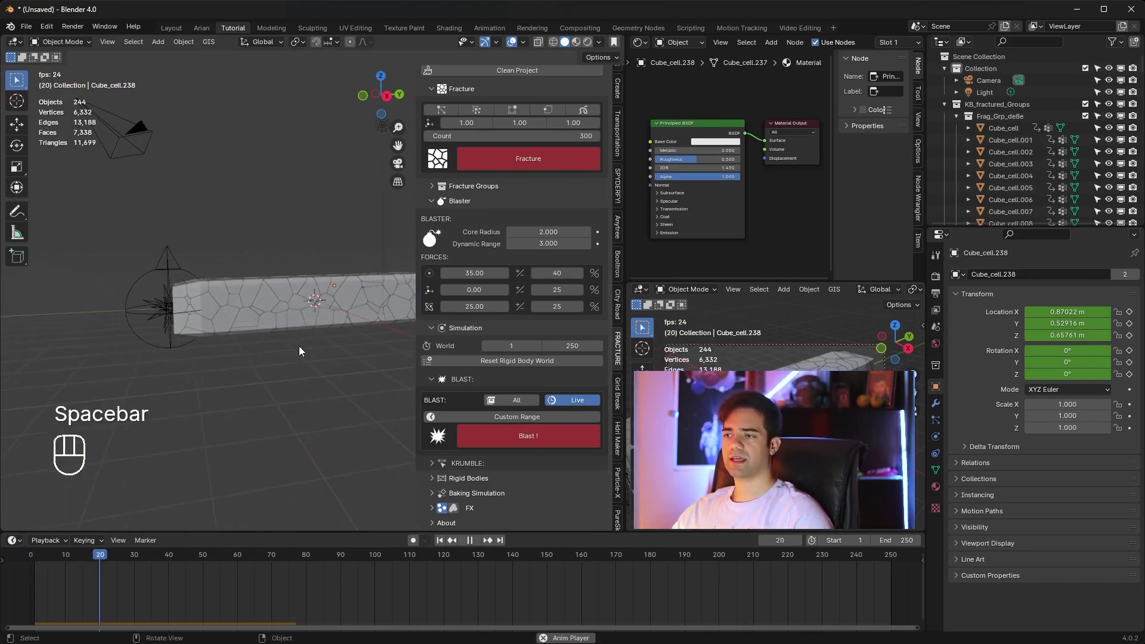
pyautogui.moveTo(319, 364); pyautogui.dragTo(342, 365)
pyautogui.moveTo(344, 360); pyautogui.dragTo(310, 346)
pyautogui.middleClick(344, 360)
pyautogui.moveTo(340, 356); pyautogui.dragTo(272, 342)
pyautogui.moveTo(281, 347); pyautogui.dragTo(311, 351)
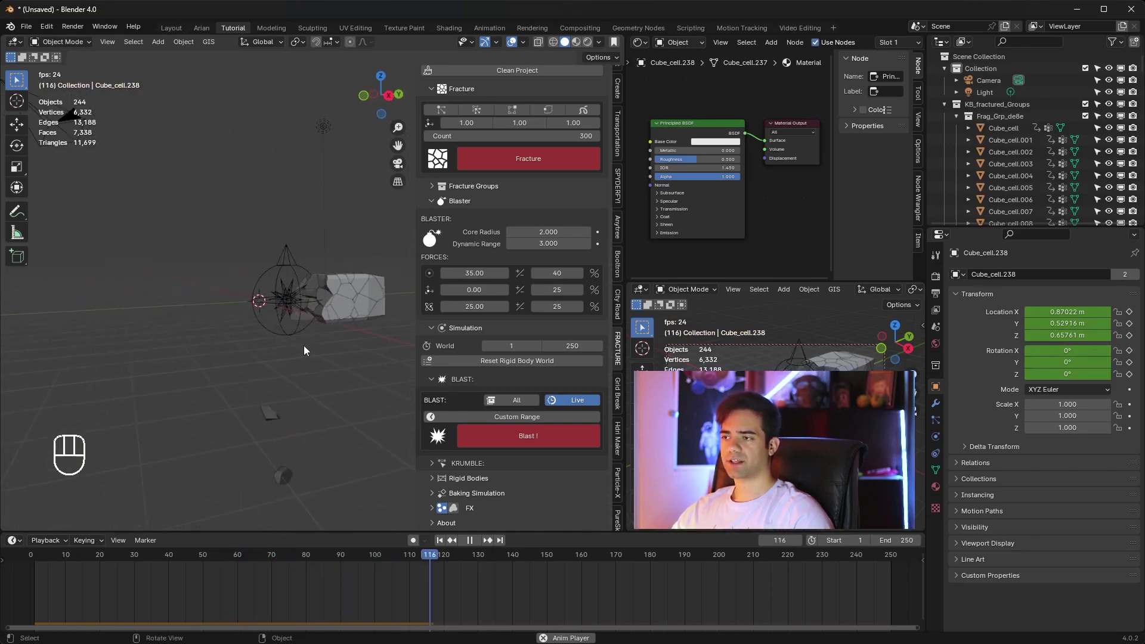
pyautogui.press('space')
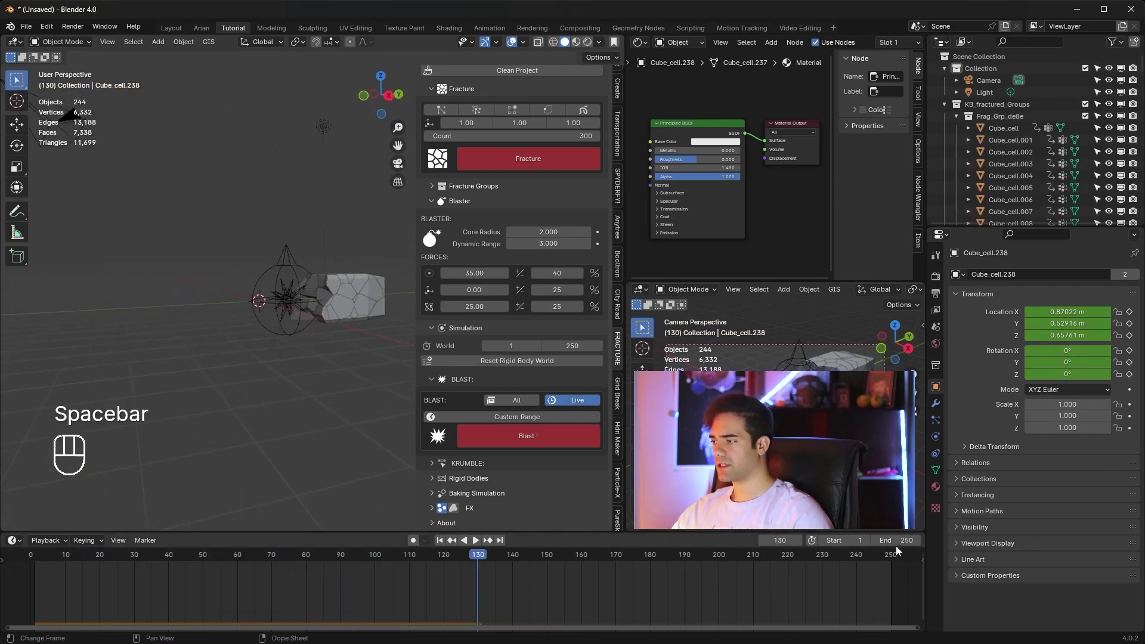
# Step: Set the scene's timeline end frame to 100
pyautogui.moveTo(70, 118); pyautogui.dragTo(844, 550)
pyautogui.press('0')
pyautogui.moveTo(473, 559); pyautogui.dragTo(277, 580)
pyautogui.click(153, 574)
pyautogui.moveTo(194, 562); pyautogui.dragTo(74, 564)
pyautogui.click(53, 564)
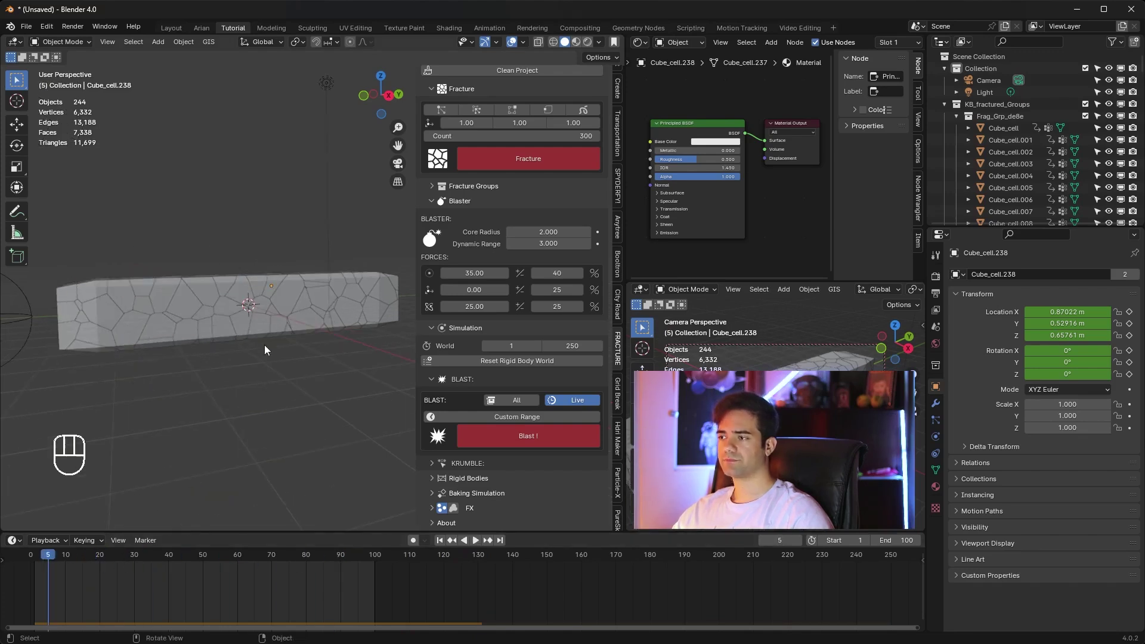
# Step: Hide the sidebar, replay the bar breaking into falling shards, and rewind to frame 1
pyautogui.press('n')
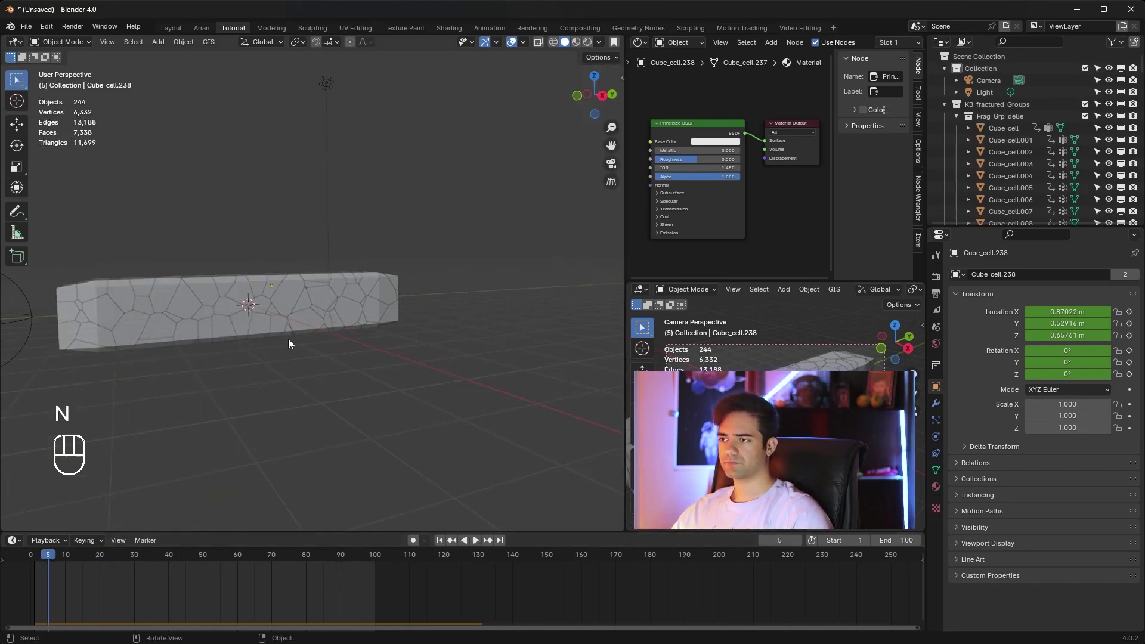
pyautogui.middleClick(403, 347)
pyautogui.press('space')
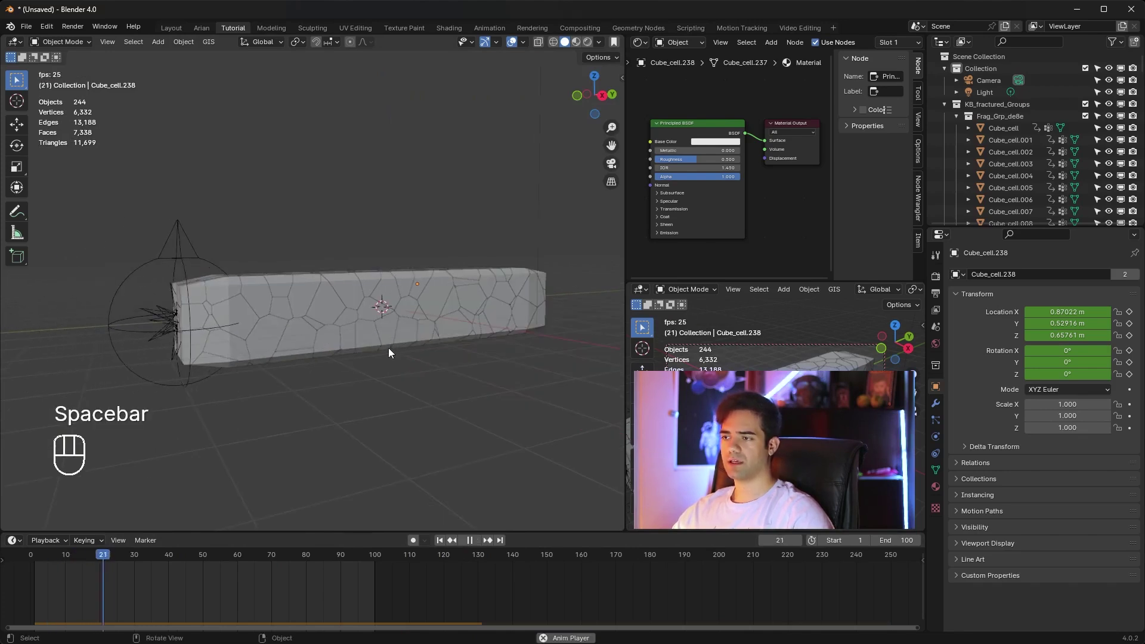
pyautogui.moveTo(416, 361); pyautogui.dragTo(432, 360)
pyautogui.middleClick(438, 362)
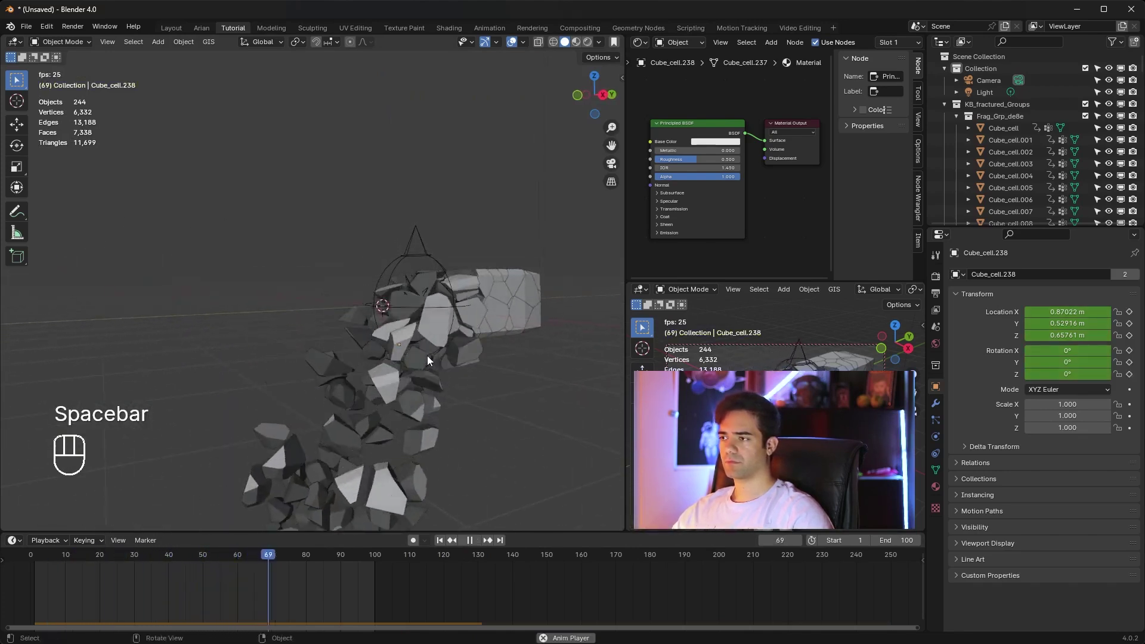
pyautogui.moveTo(499, 350); pyautogui.dragTo(483, 355)
pyautogui.middleClick(485, 365)
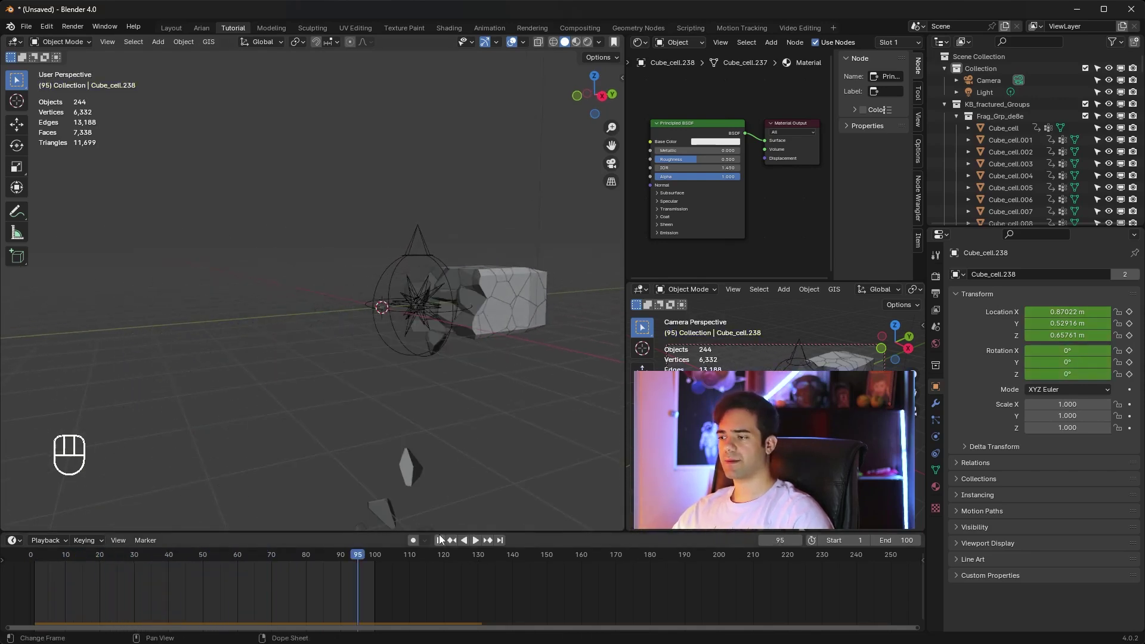
pyautogui.moveTo(442, 543); pyautogui.dragTo(424, 418)
pyautogui.press('shift+a')
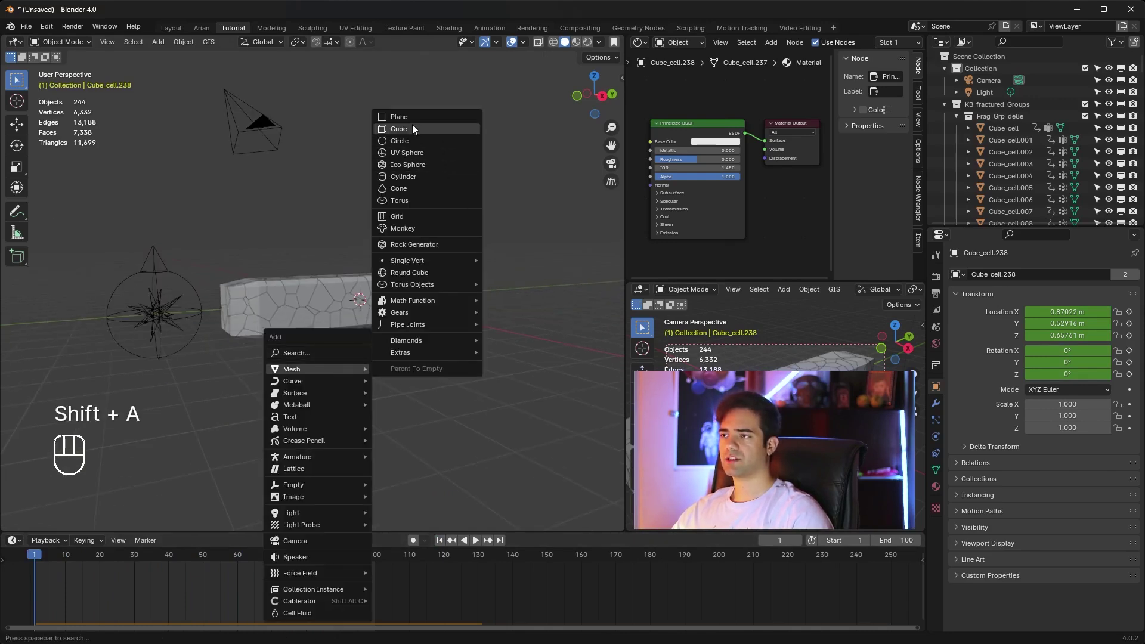
# Step: Scale the new ground plane to about 17.29 and lower it to Z -5.87 m beneath the bar
pyautogui.press('s')
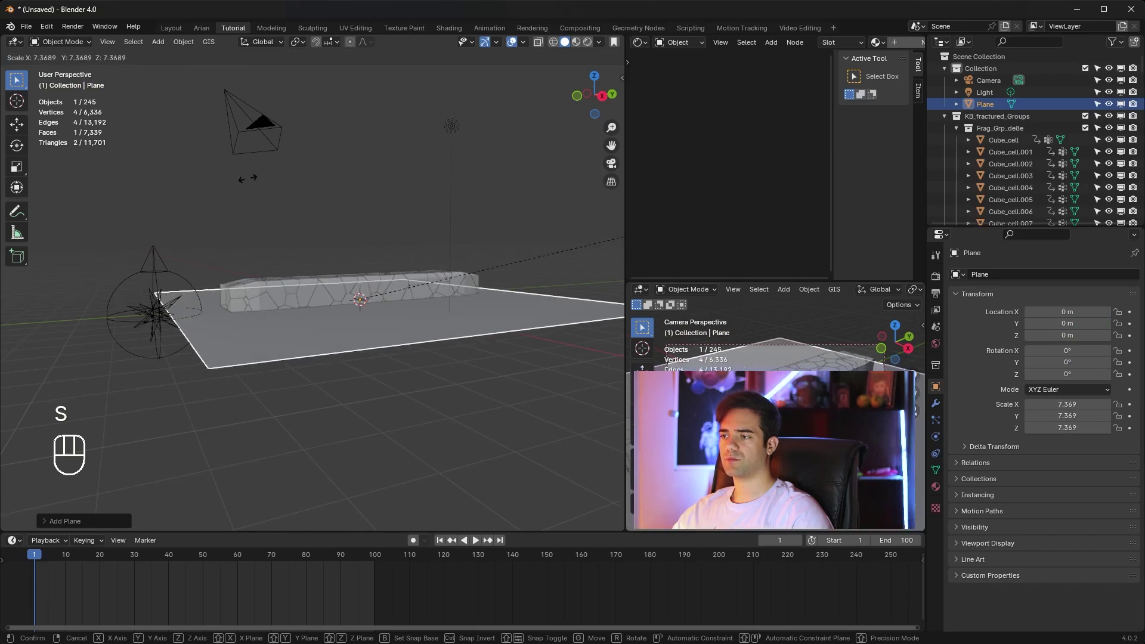
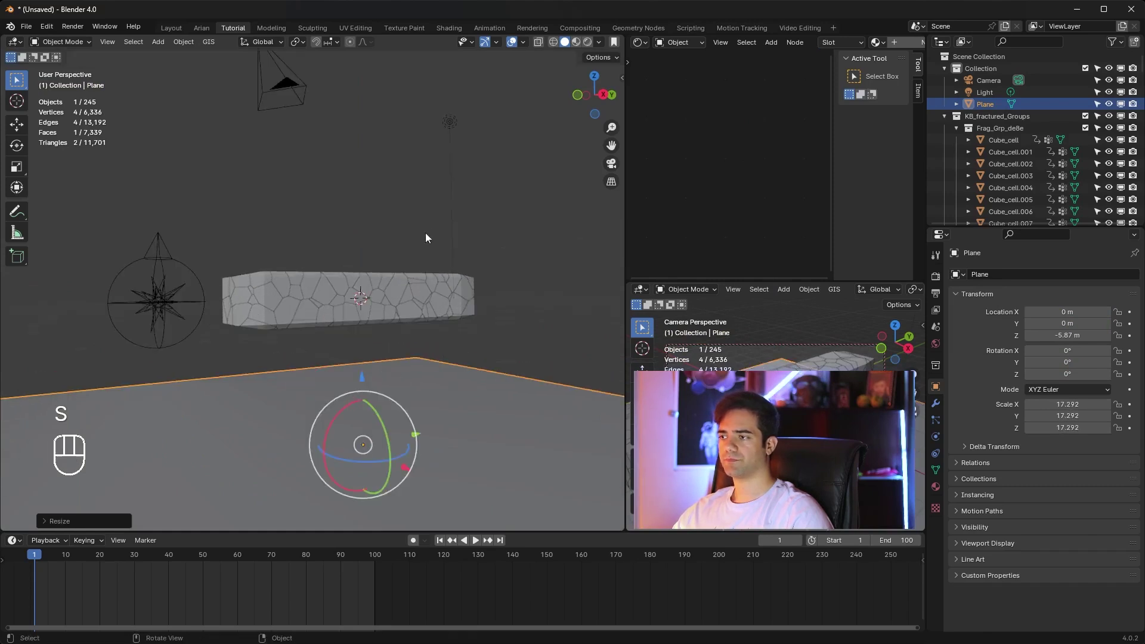
pyautogui.press('n')
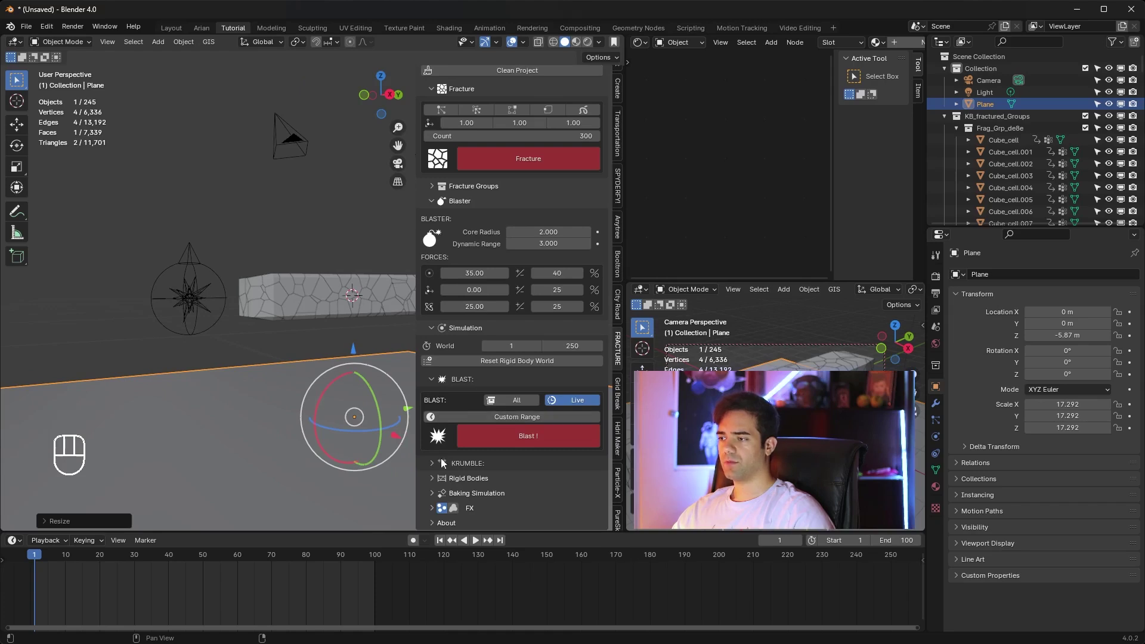
# Step: Set the ground plane as a passive collision obstacle in Kaboom's Rigid Bodies settings
pyautogui.click(434, 485)
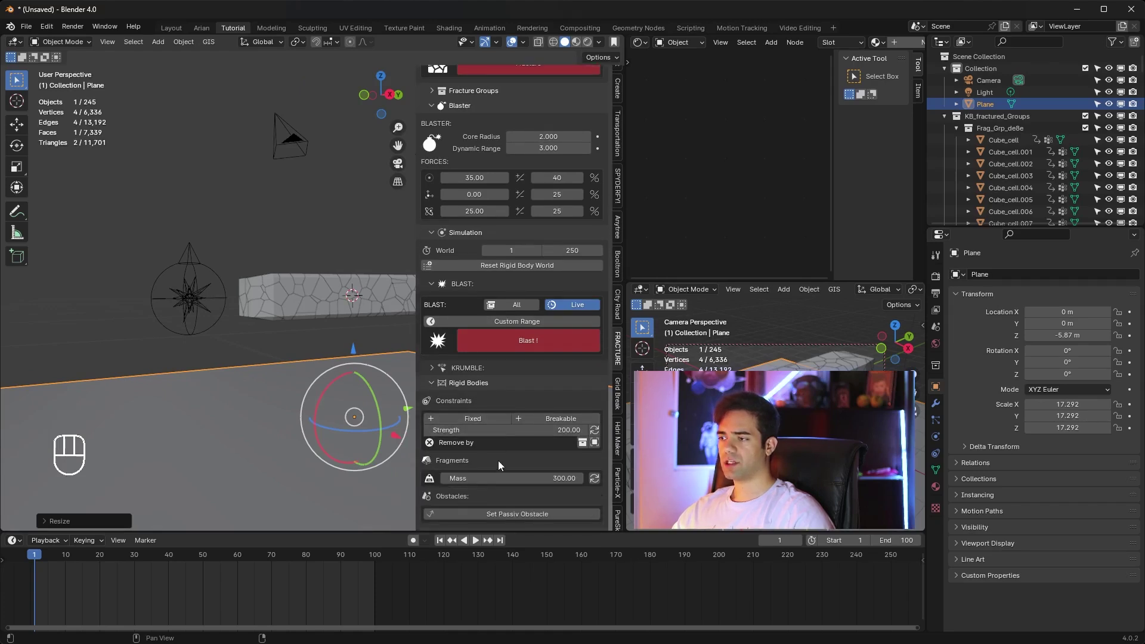
pyautogui.moveTo(348, 415); pyautogui.dragTo(335, 303)
pyautogui.moveTo(317, 366); pyautogui.dragTo(326, 398)
pyautogui.moveTo(325, 399); pyautogui.dragTo(319, 383)
pyautogui.middleClick(319, 382)
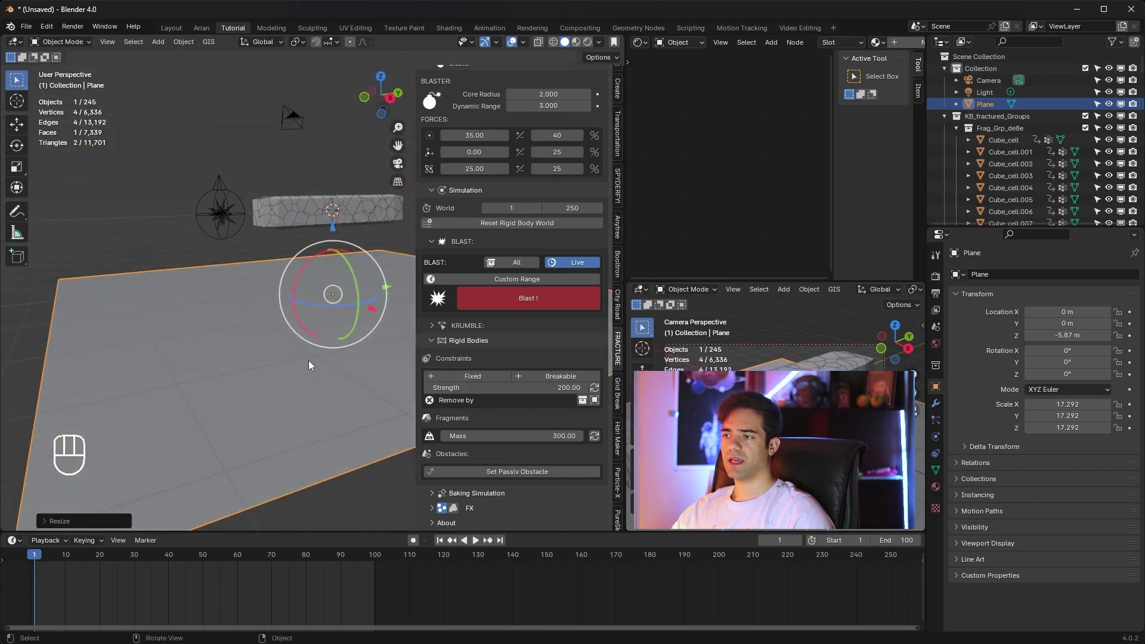
pyautogui.moveTo(517, 480); pyautogui.dragTo(344, 343)
# Step: Play the blast in Material Preview shading and orbit around the falling rocky debris
pyautogui.press('space')
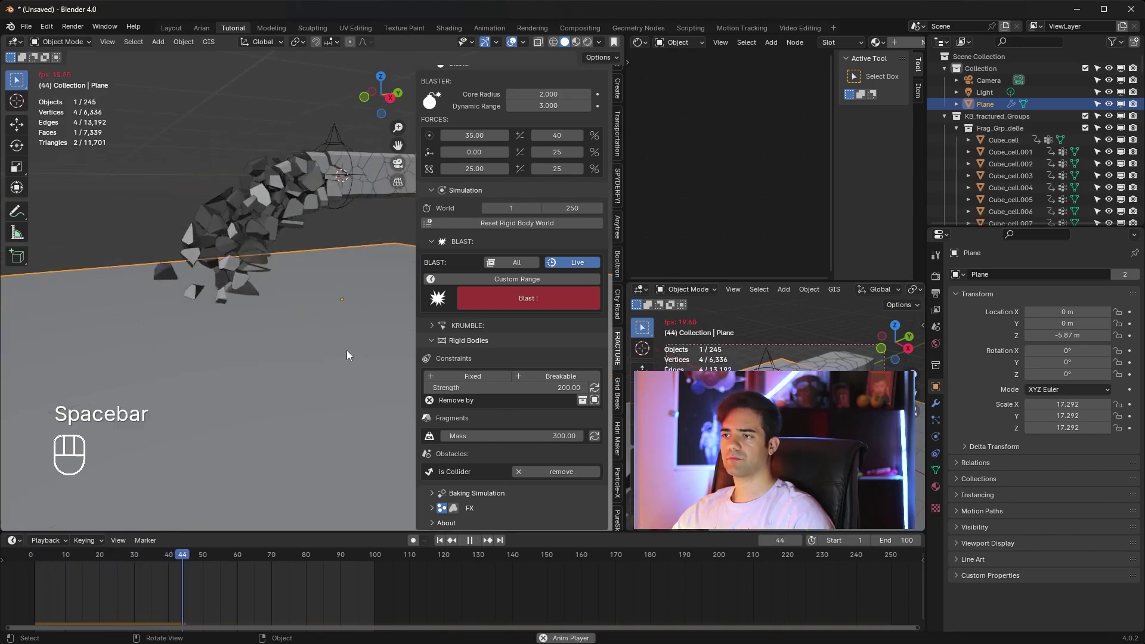
pyautogui.middleClick(303, 335)
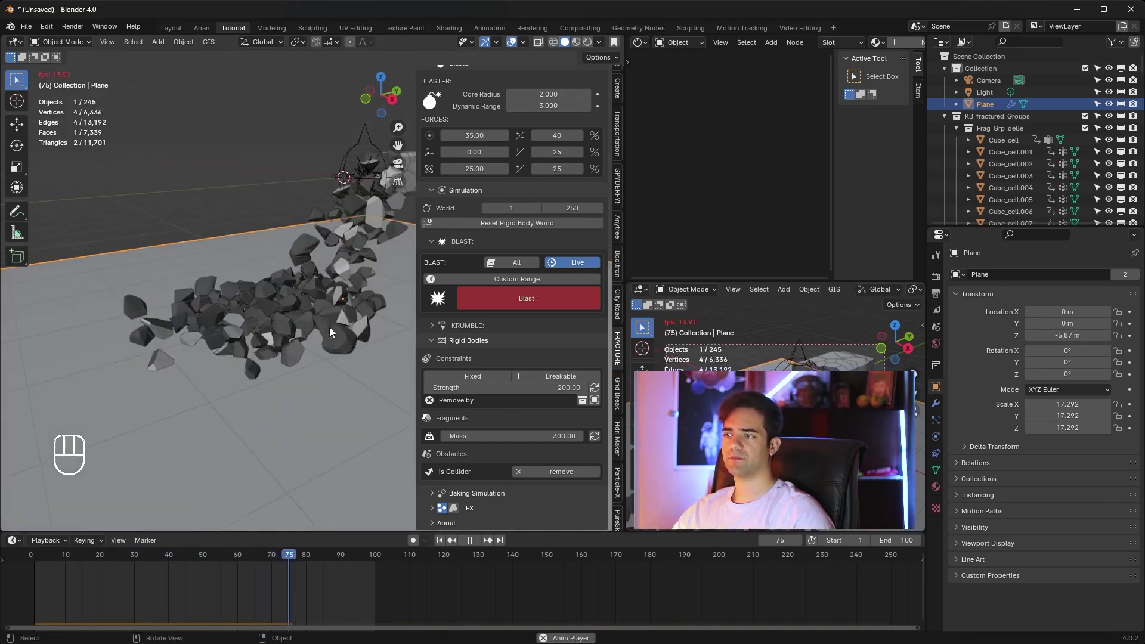
pyautogui.moveTo(294, 348); pyautogui.dragTo(277, 358)
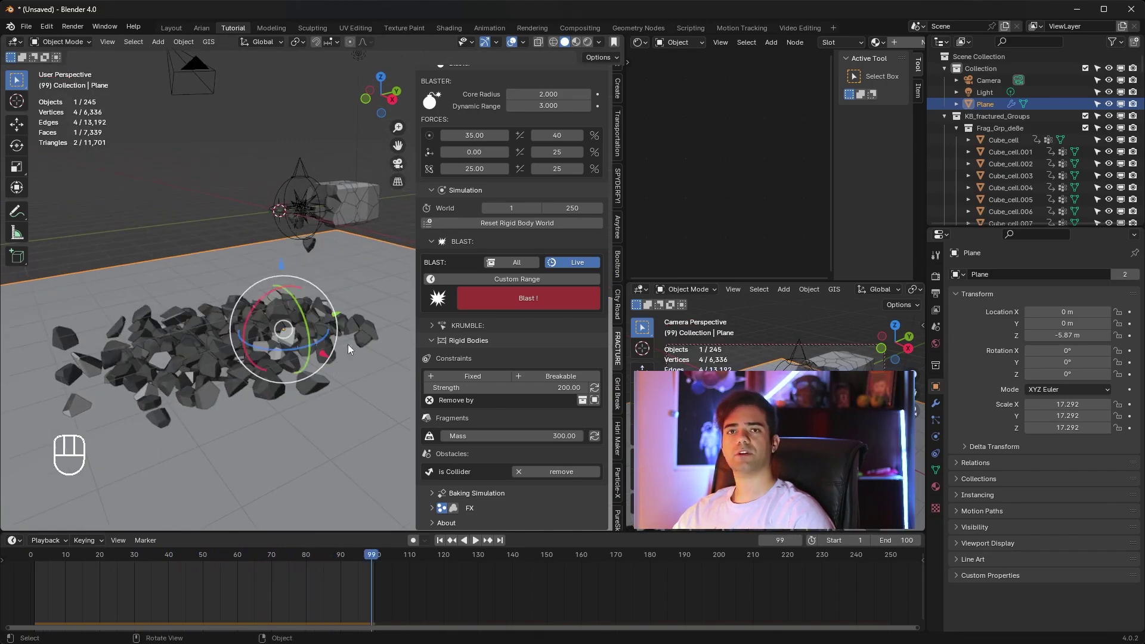
pyautogui.moveTo(230, 246); pyautogui.dragTo(199, 288)
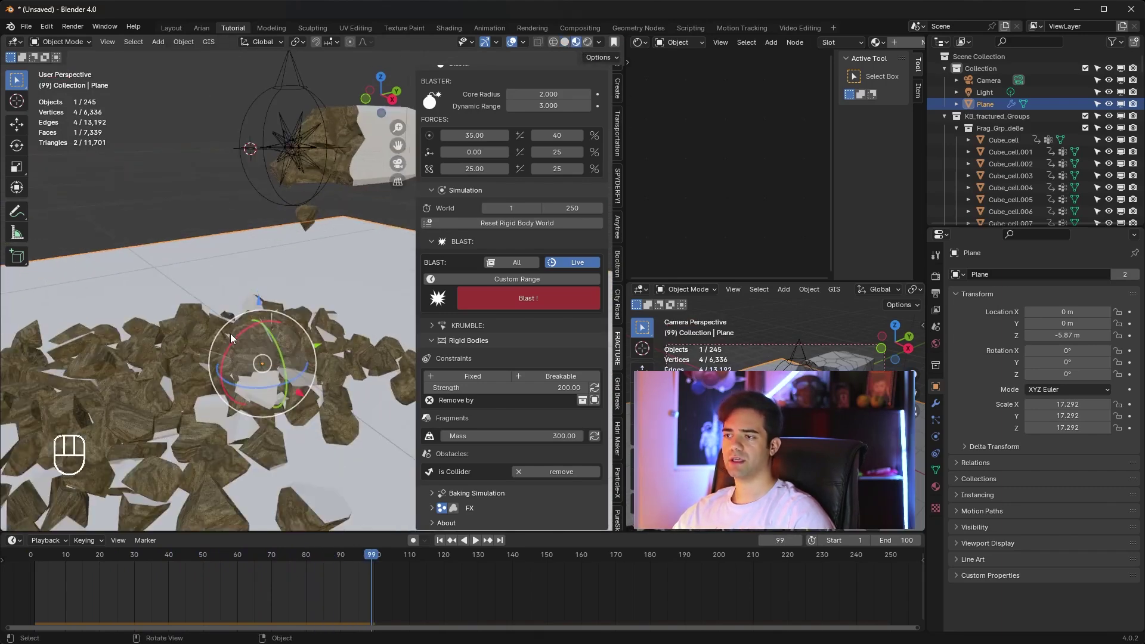
pyautogui.moveTo(287, 280); pyautogui.dragTo(275, 353)
pyautogui.middleClick(312, 311)
pyautogui.moveTo(307, 307); pyautogui.dragTo(298, 279)
pyautogui.moveTo(273, 335); pyautogui.dragTo(345, 249)
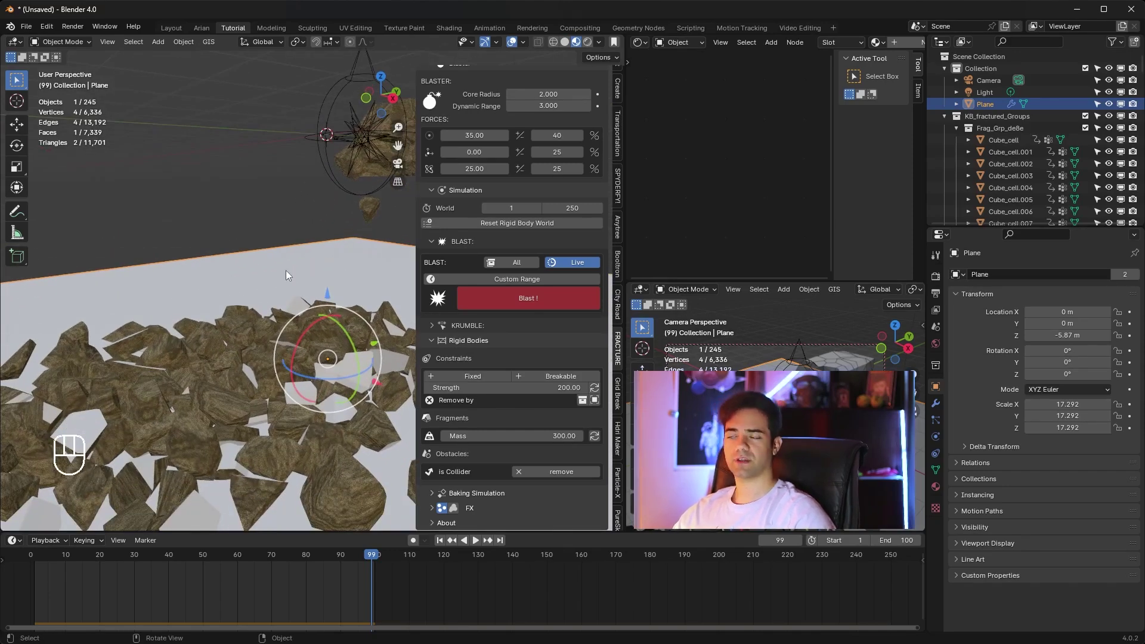
# Step: Pull back to view the whole scene and replay until shards rest on the plane at frame 100
pyautogui.press('space')
pyautogui.moveTo(354, 350); pyautogui.dragTo(381, 367)
pyautogui.middleClick(378, 365)
pyautogui.middleClick(348, 327)
pyautogui.press('space')
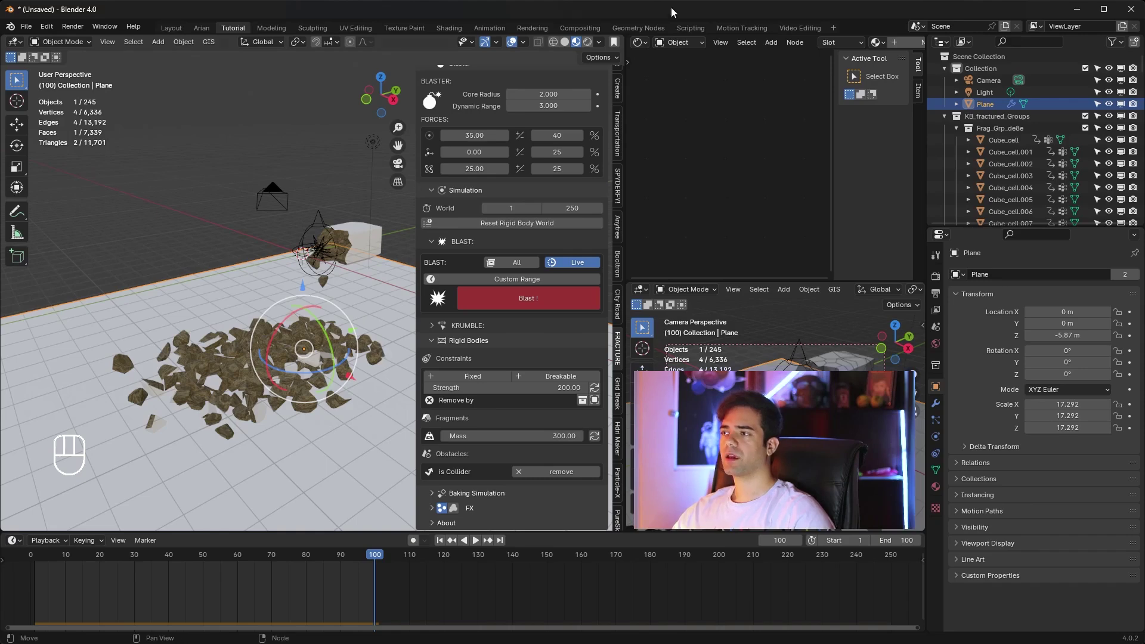
# Step: Rewind to the intact bar at frame 1 and select all of its fragments
pyautogui.click(567, 47)
pyautogui.middleClick(316, 309)
pyautogui.moveTo(314, 295); pyautogui.dragTo(282, 306)
pyautogui.moveTo(345, 558); pyautogui.dragTo(151, 271)
pyautogui.moveTo(178, 276); pyautogui.dragTo(236, 296)
pyautogui.moveTo(273, 290); pyautogui.dragTo(262, 273)
pyautogui.middleClick(301, 344)
pyautogui.moveTo(314, 232); pyautogui.dragTo(137, 342)
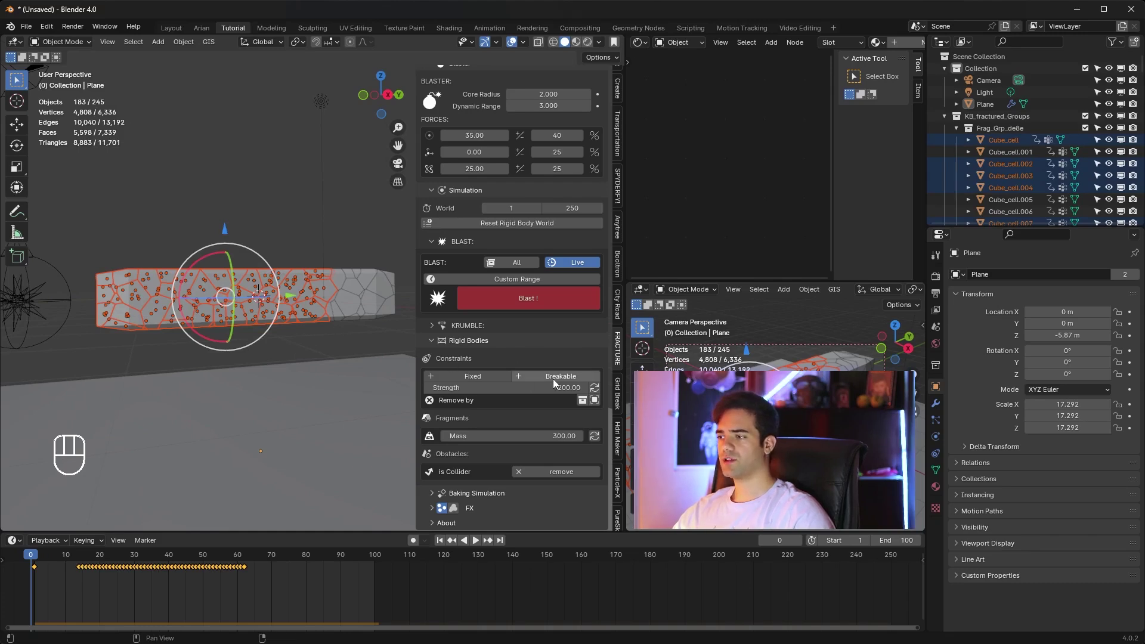
# Step: Link the fragments with Kaboom breakable constraints at strength 200 and inspect the bar
pyautogui.moveTo(576, 381); pyautogui.dragTo(363, 316)
pyautogui.moveTo(324, 344); pyautogui.dragTo(338, 362)
pyautogui.moveTo(322, 351); pyautogui.dragTo(316, 322)
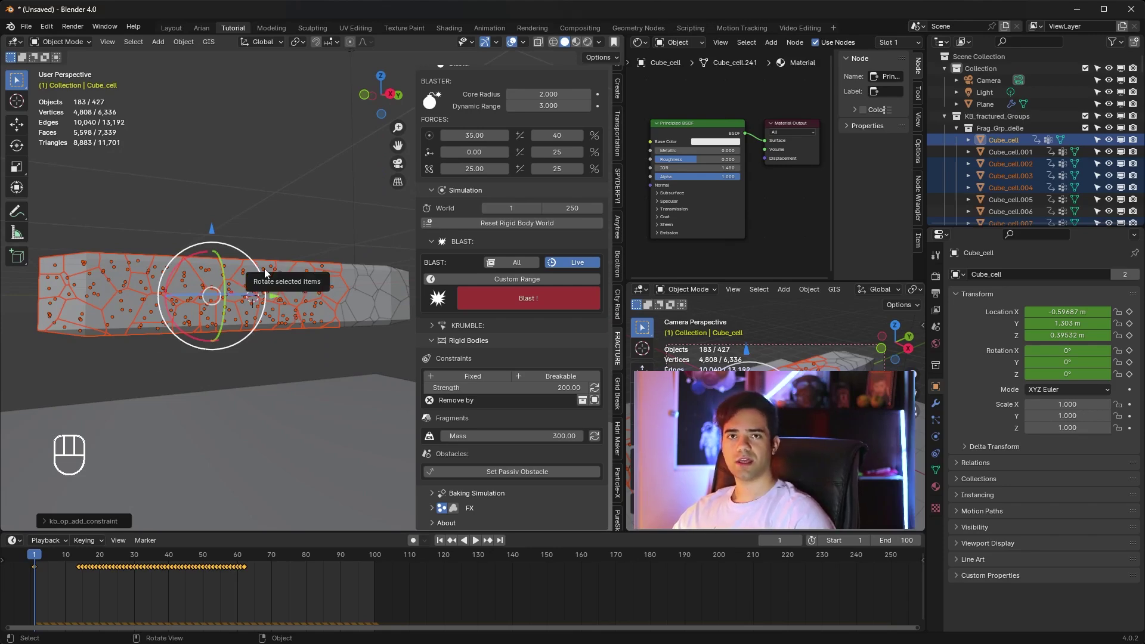
pyautogui.middleClick(319, 290)
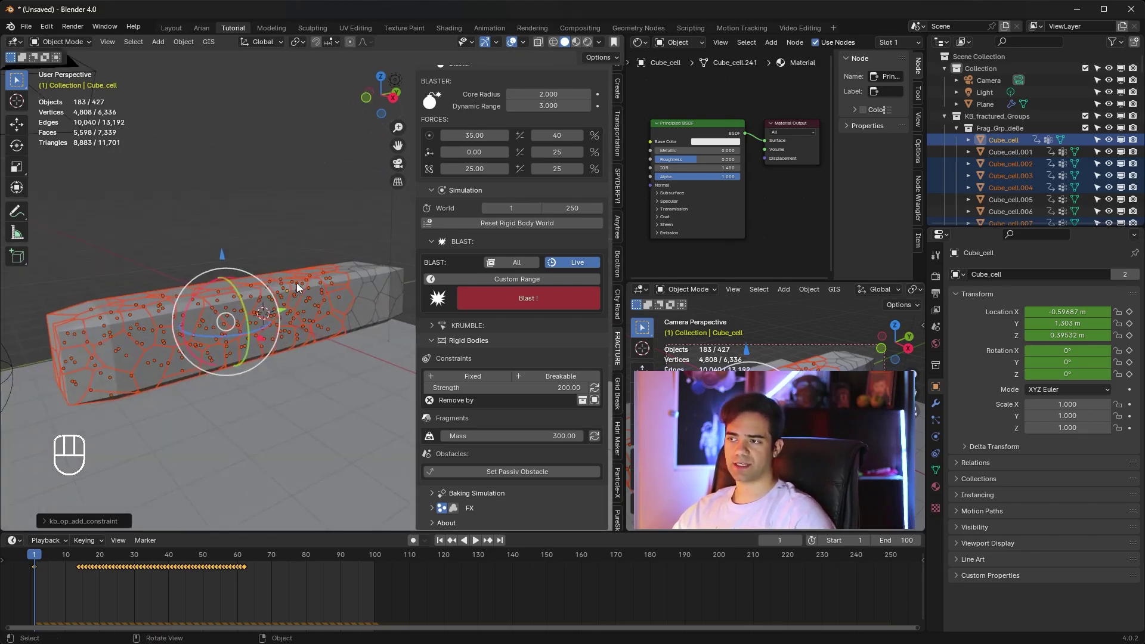
pyautogui.middleClick(301, 294)
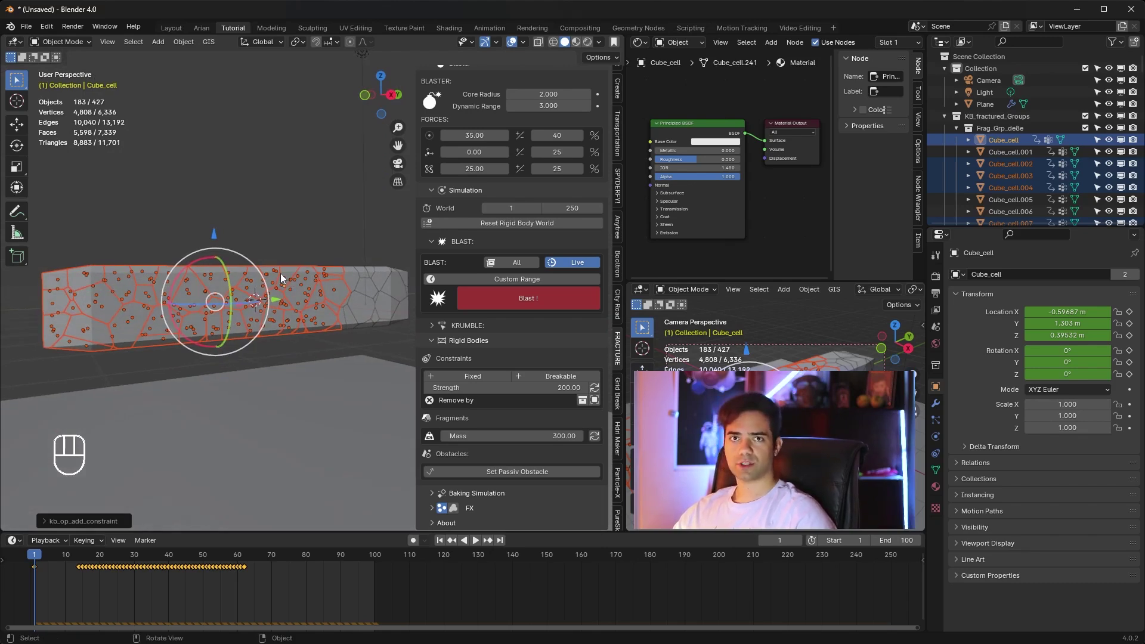
pyautogui.moveTo(271, 281); pyautogui.dragTo(263, 288)
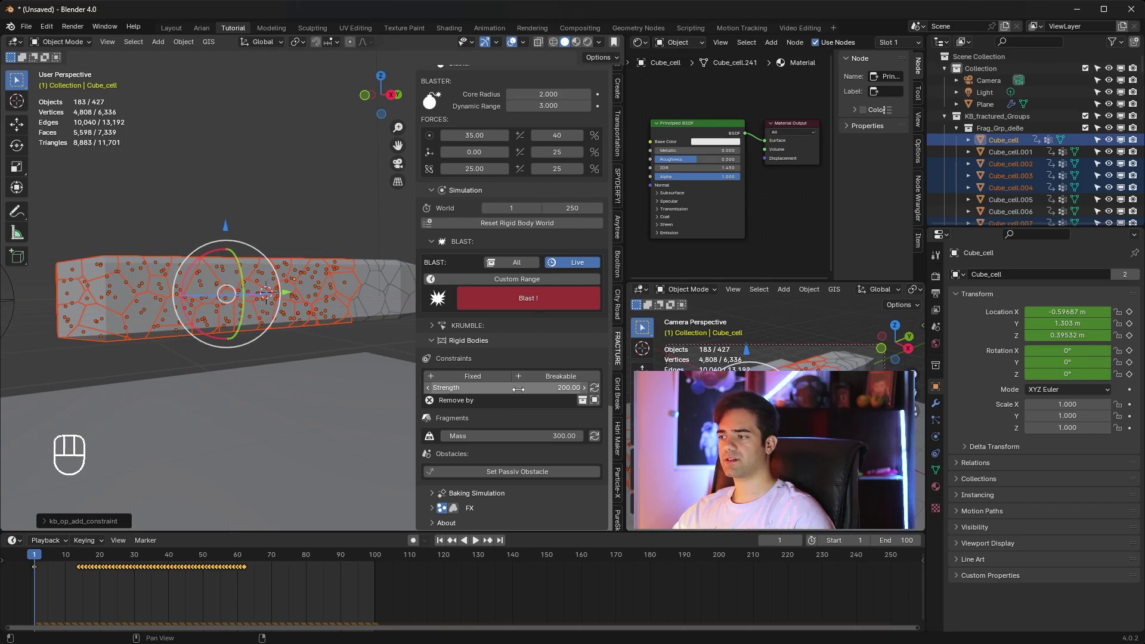
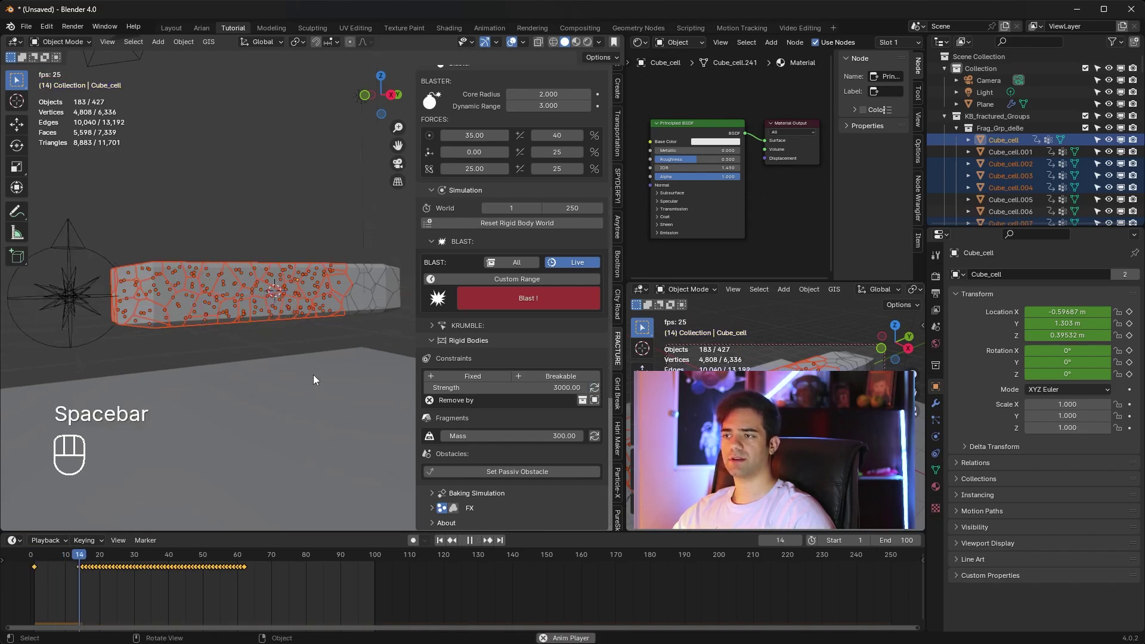
pyautogui.middleClick(326, 373)
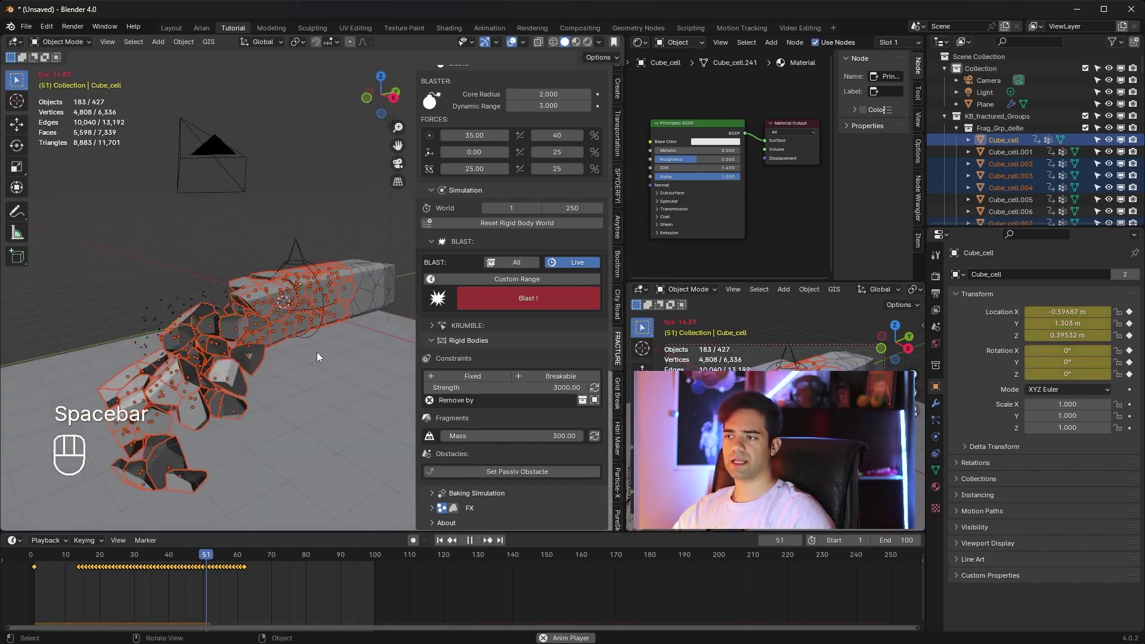
pyautogui.moveTo(331, 337); pyautogui.dragTo(349, 286)
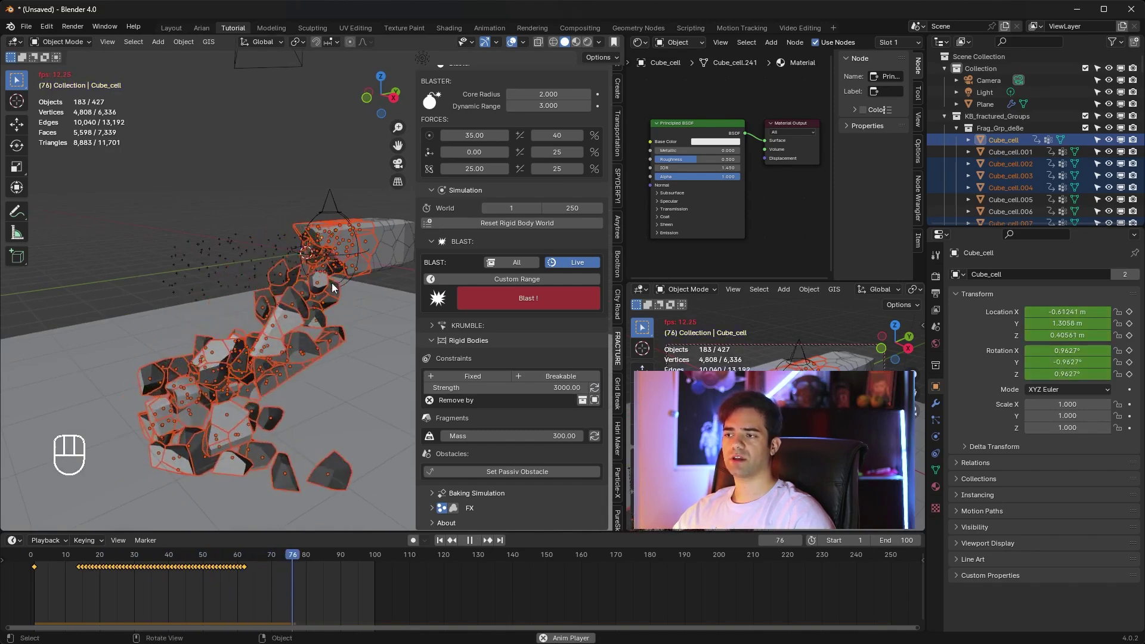
pyautogui.press('space')
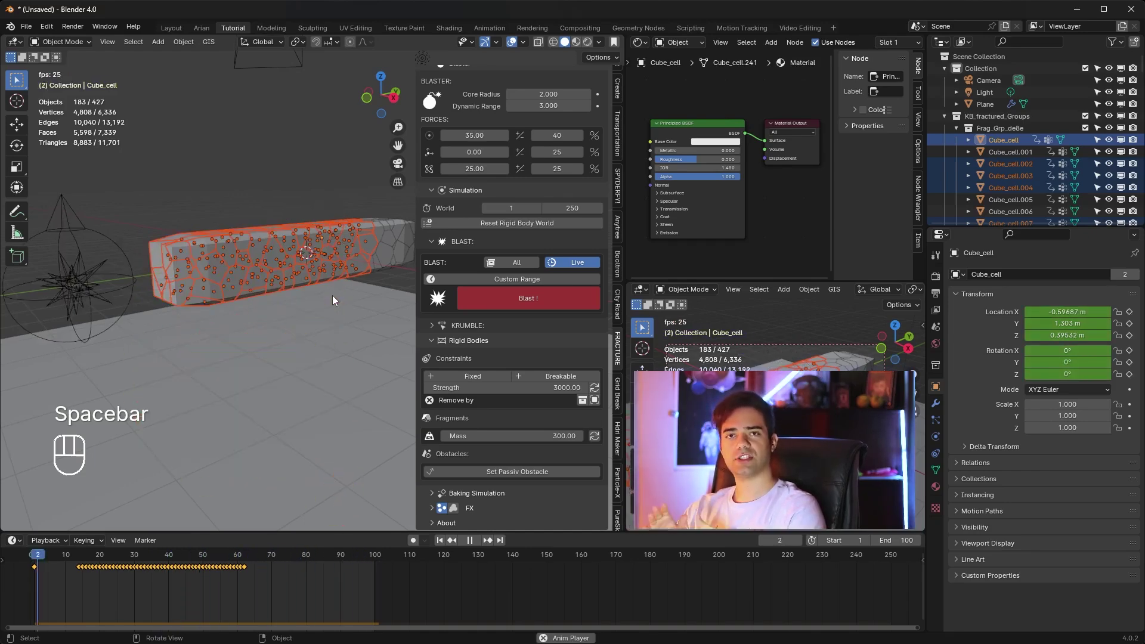
pyautogui.press('space')
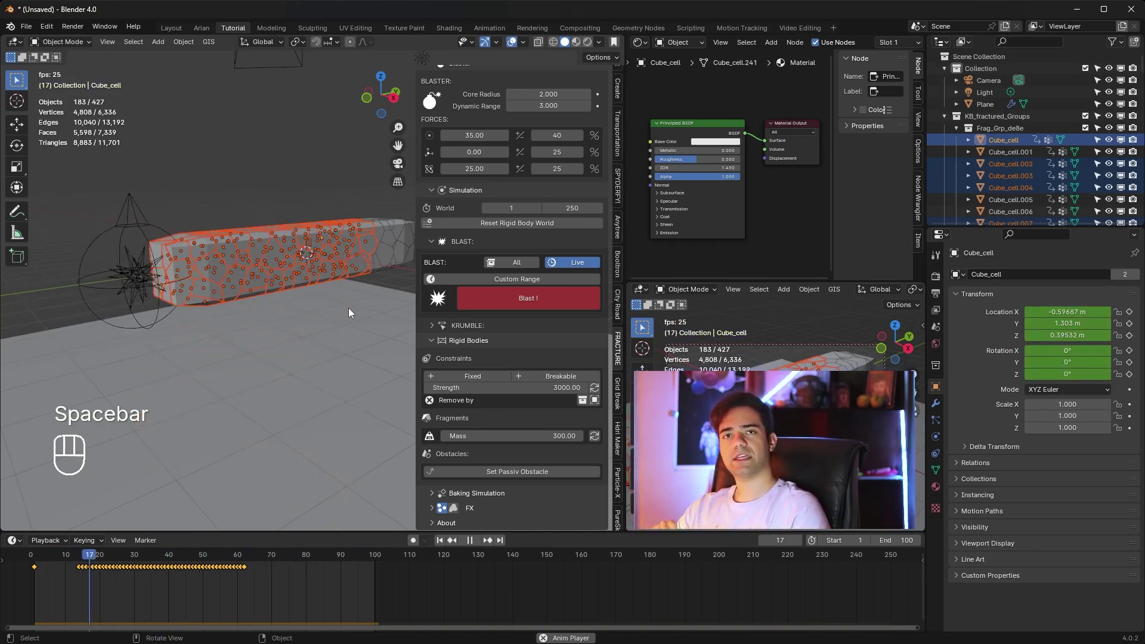
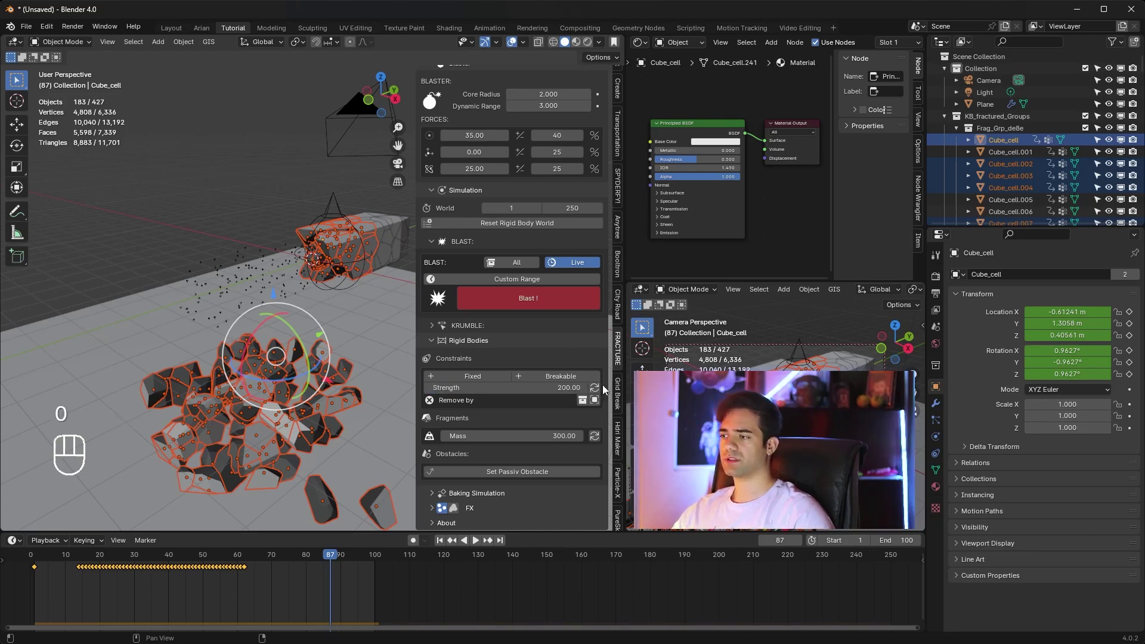
pyautogui.middleClick(317, 291)
pyautogui.press('space')
pyautogui.middleClick(329, 348)
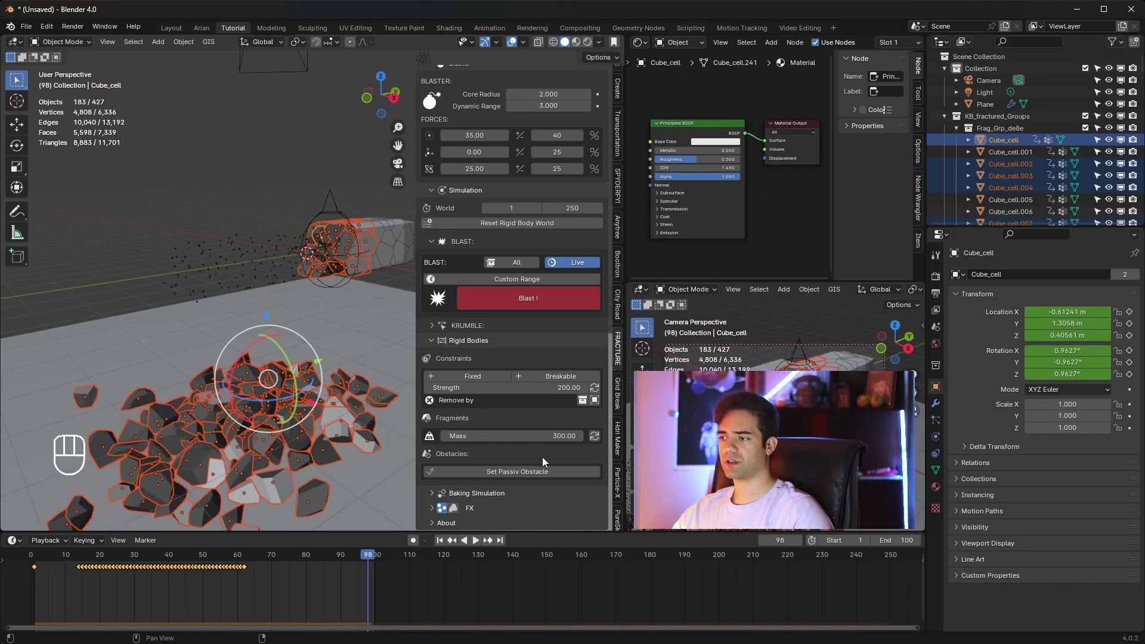
pyautogui.moveTo(444, 544); pyautogui.dragTo(486, 492)
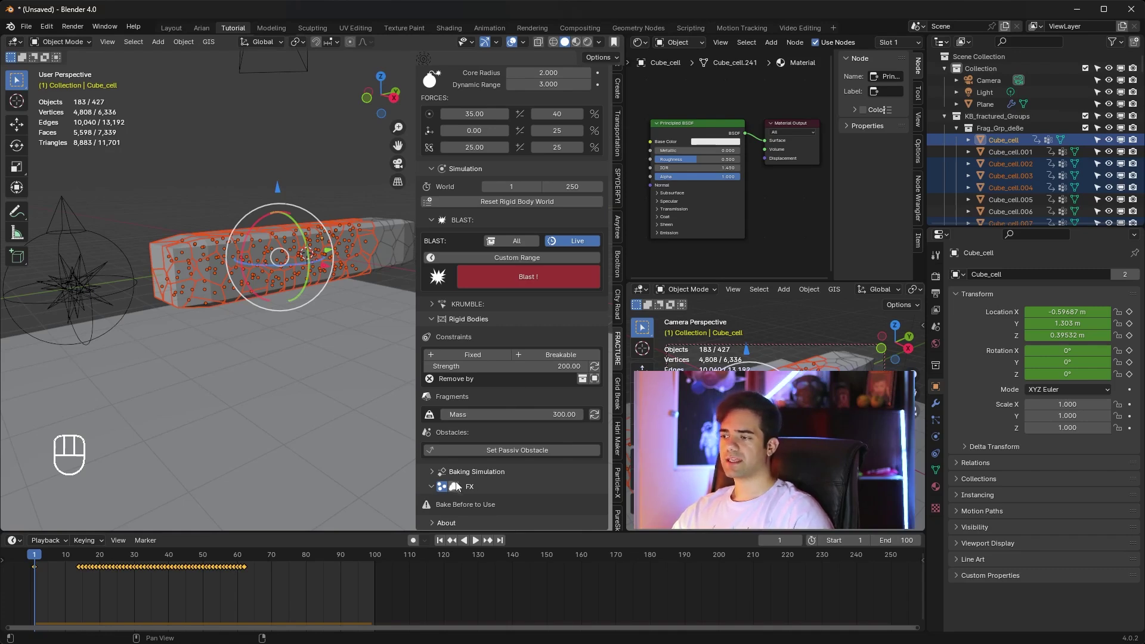
# Step: Bake the fracture simulation to keyframes and scrub the timeline to check it, returning to frame 1
pyautogui.click(434, 475)
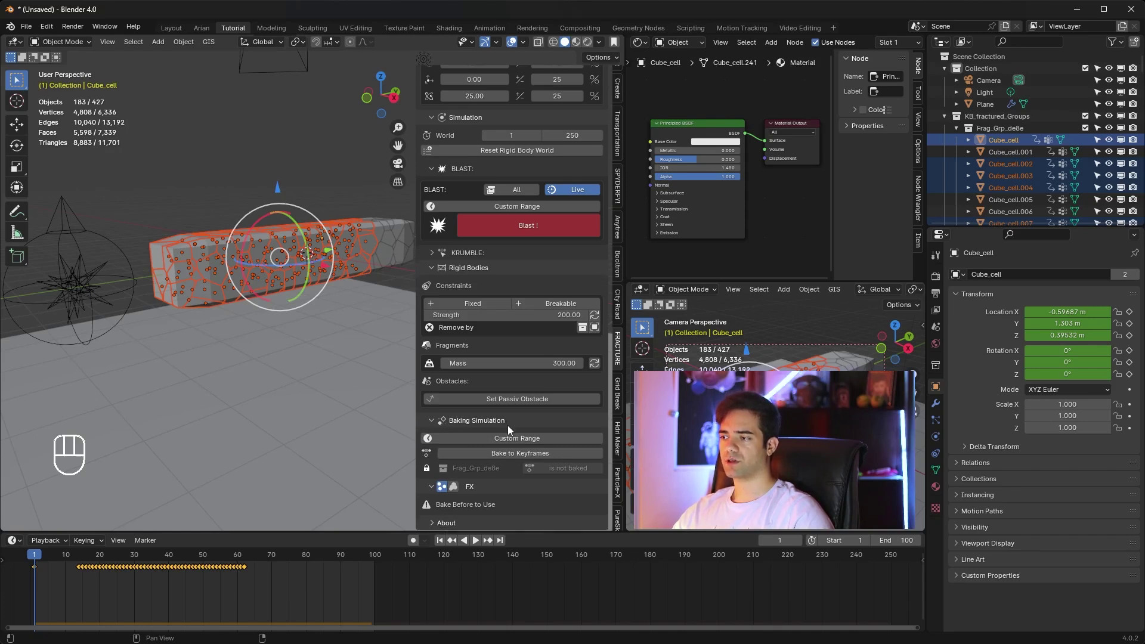
pyautogui.moveTo(512, 459); pyautogui.dragTo(545, 385)
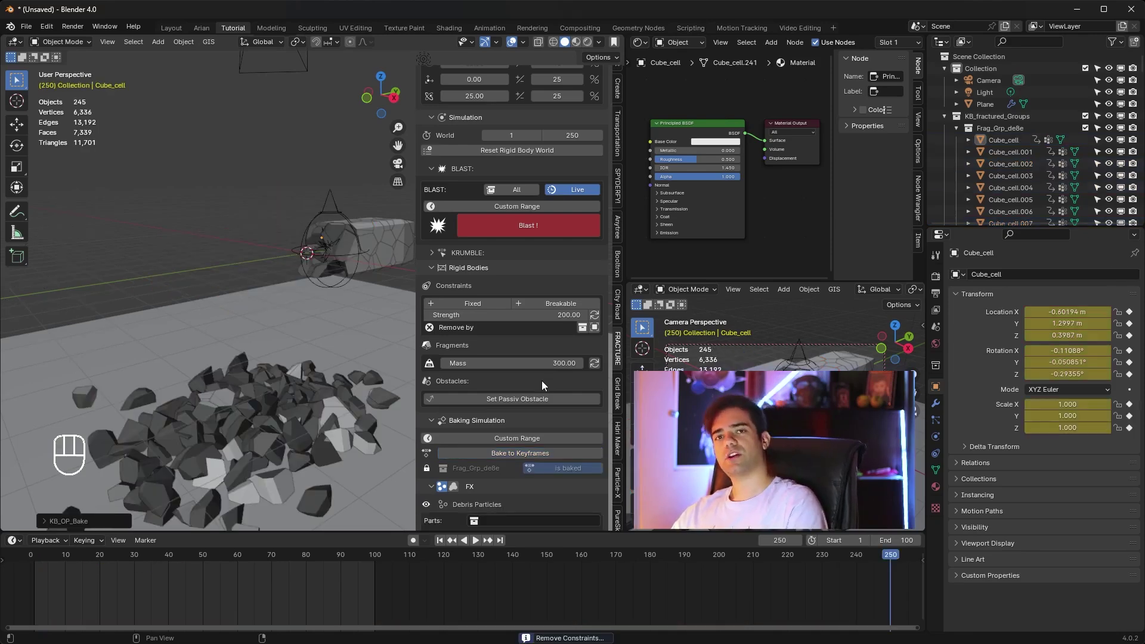
pyautogui.moveTo(369, 558); pyautogui.dragTo(207, 576)
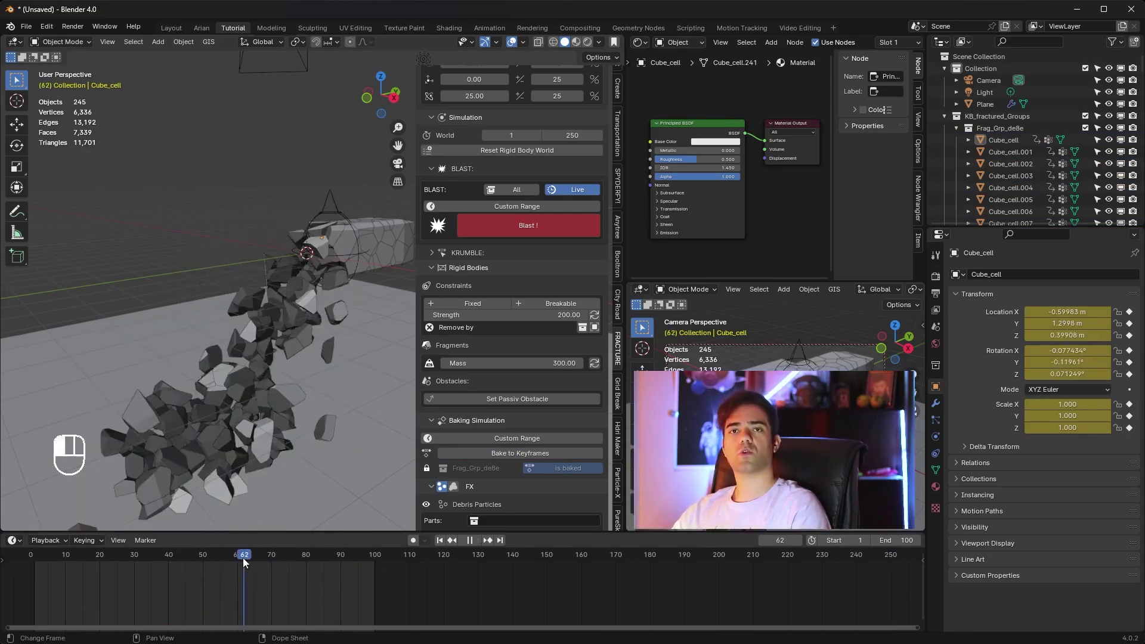
pyautogui.moveTo(134, 548); pyautogui.dragTo(222, 579)
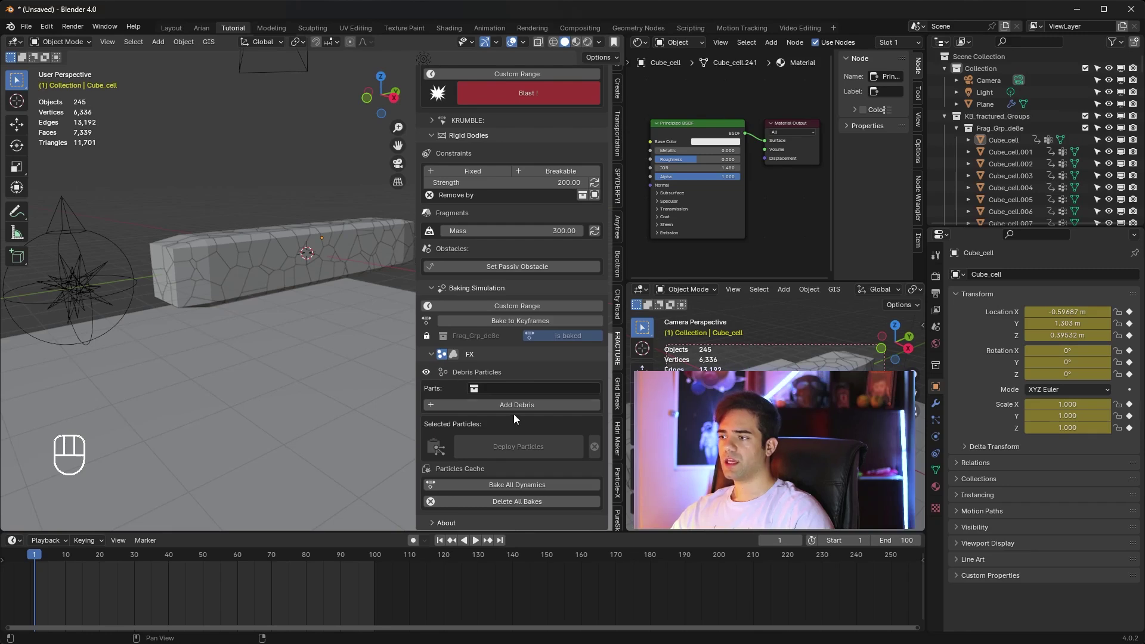
# Step: Add Kaboom debris particles to the fracture and play the blast to watch them
pyautogui.click(521, 409)
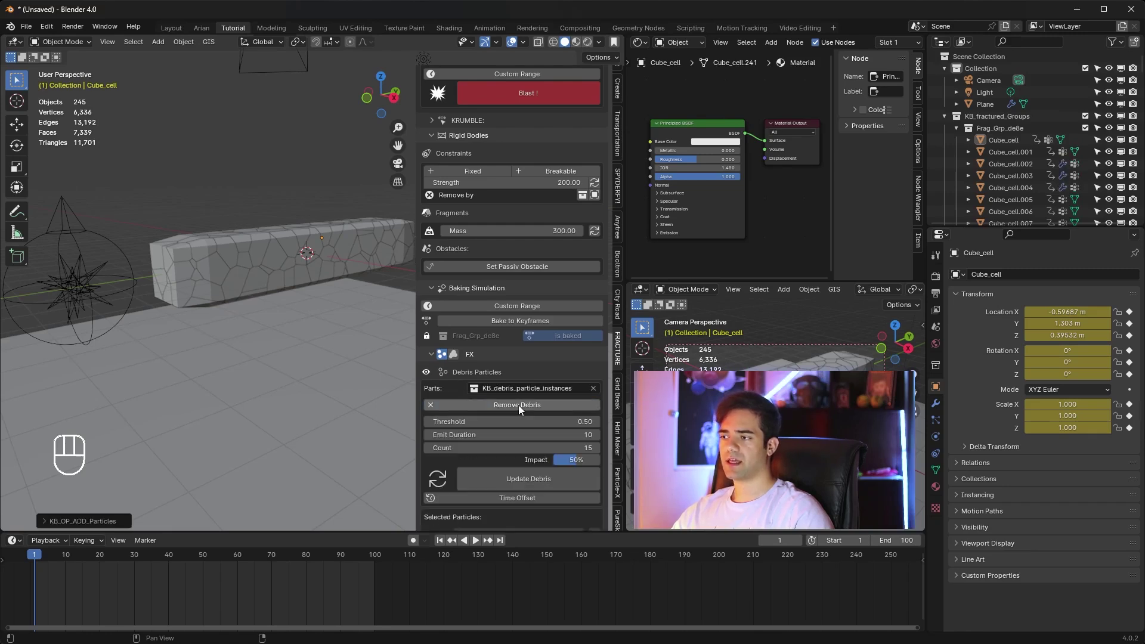
pyautogui.press('space')
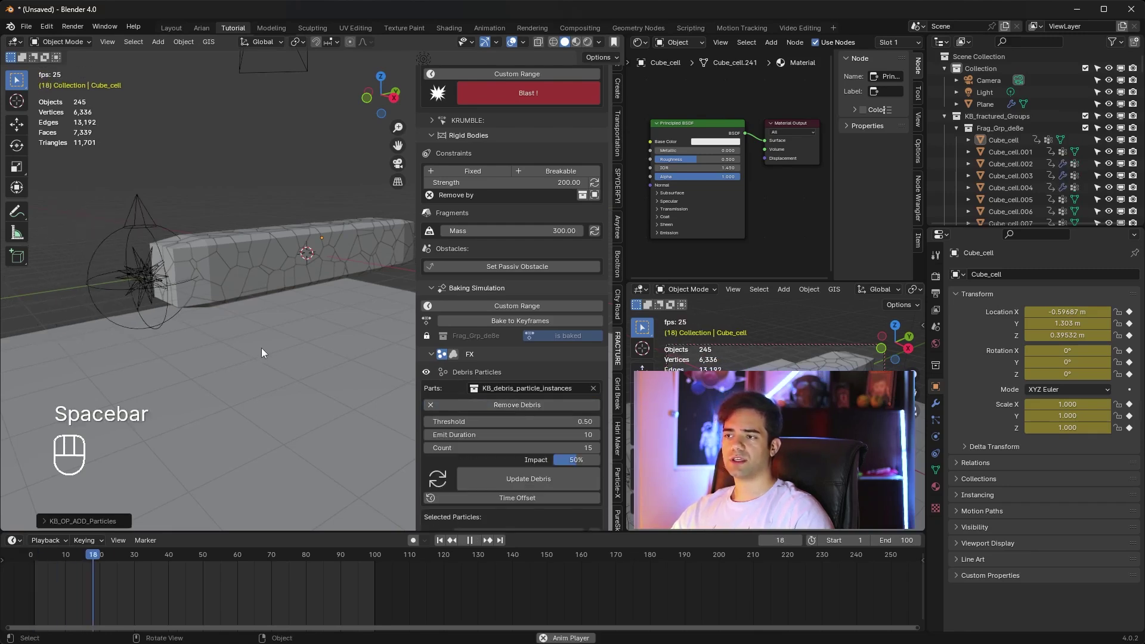
pyautogui.middleClick(285, 360)
pyautogui.moveTo(295, 369); pyautogui.dragTo(307, 278)
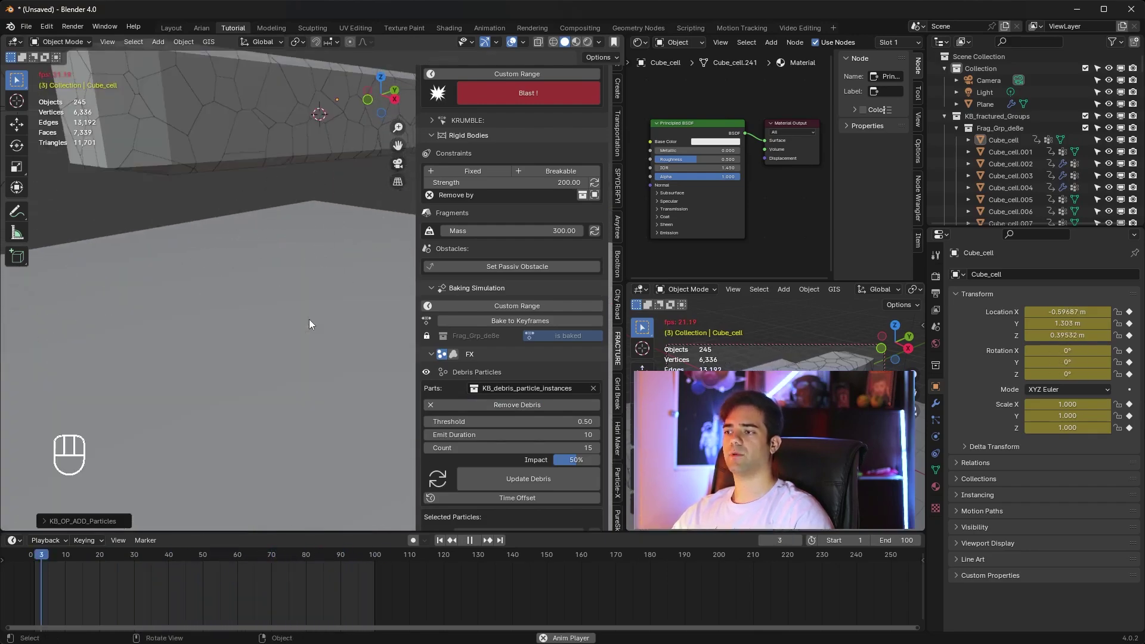
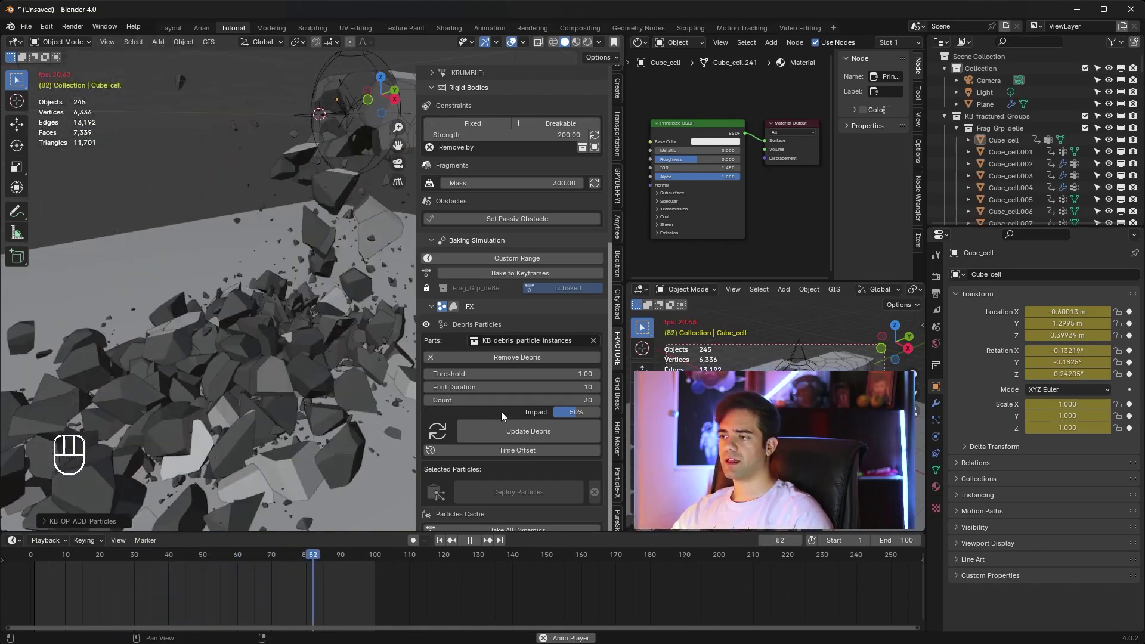
# Step: Raise the debris impact to 70% and update the debris, then inspect the result
pyautogui.moveTo(583, 416); pyautogui.dragTo(522, 416)
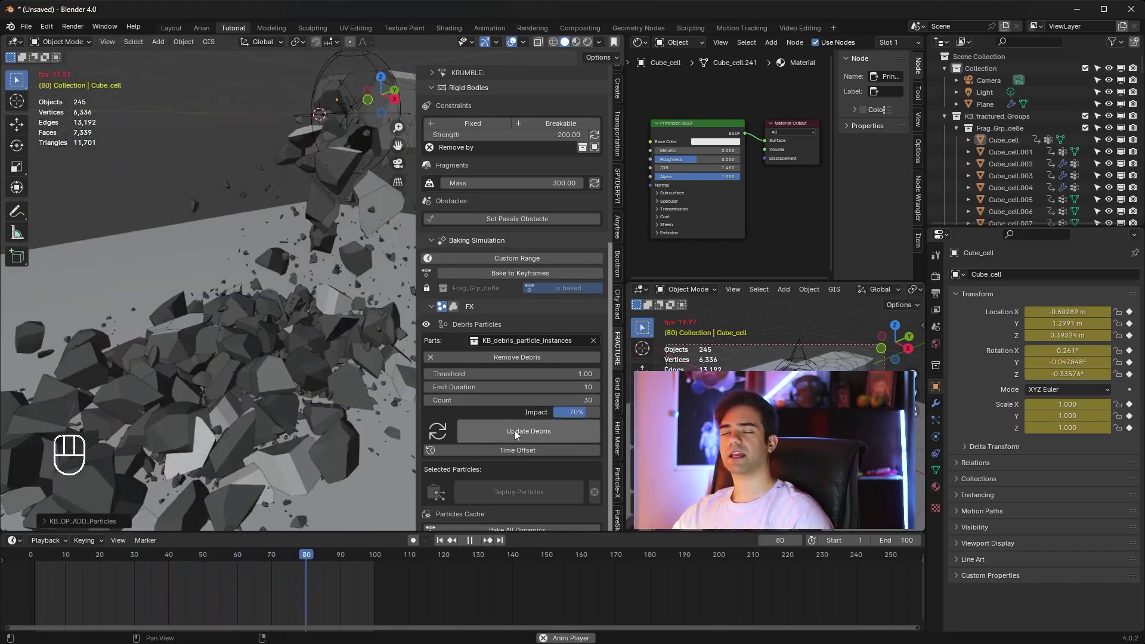
pyautogui.click(537, 435)
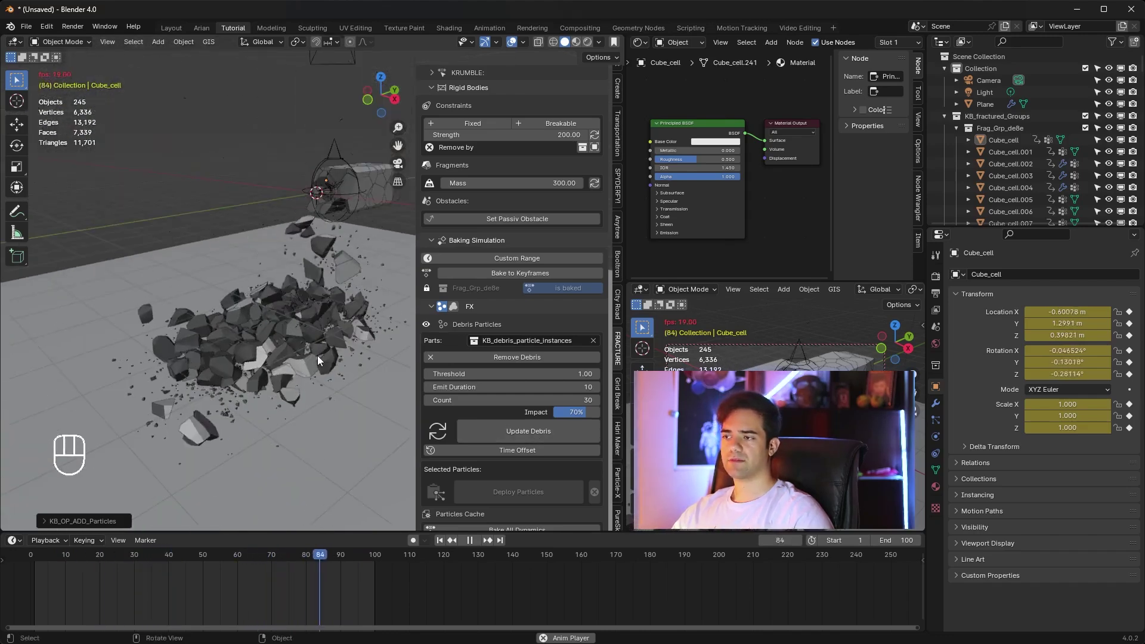
pyautogui.middleClick(338, 384)
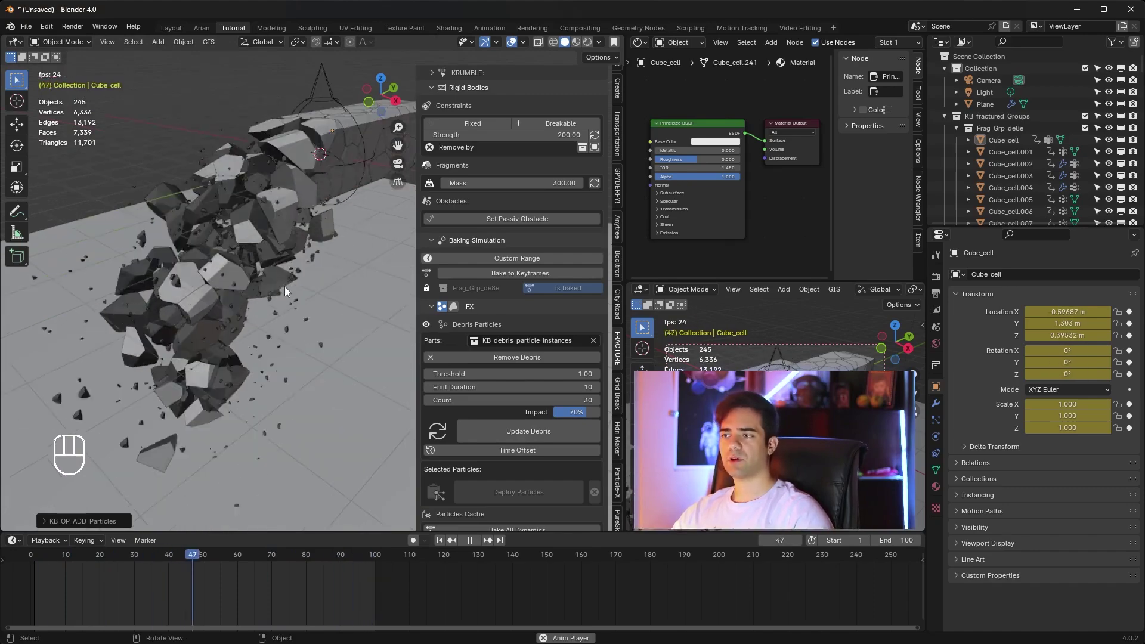
pyautogui.middleClick(286, 305)
pyautogui.moveTo(316, 279); pyautogui.dragTo(270, 333)
pyautogui.press('space')
pyautogui.moveTo(280, 418); pyautogui.dragTo(309, 333)
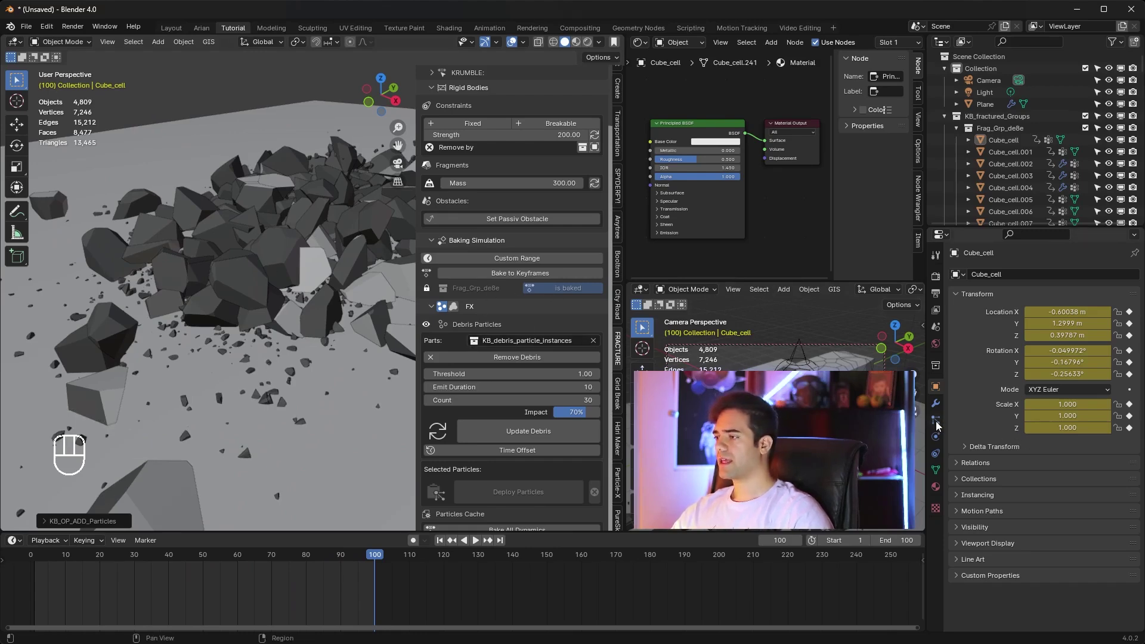
# Step: Select a debris-emitting fragment and expand its Debris_1 particle physics and render settings
pyautogui.click(940, 439)
pyautogui.click(942, 454)
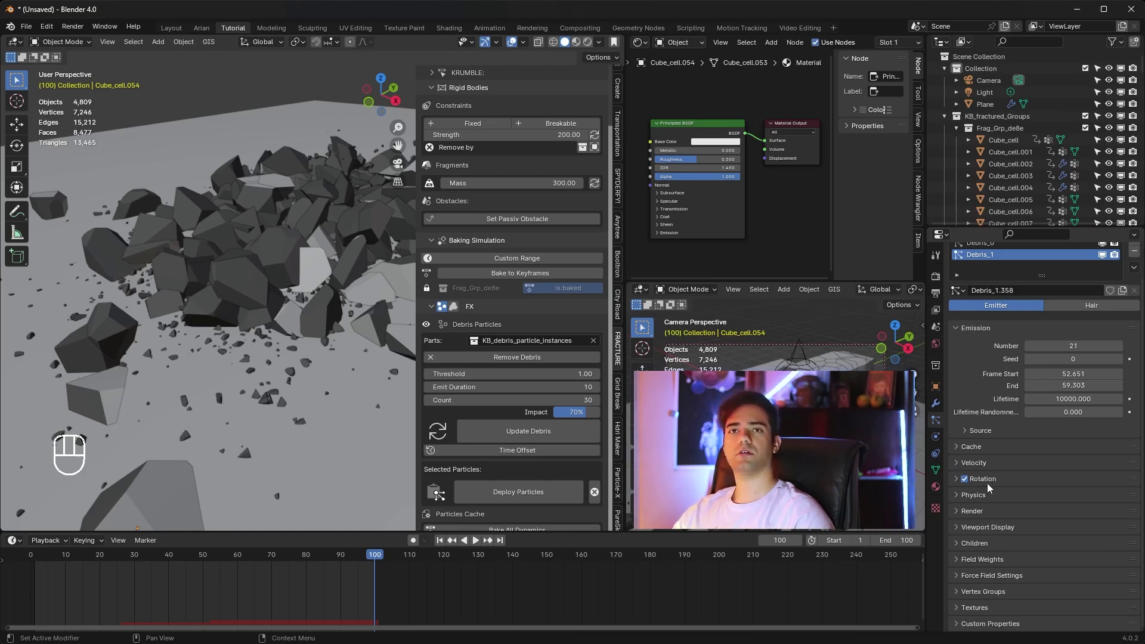
pyautogui.click(959, 498)
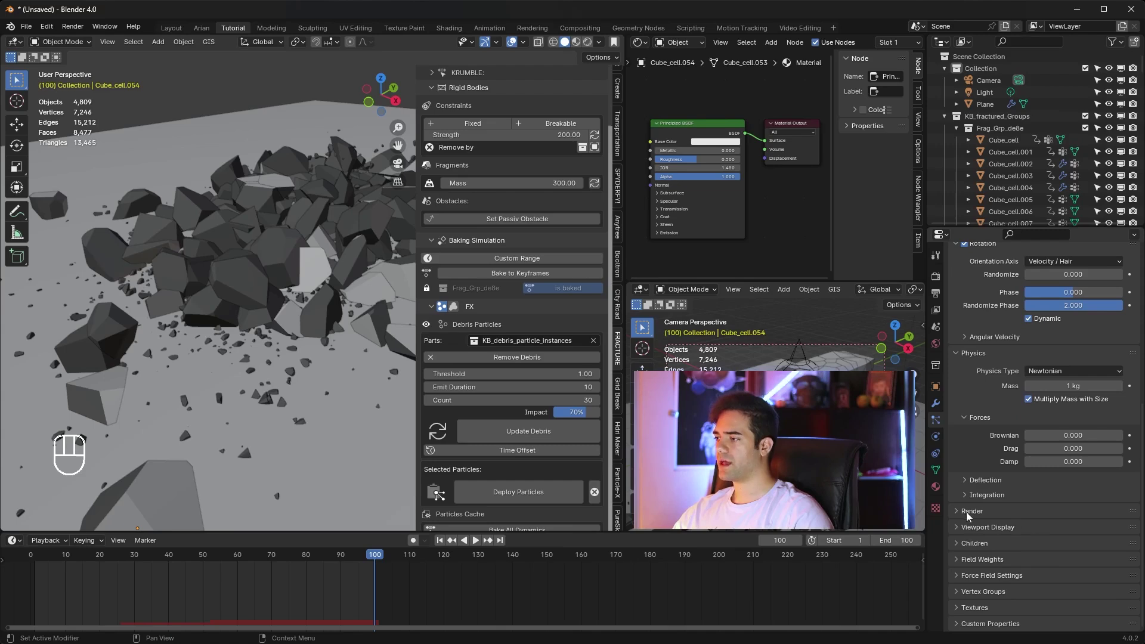
pyautogui.click(964, 514)
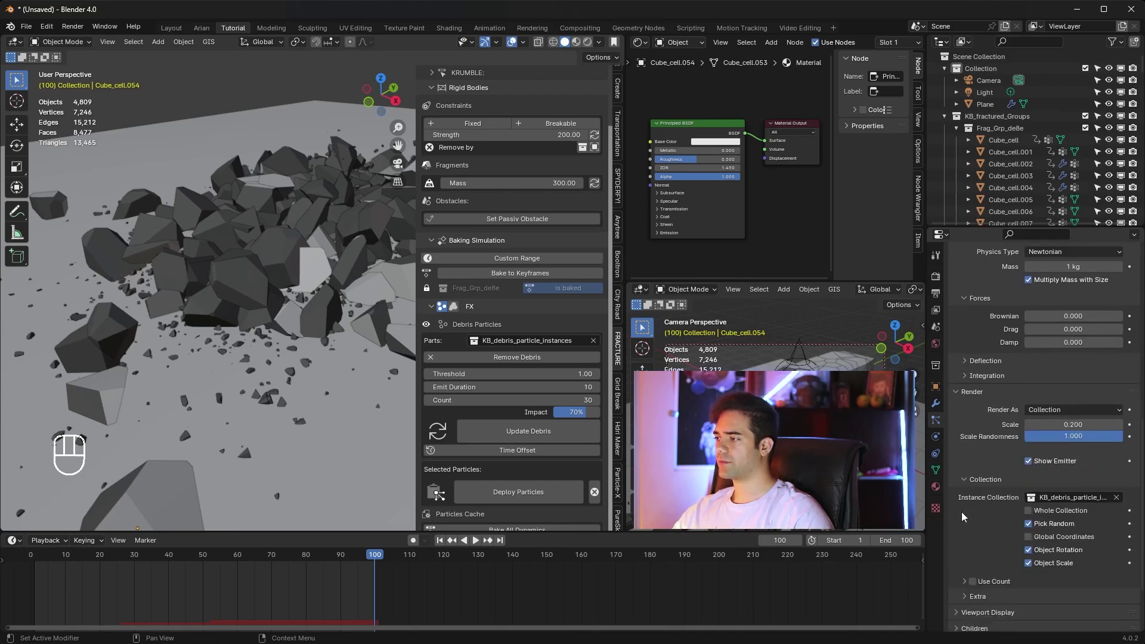
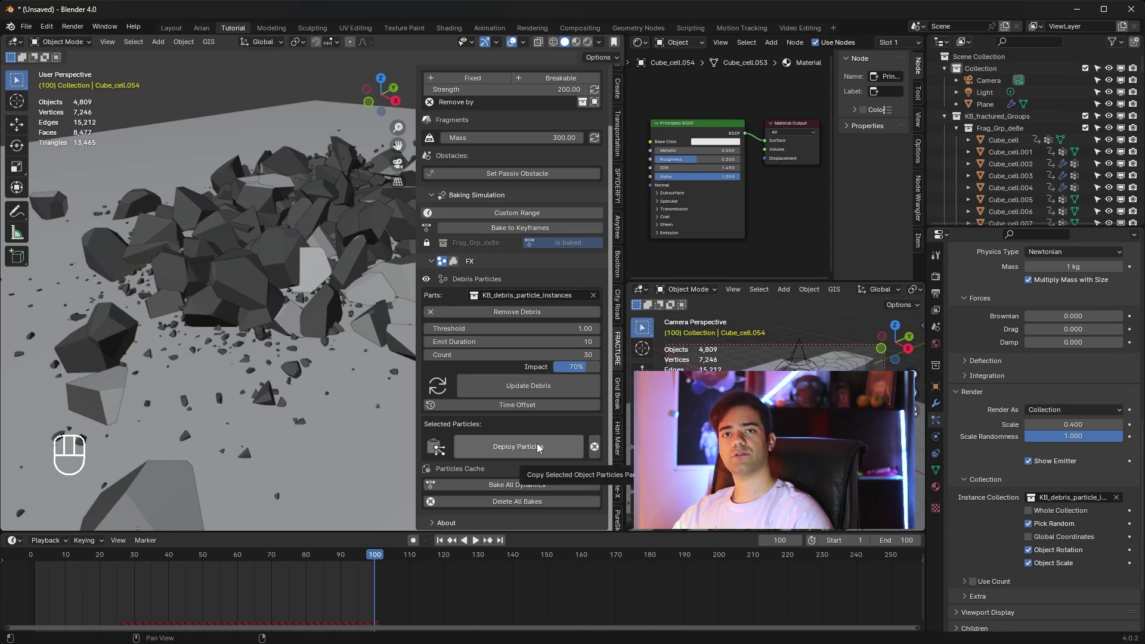
# Step: Copy the particle settings to the other fragments and play the blast, orbiting to see the whole bar
pyautogui.click(540, 448)
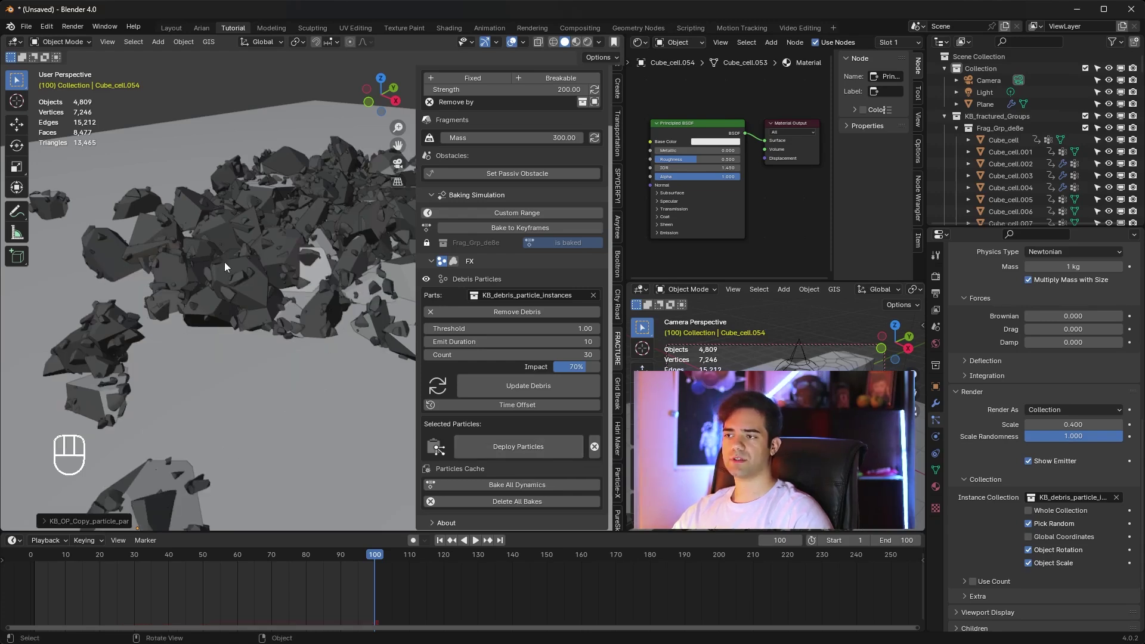
pyautogui.click(447, 545)
pyautogui.moveTo(303, 257); pyautogui.dragTo(257, 294)
pyautogui.press('space')
pyautogui.moveTo(309, 276); pyautogui.dragTo(323, 272)
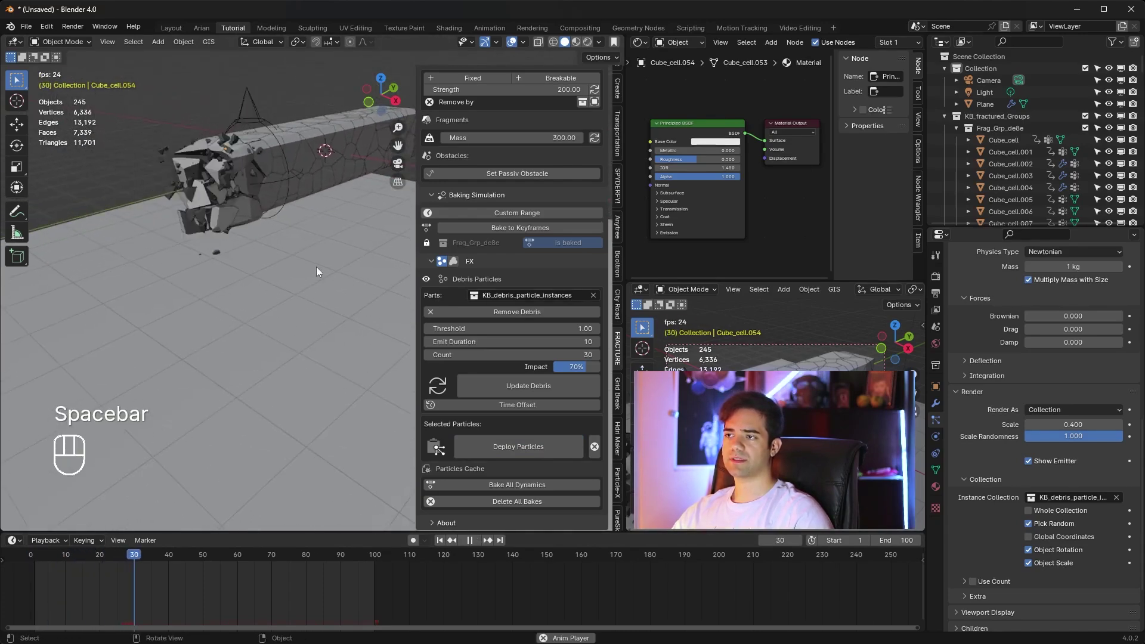
pyautogui.middleClick(291, 223)
pyautogui.moveTo(291, 321); pyautogui.dragTo(313, 312)
pyautogui.middleClick(313, 312)
pyautogui.moveTo(311, 310); pyautogui.dragTo(306, 297)
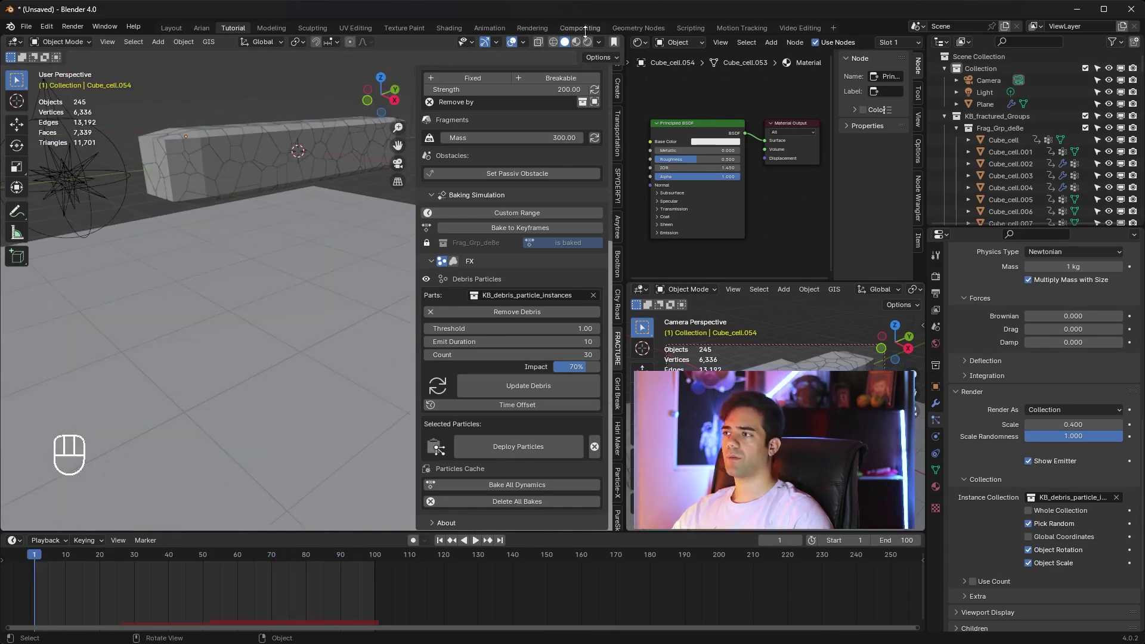
# Step: Replay the blast from the start with debris scattering off the bar, then stop playback
pyautogui.click(579, 45)
pyautogui.press('space')
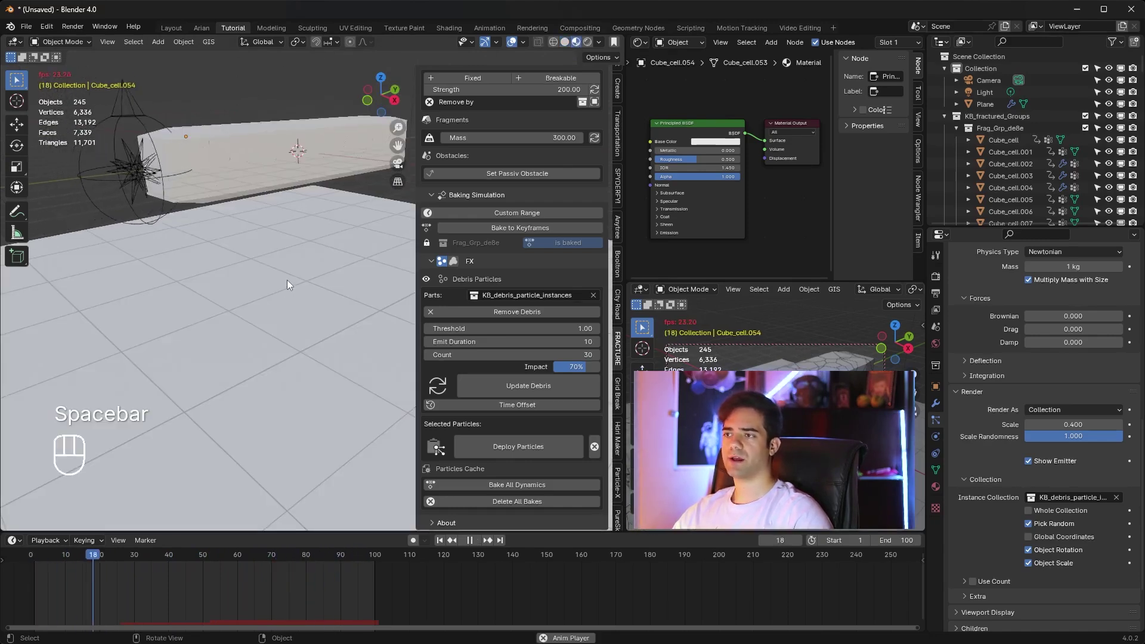
pyautogui.moveTo(312, 274); pyautogui.dragTo(315, 264)
pyautogui.middleClick(294, 281)
pyautogui.middleClick(318, 261)
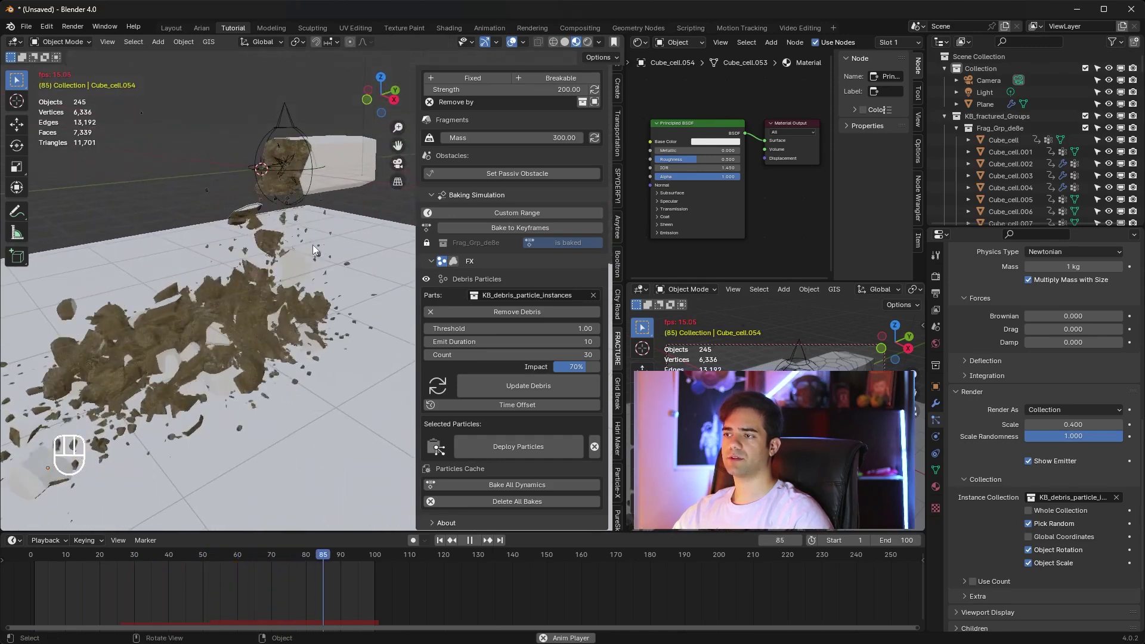
pyautogui.press('space')
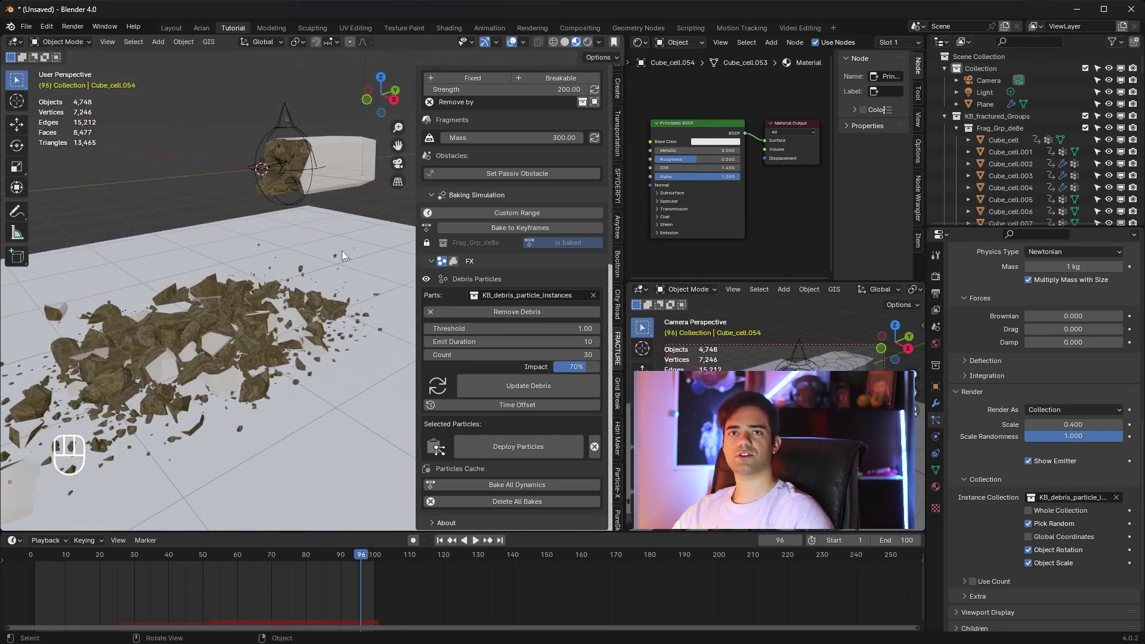
# Step: Rewind the timeline to frame 1 so the fractured bar is intact again
pyautogui.rightClick(566, 46)
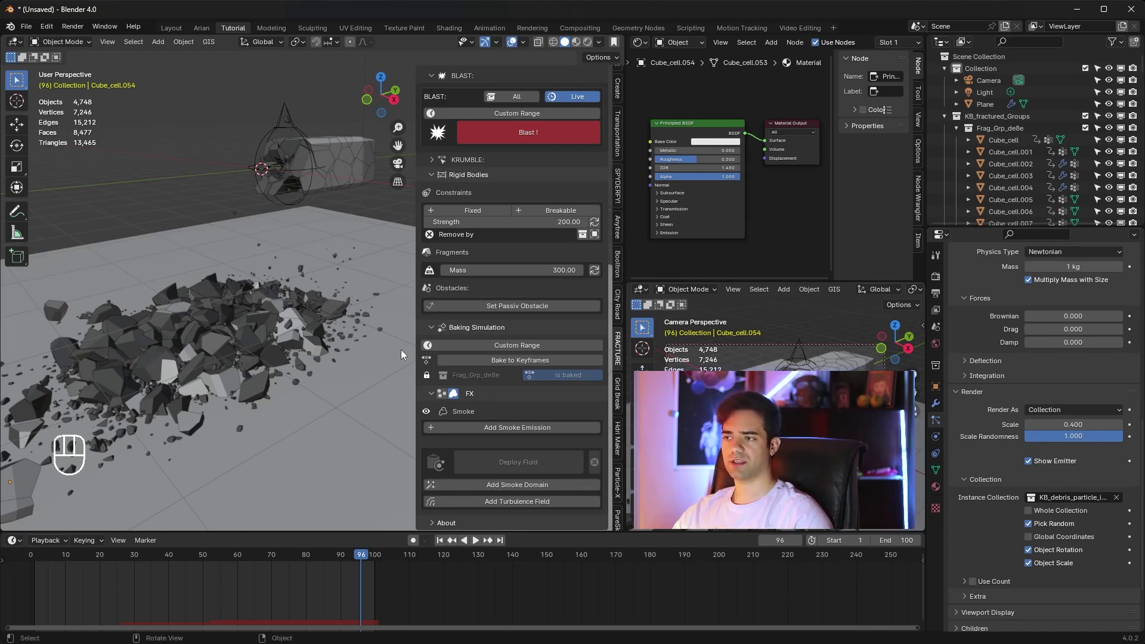
pyautogui.moveTo(333, 303); pyautogui.dragTo(316, 304)
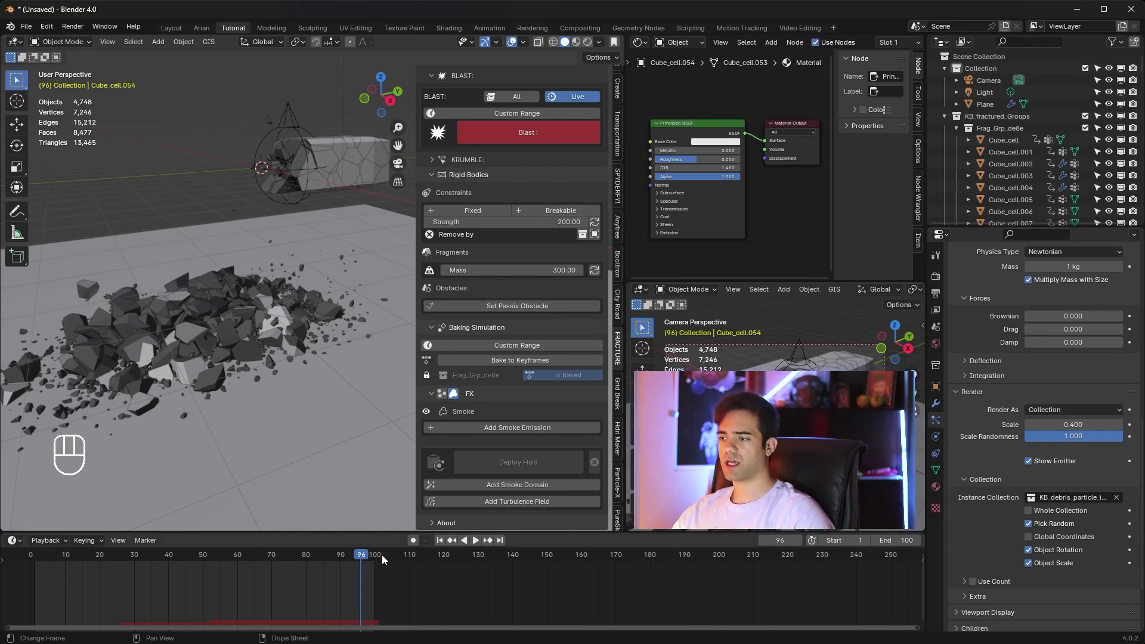
pyautogui.moveTo(445, 540); pyautogui.dragTo(195, 210)
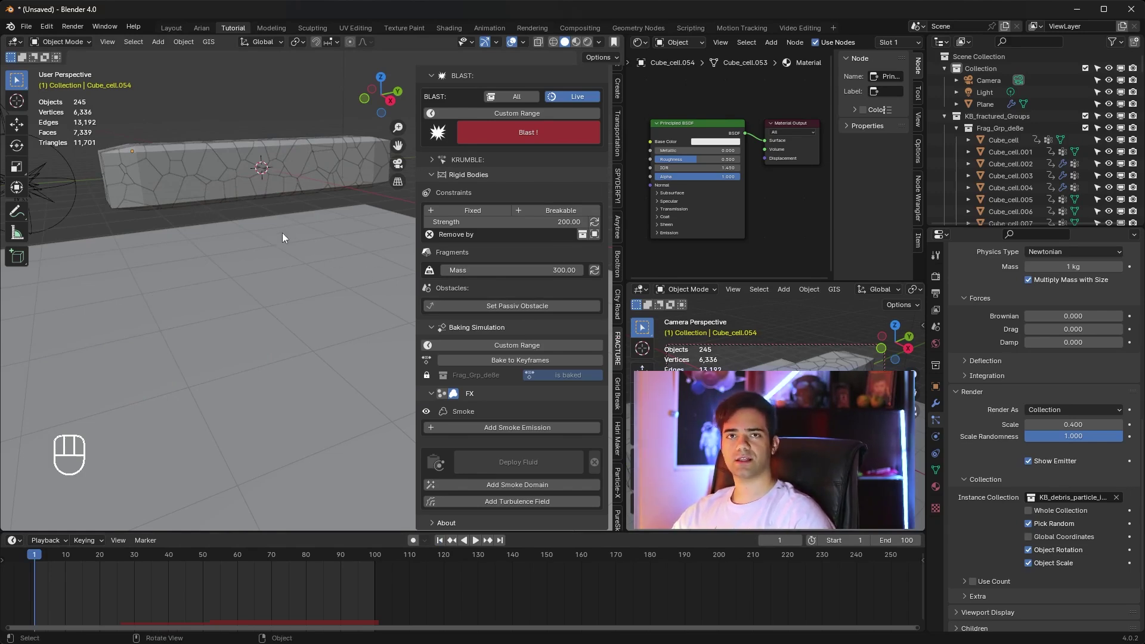
# Step: Box-select the fragments along the bar and duplicate them with Shift+D
pyautogui.moveTo(292, 244); pyautogui.dragTo(291, 330)
pyautogui.moveTo(294, 315); pyautogui.dragTo(285, 288)
pyautogui.moveTo(321, 201); pyautogui.dragTo(151, 297)
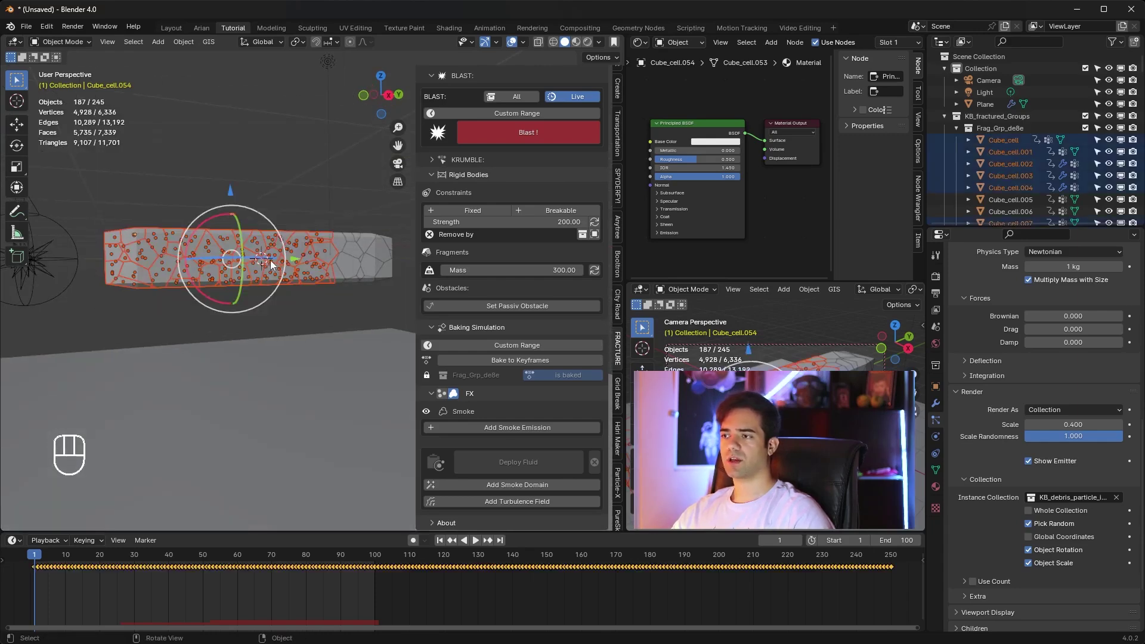
pyautogui.press('shift+d')
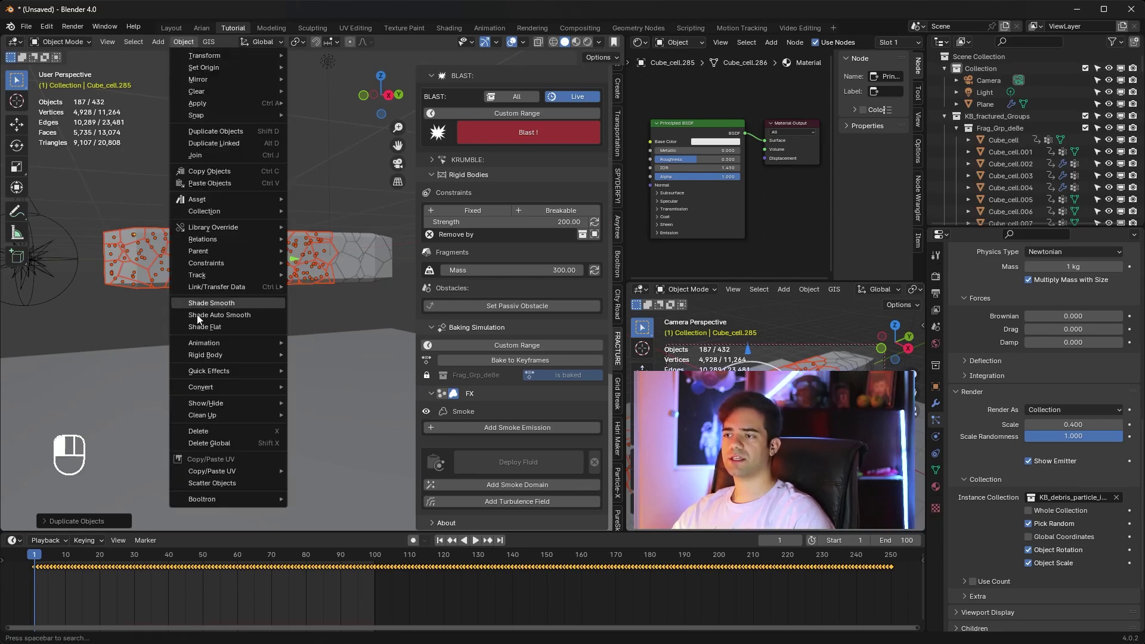
# Step: Add a Quick Smoke domain box around the duplicated fragments via Object > Quick Effects
pyautogui.moveTo(216, 351); pyautogui.dragTo(273, 377)
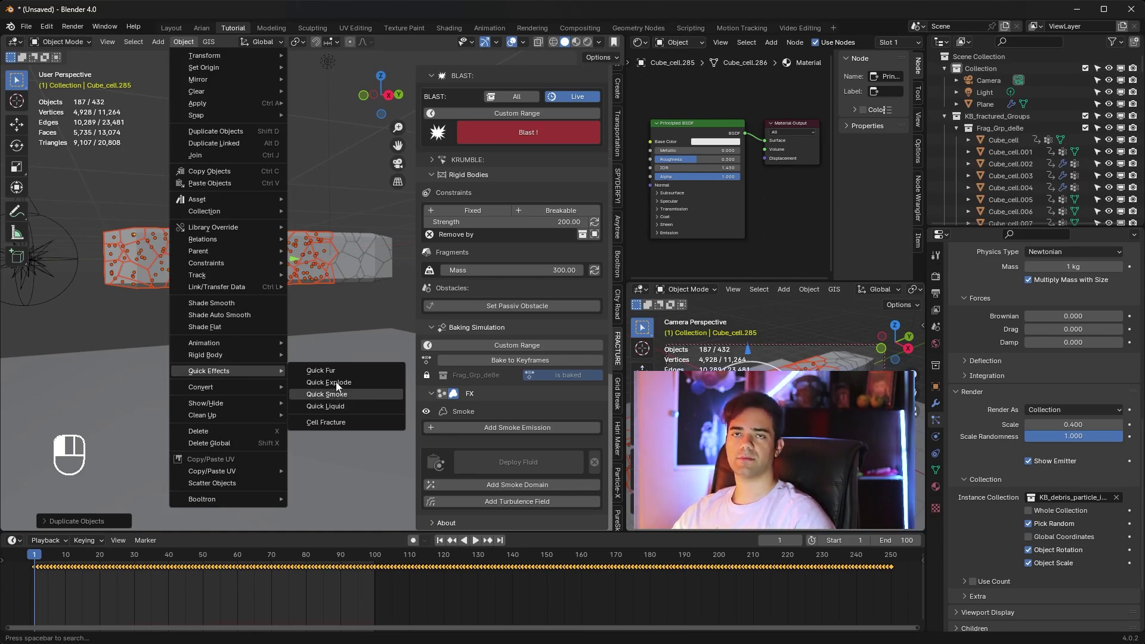
pyautogui.click(340, 384)
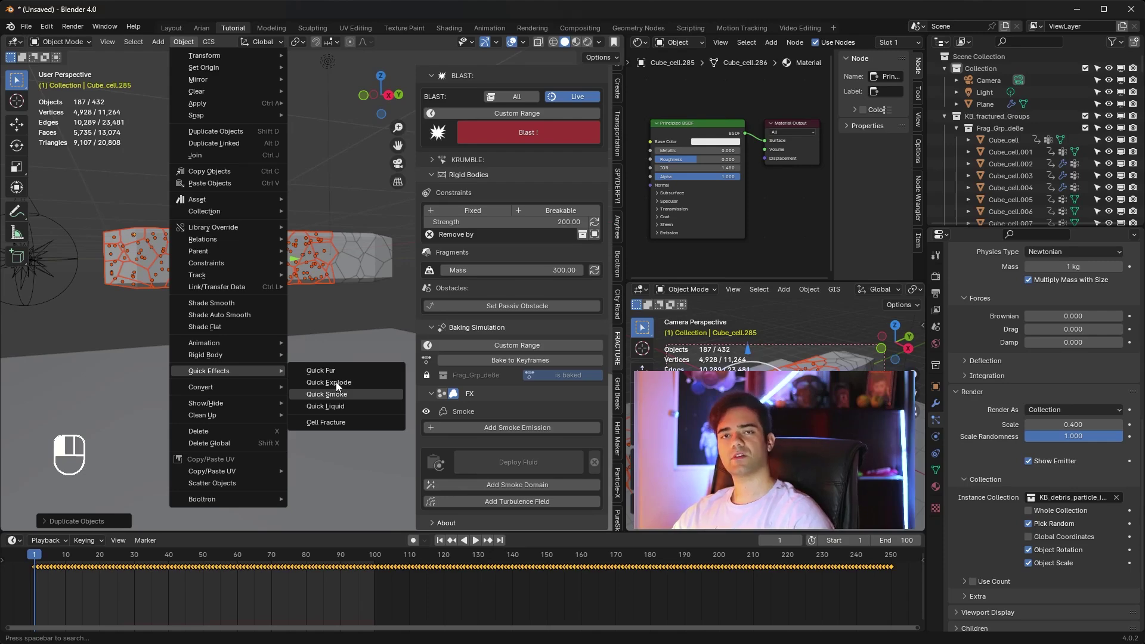
pyautogui.moveTo(192, 175); pyautogui.dragTo(242, 200)
pyautogui.moveTo(331, 207); pyautogui.dragTo(307, 161)
pyautogui.moveTo(313, 174); pyautogui.dragTo(317, 184)
pyautogui.moveTo(326, 197); pyautogui.dragTo(335, 200)
pyautogui.moveTo(348, 196); pyautogui.dragTo(368, 193)
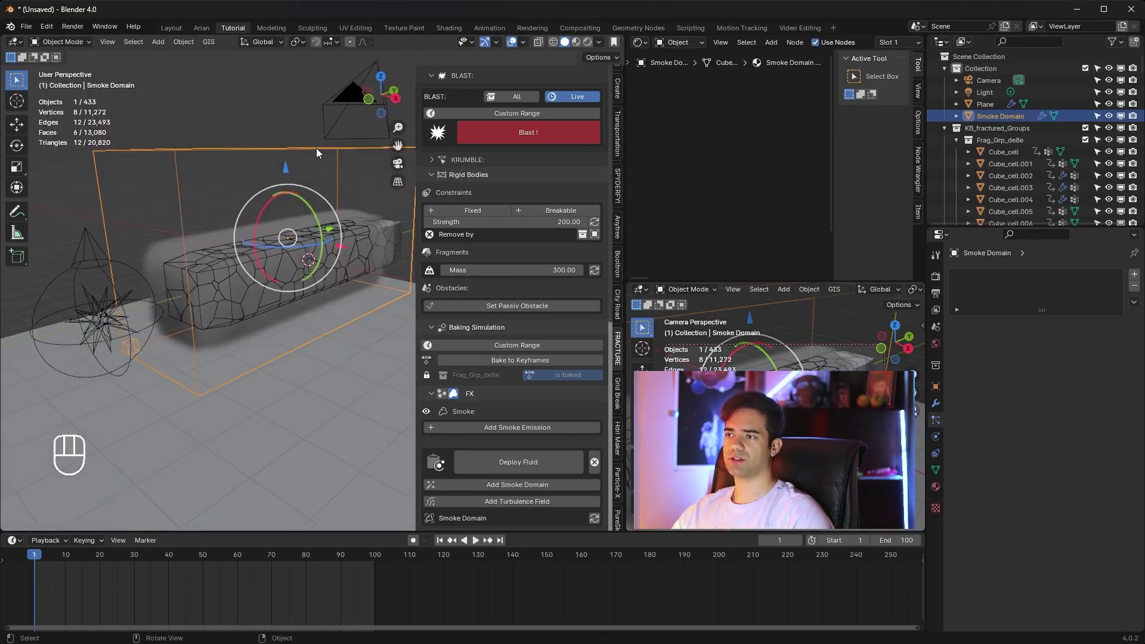
# Step: Scale the Smoke Domain taller along Z and play the simulation so smoke forms around the breaking bar
pyautogui.click(268, 155)
pyautogui.press('s')
pyautogui.press('x')
pyautogui.press('z')
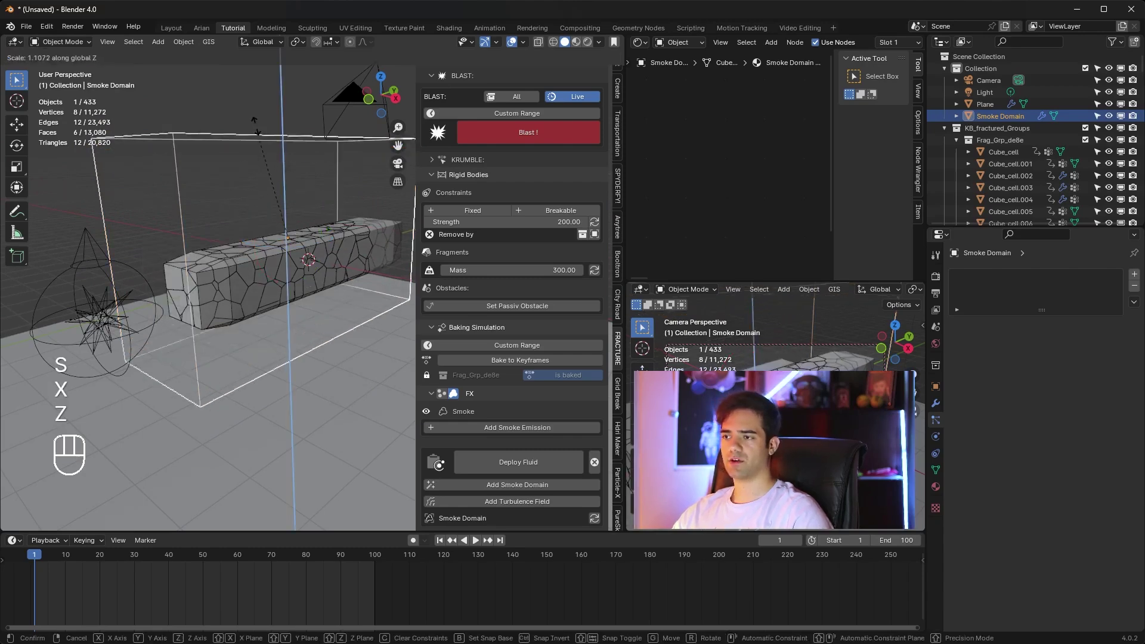
pyautogui.press('y')
pyautogui.press('x')
pyautogui.rightClick(463, 377)
pyautogui.moveTo(334, 375); pyautogui.dragTo(297, 363)
pyautogui.press('s')
pyautogui.press('y')
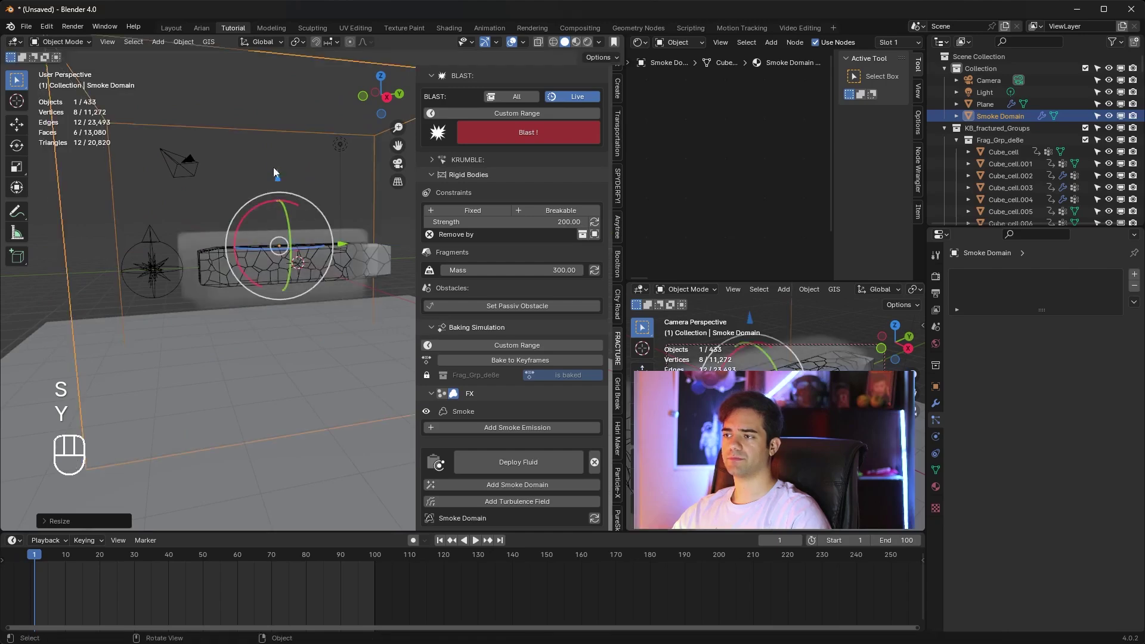
pyautogui.press('space')
pyautogui.moveTo(295, 299); pyautogui.dragTo(297, 281)
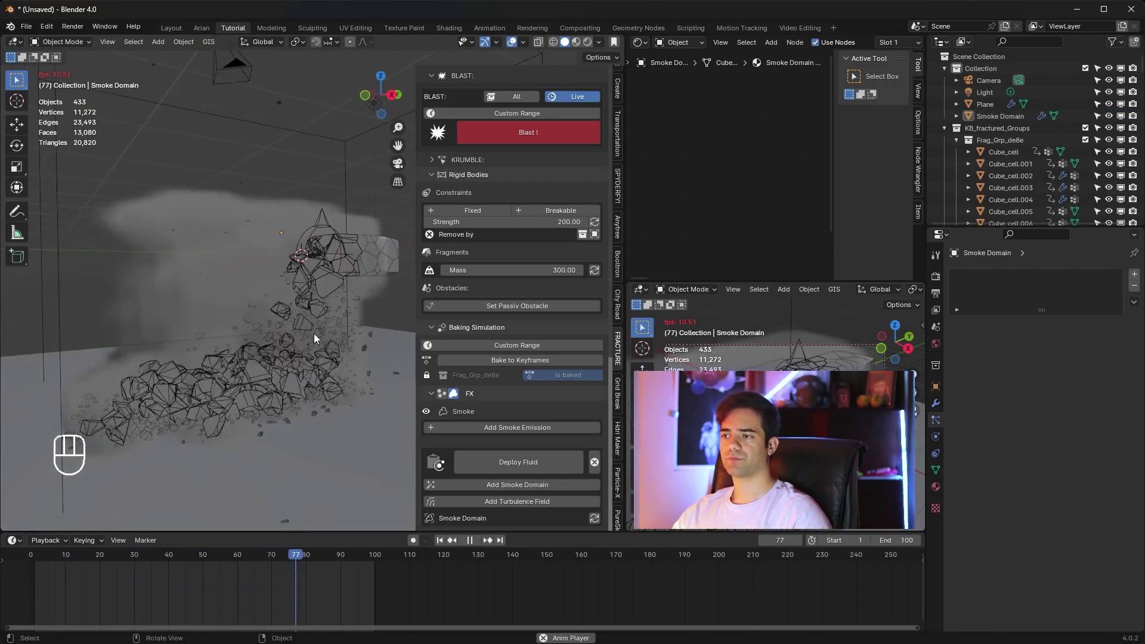
pyautogui.press('space')
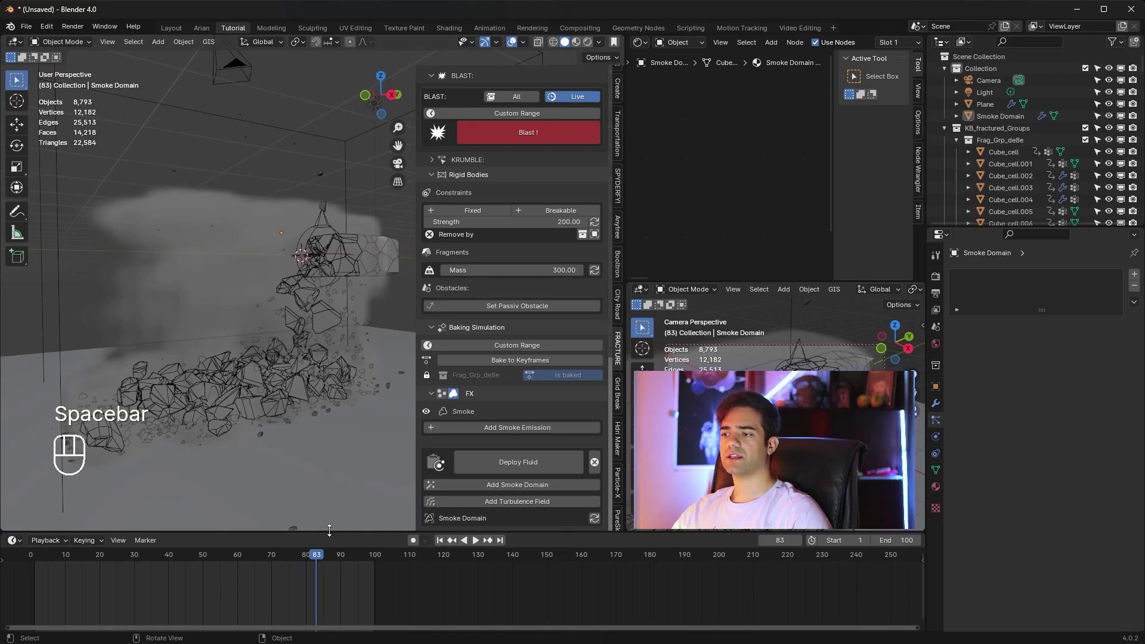
pyautogui.moveTo(275, 562); pyautogui.dragTo(179, 573)
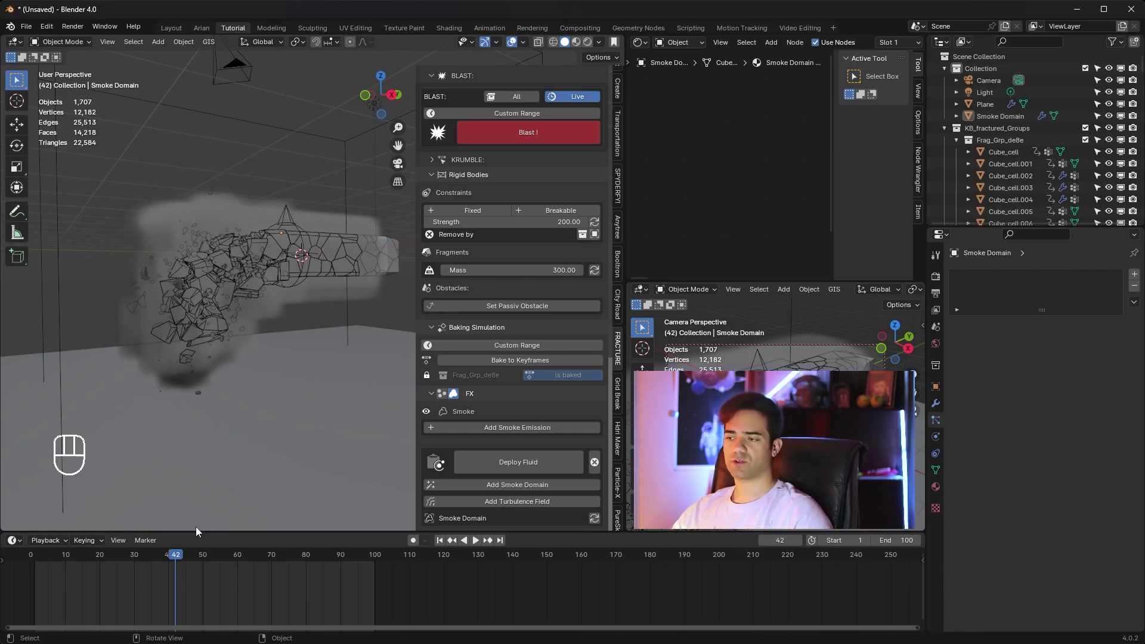
pyautogui.moveTo(158, 556); pyautogui.dragTo(30, 563)
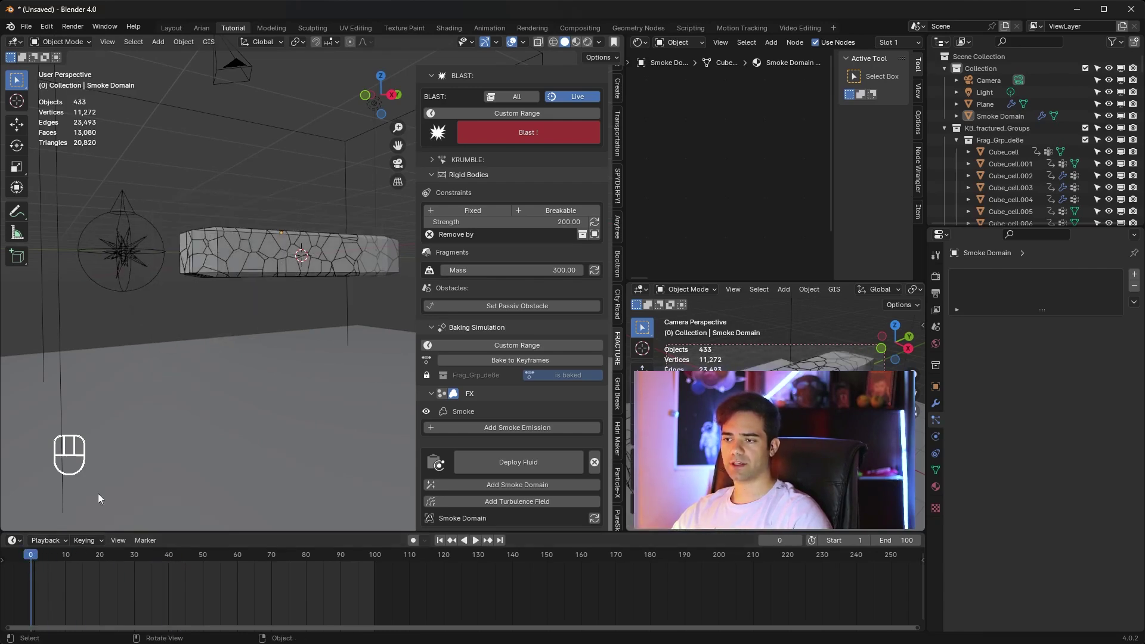
pyautogui.press('space')
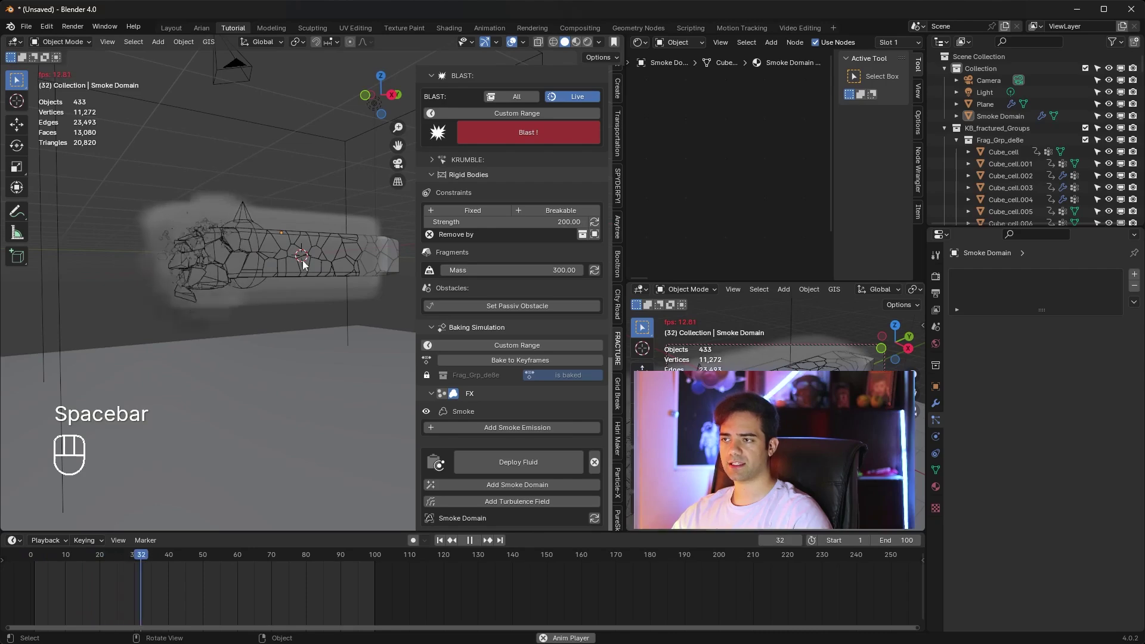
pyautogui.press('space')
pyautogui.moveTo(211, 563); pyautogui.dragTo(202, 494)
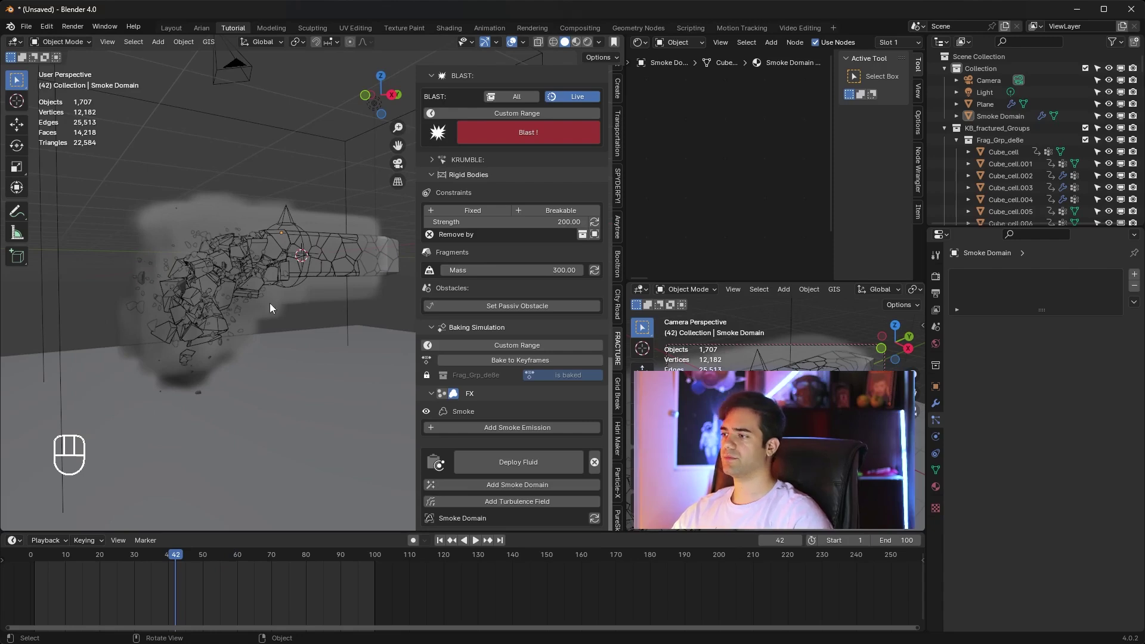
# Step: Select the Smoke Domain with its cache running frames 42–100 and play the smoke
pyautogui.click(319, 138)
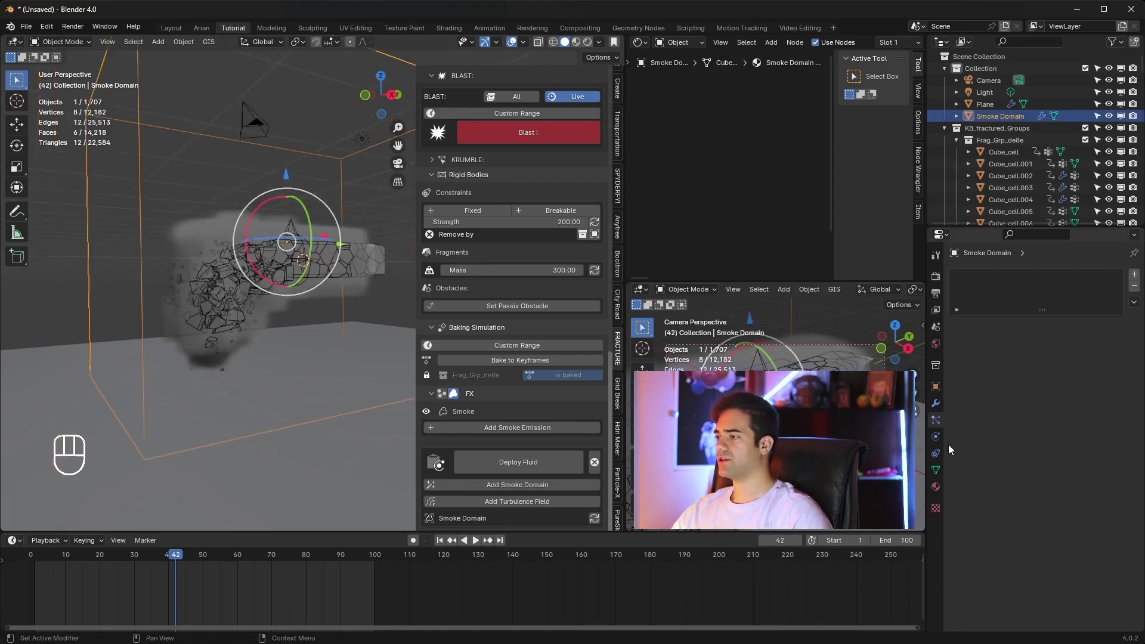
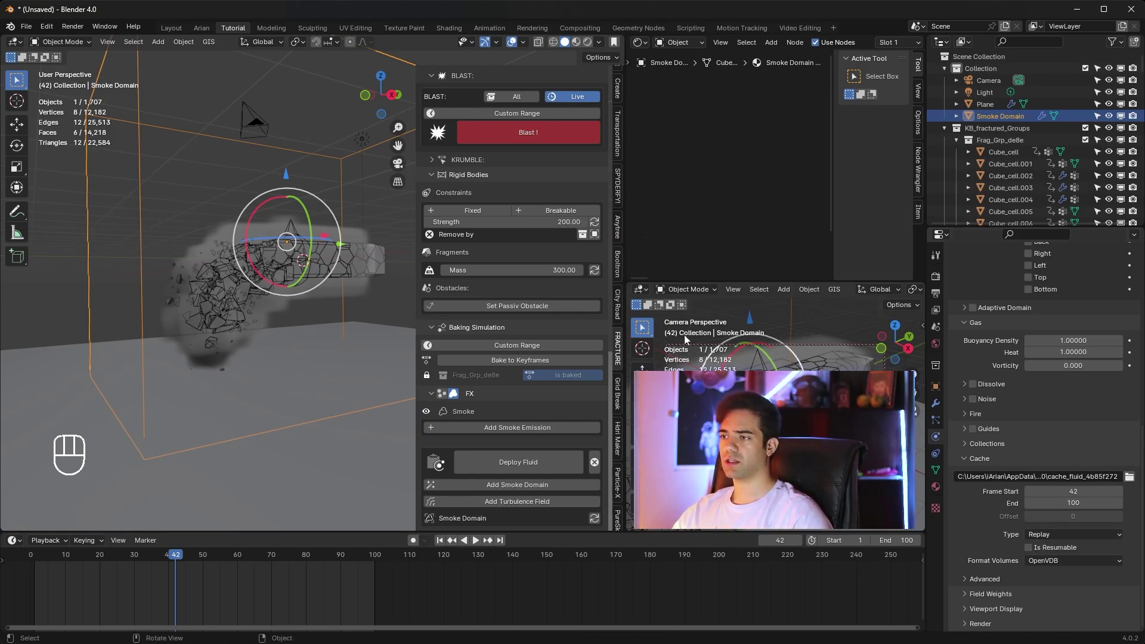
pyautogui.moveTo(160, 558); pyautogui.dragTo(37, 525)
pyautogui.press('space')
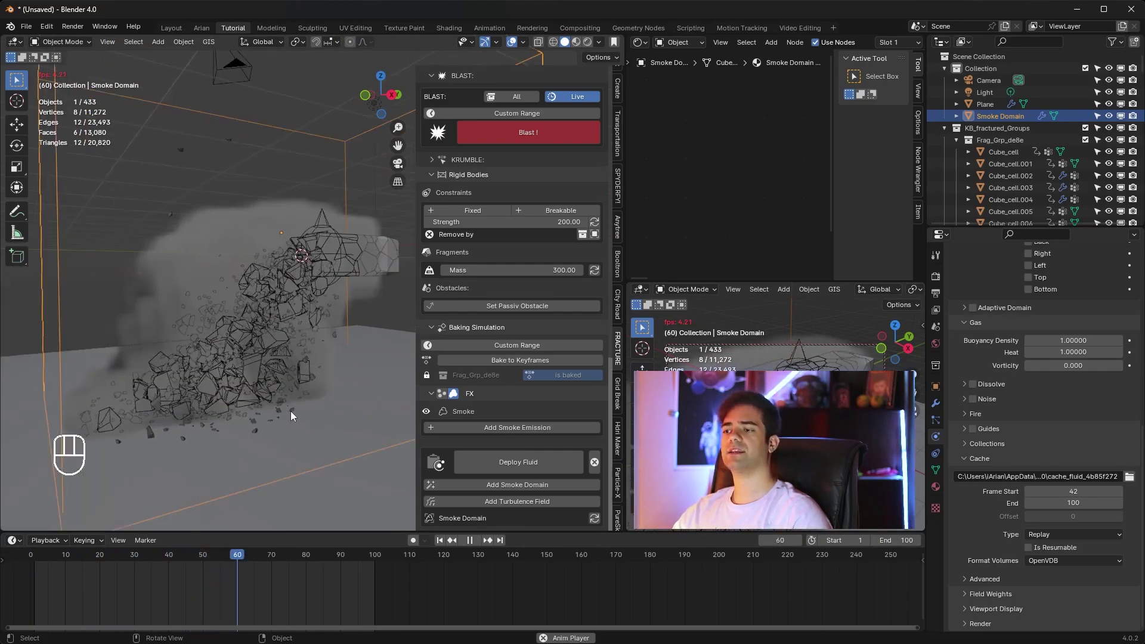
pyautogui.press('space')
# Step: Scrub back to around frames 33 and 36 and replay to confirm smoke starts when the bar breaks
pyautogui.moveTo(172, 563); pyautogui.dragTo(150, 564)
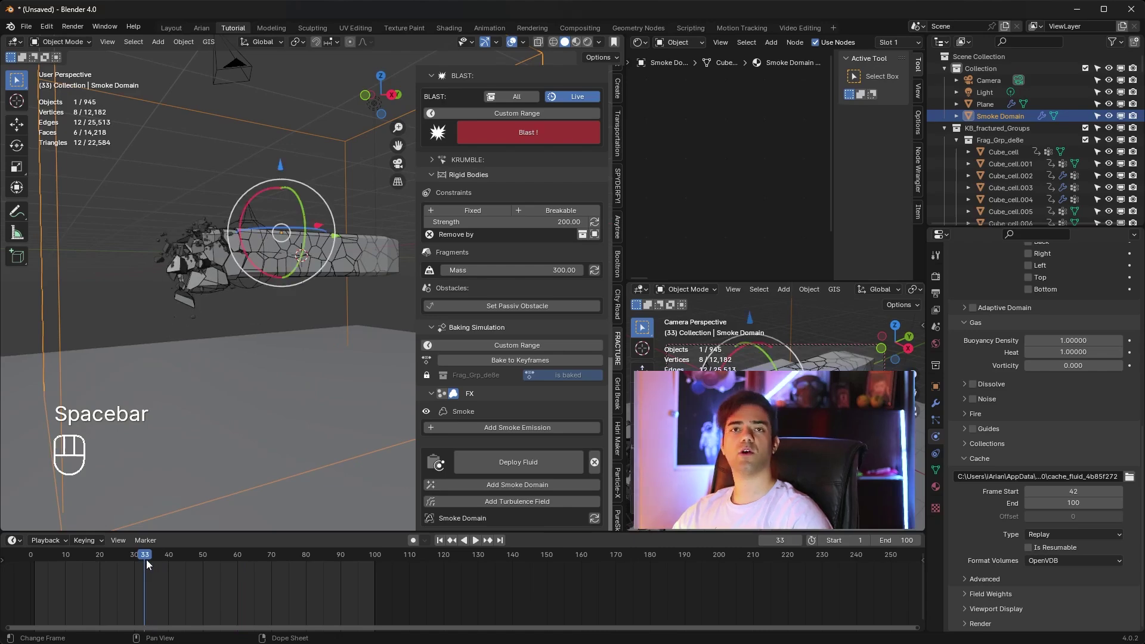
pyautogui.press('space')
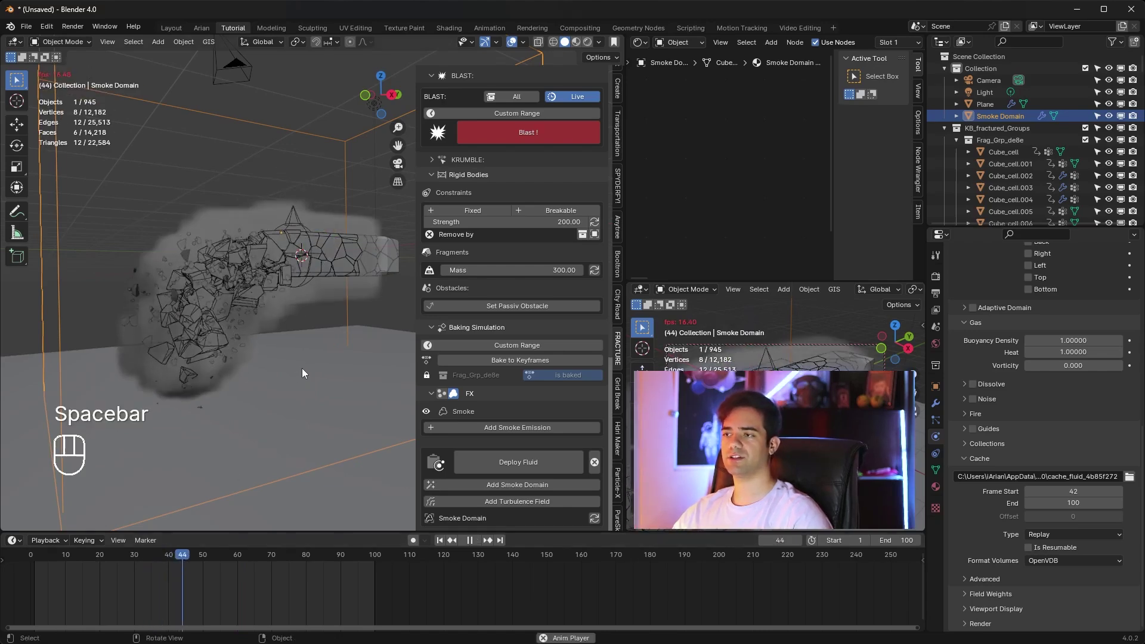
pyautogui.press('space')
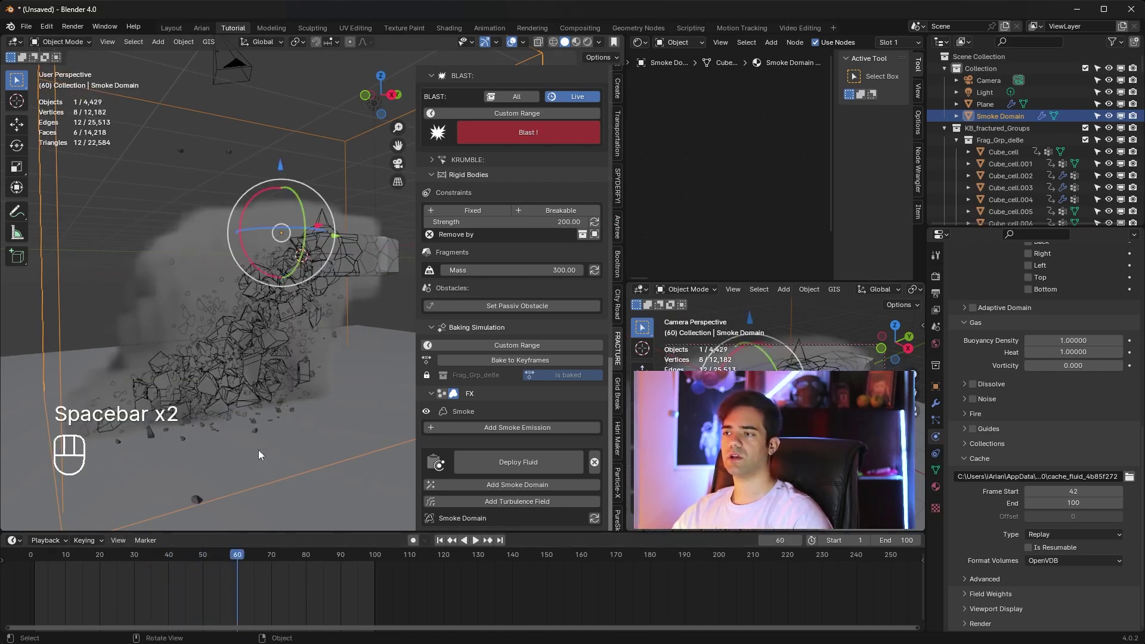
pyautogui.moveTo(248, 562); pyautogui.dragTo(159, 555)
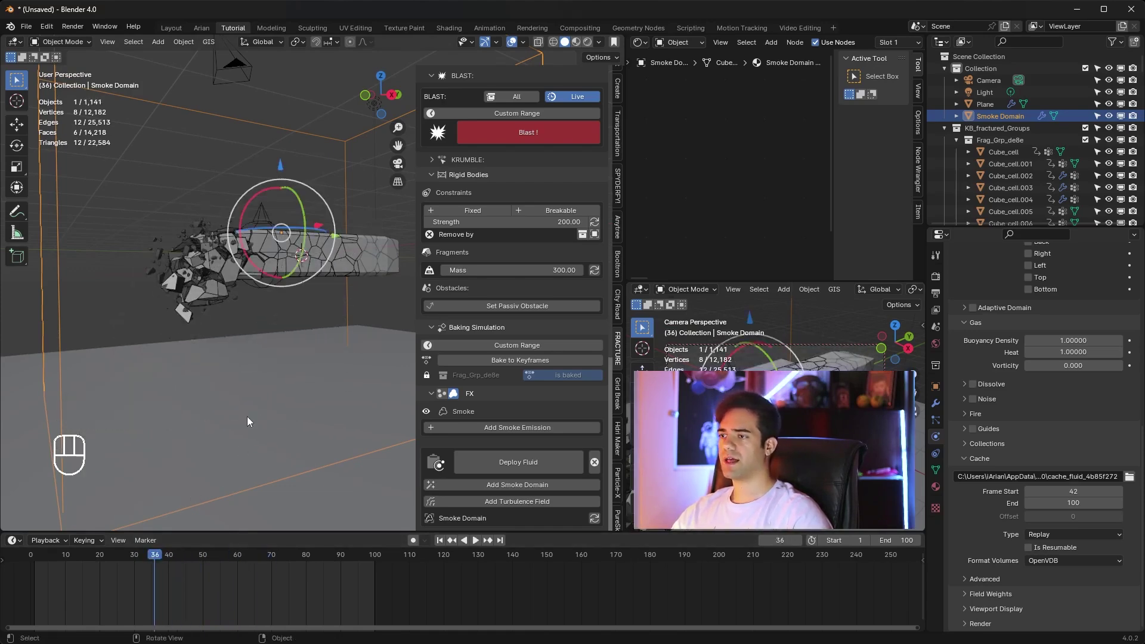
pyautogui.press('space')
pyautogui.press('space')
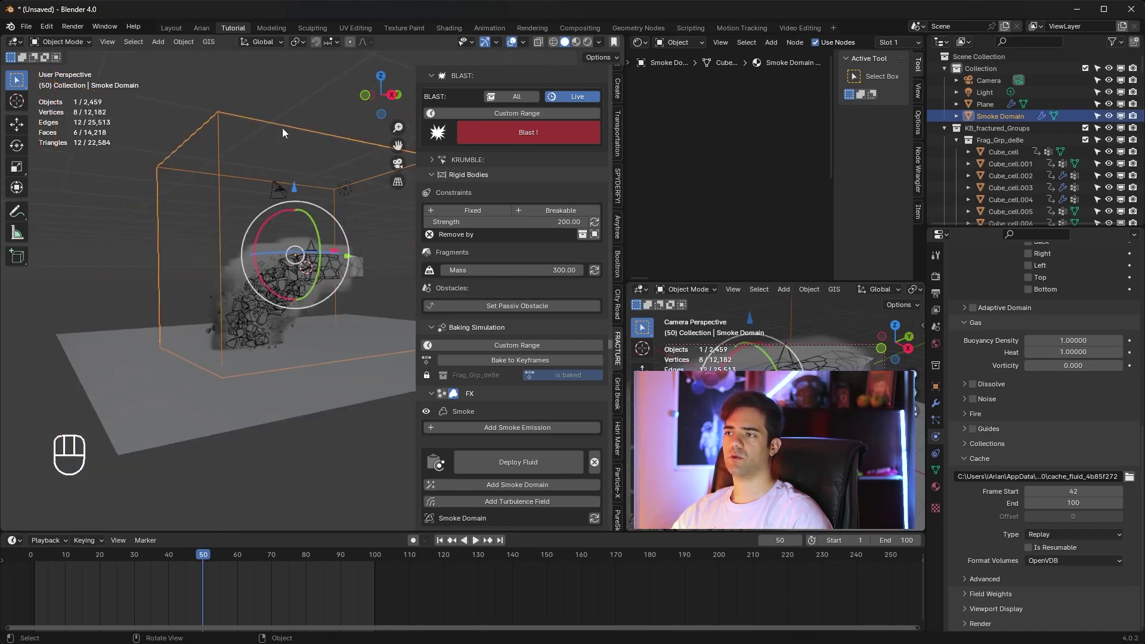
# Step: Orbit the view around the smoke domain to inspect the smoke around the shattered beam
pyautogui.moveTo(301, 168); pyautogui.dragTo(254, 175)
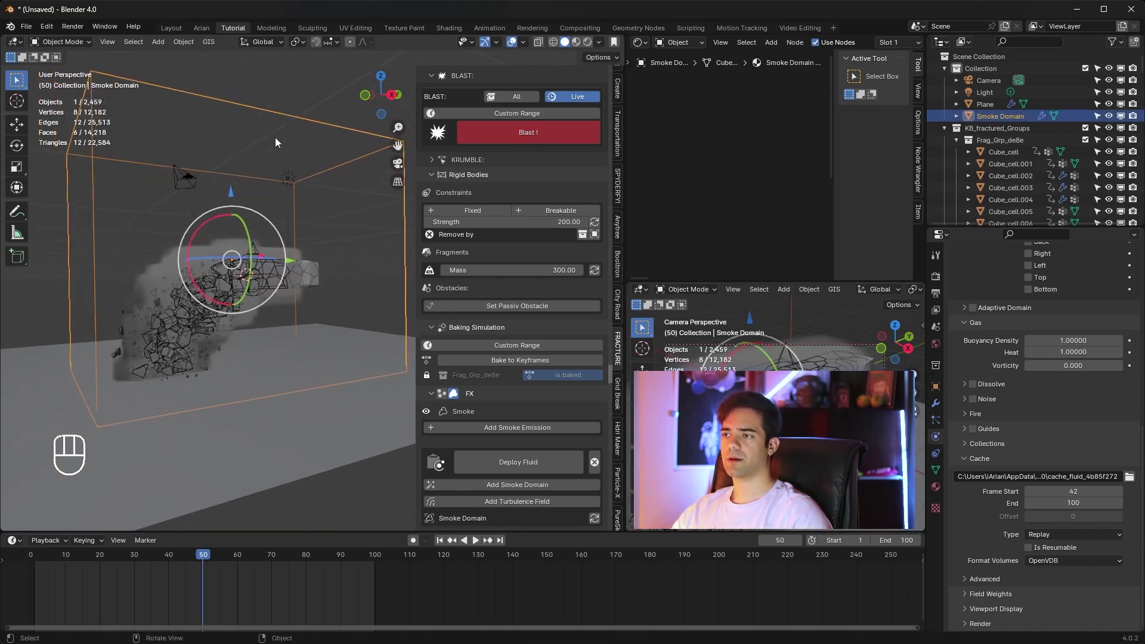
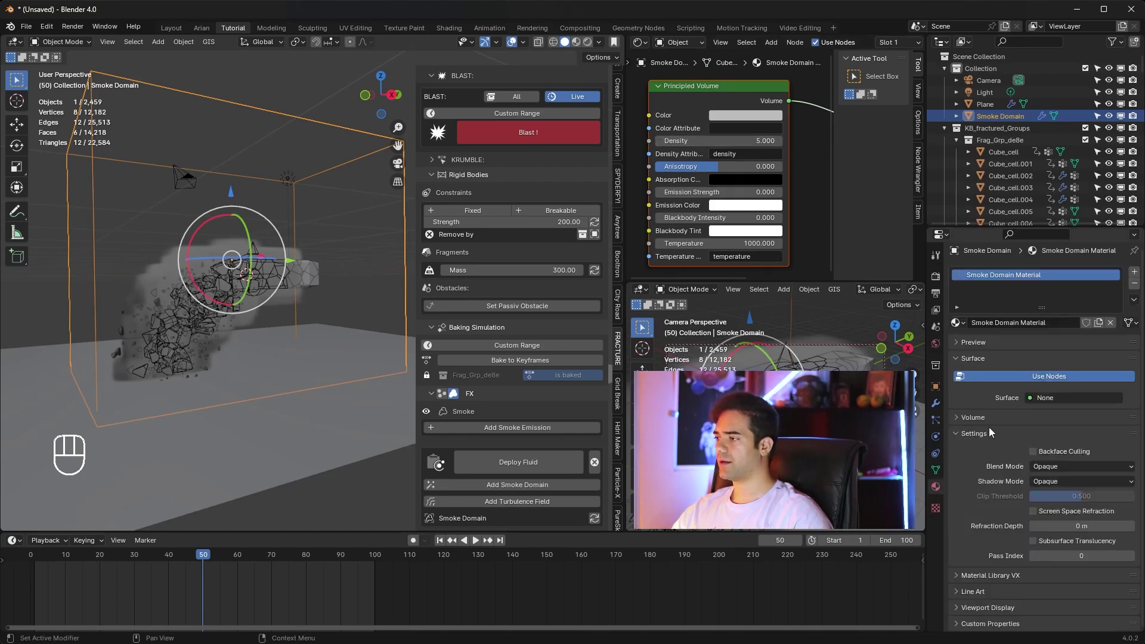
# Step: Keyframe the Smoke Domain Material's volume density 0 at frame 40 and 4 at frame 70
pyautogui.click(964, 345)
pyautogui.click(962, 420)
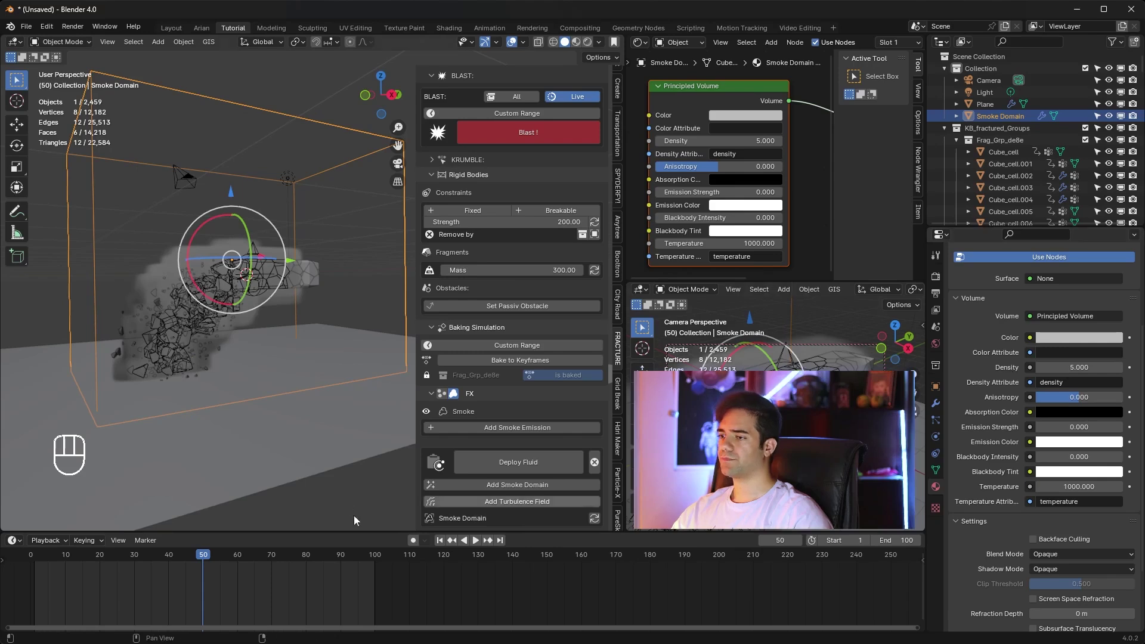
pyautogui.moveTo(193, 556); pyautogui.dragTo(171, 558)
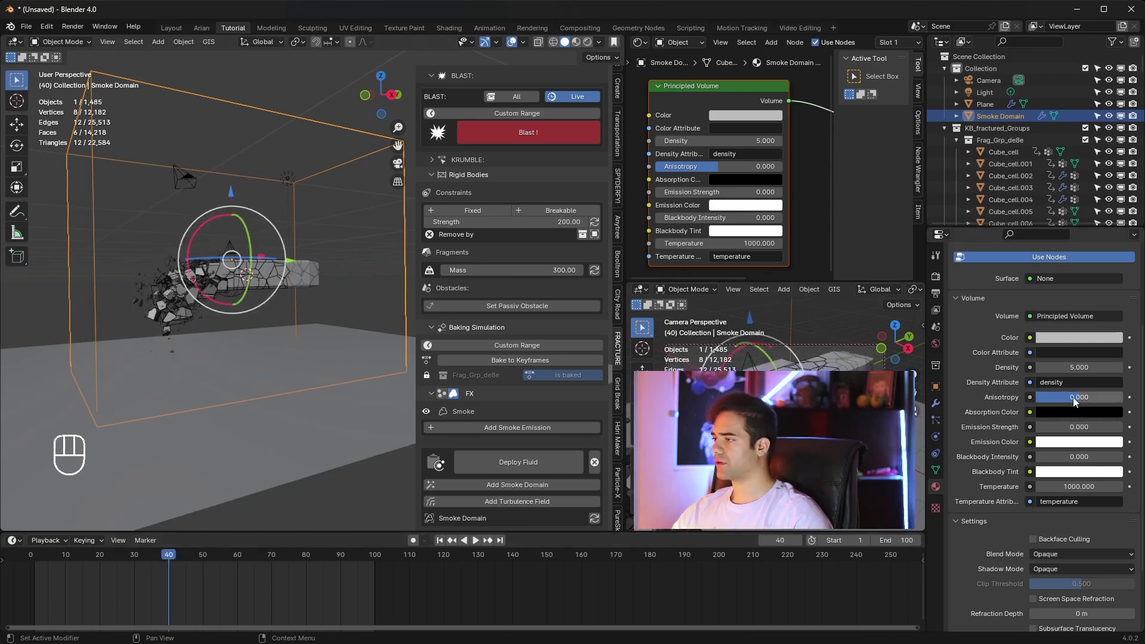
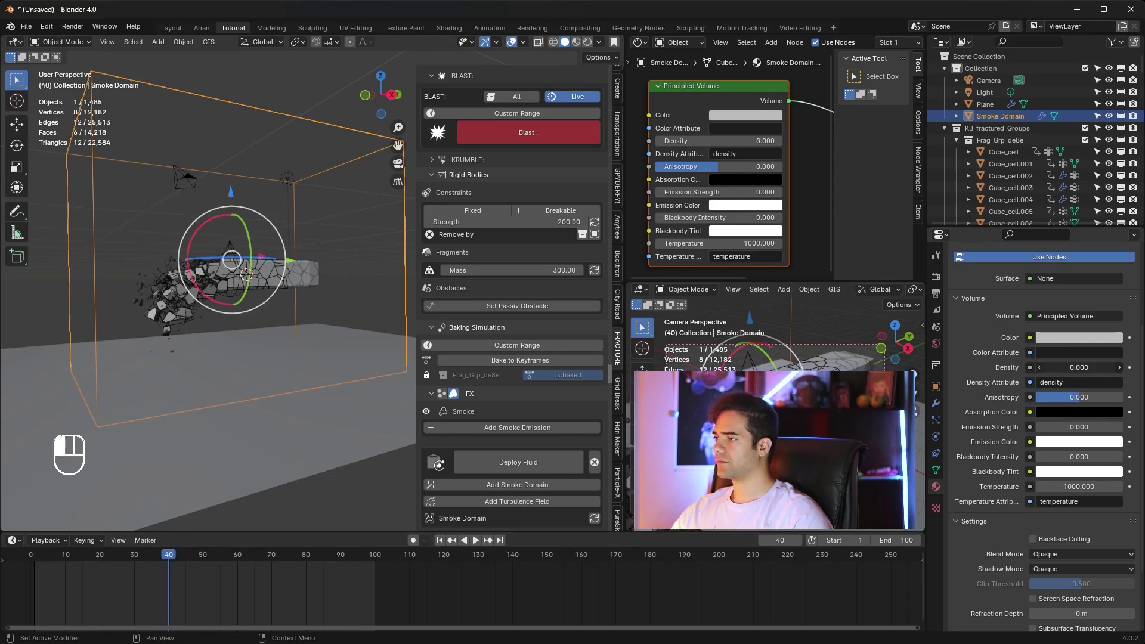
pyautogui.click(1133, 374)
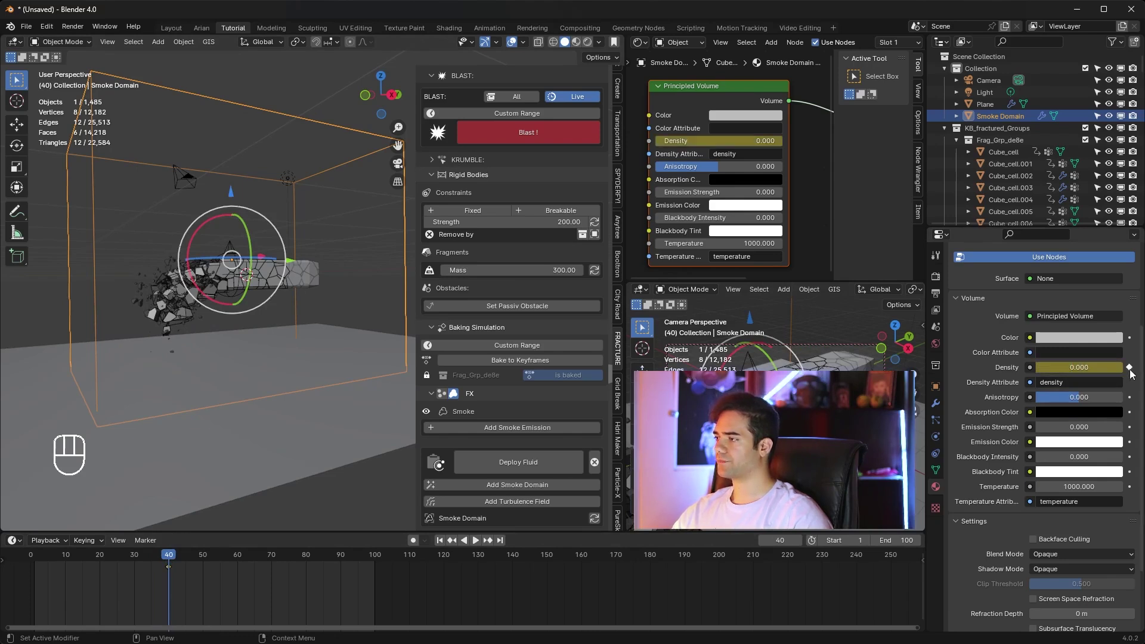
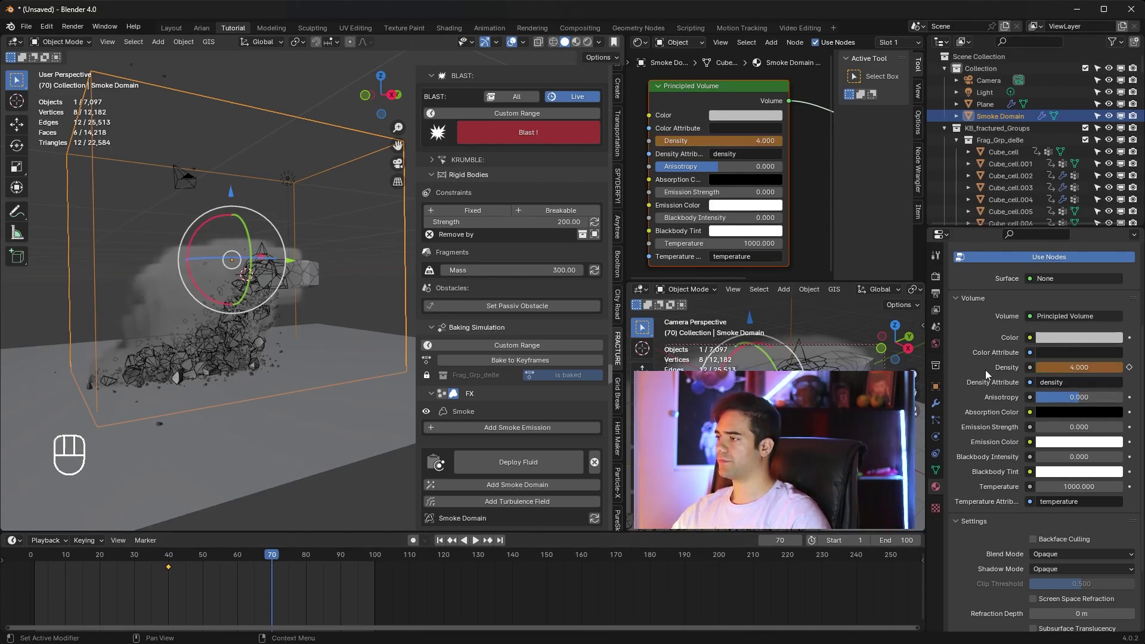
pyautogui.click(1134, 369)
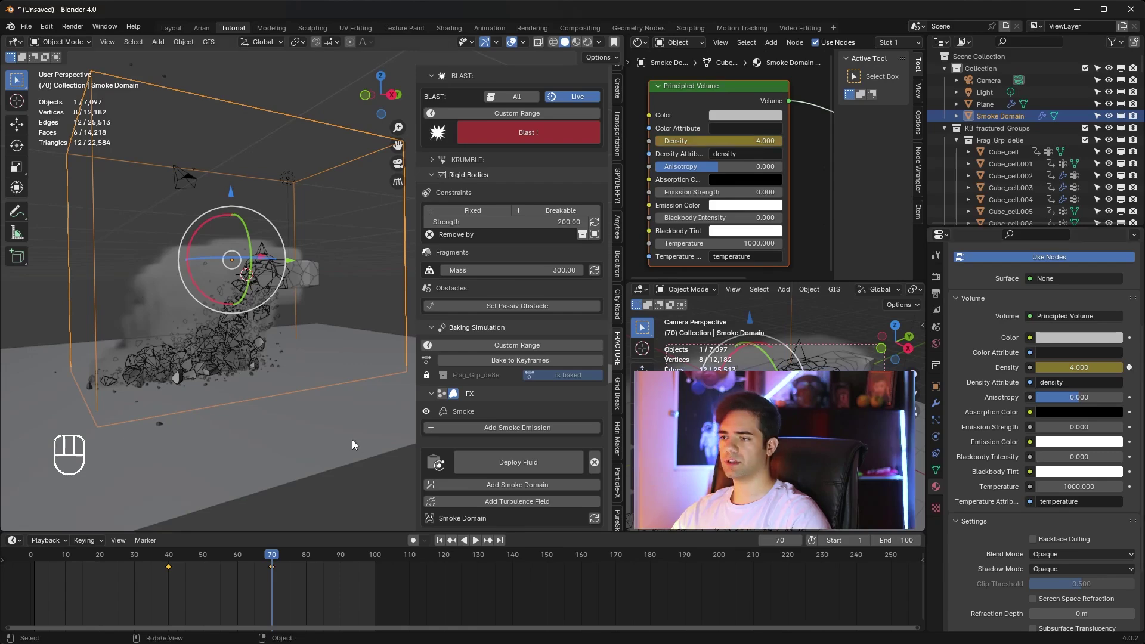
pyautogui.click(271, 560)
# Step: Preview the smoke in Cycles rendered shading, playing and stepping through the blast frames
pyautogui.press('space')
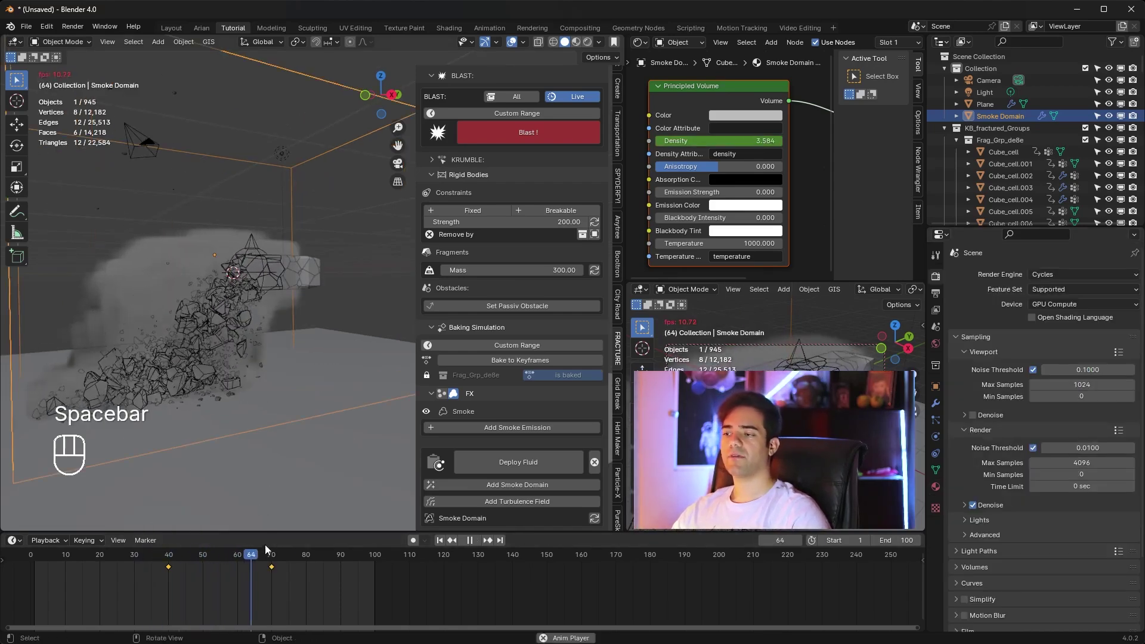
pyautogui.press('space')
pyautogui.moveTo(248, 552); pyautogui.dragTo(158, 557)
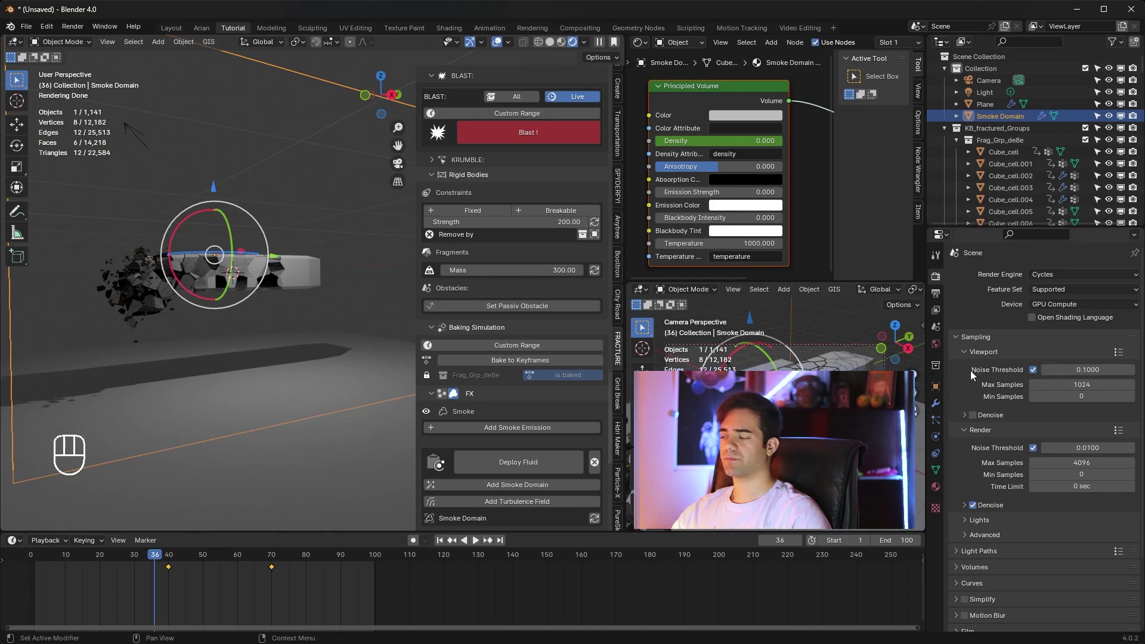
pyautogui.click(938, 280)
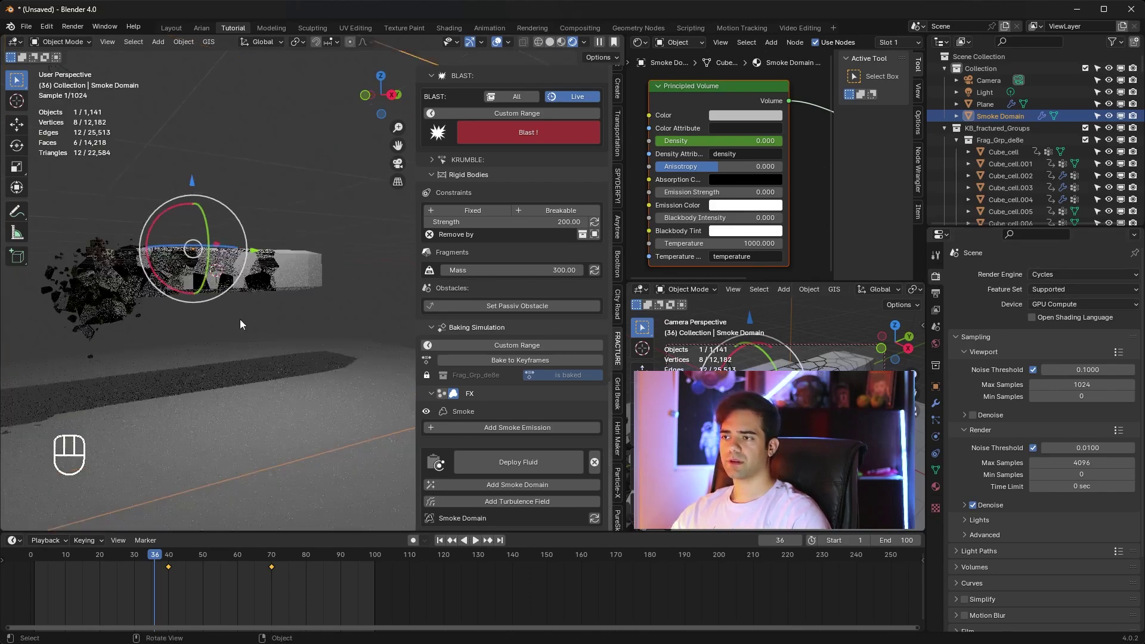
pyautogui.moveTo(247, 326); pyautogui.dragTo(339, 306)
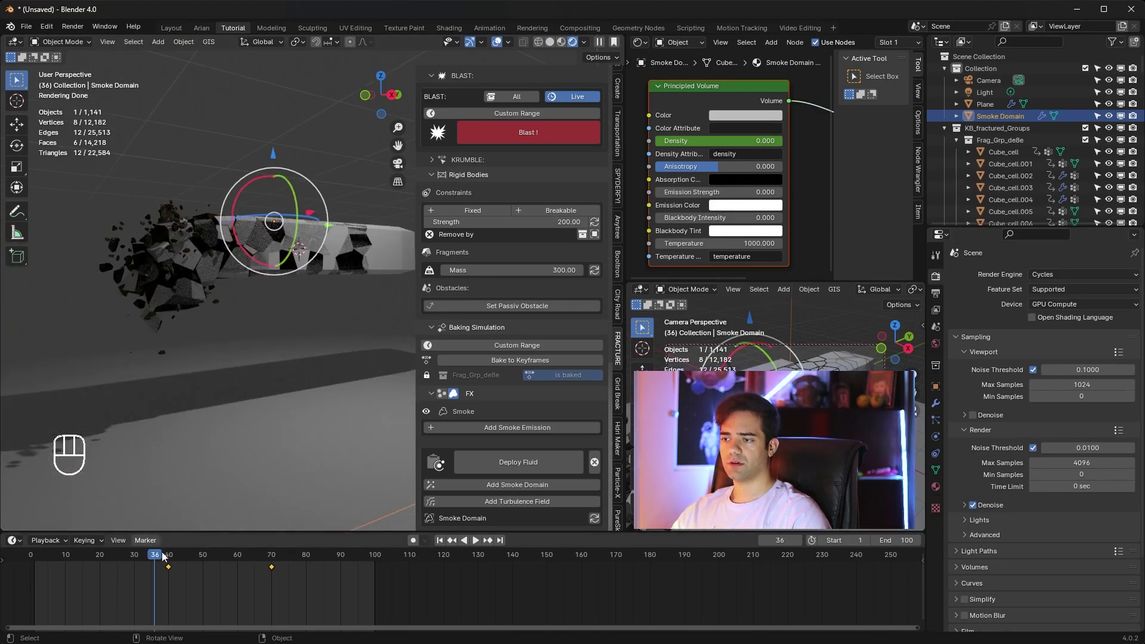
pyautogui.press('space')
pyautogui.press('space')
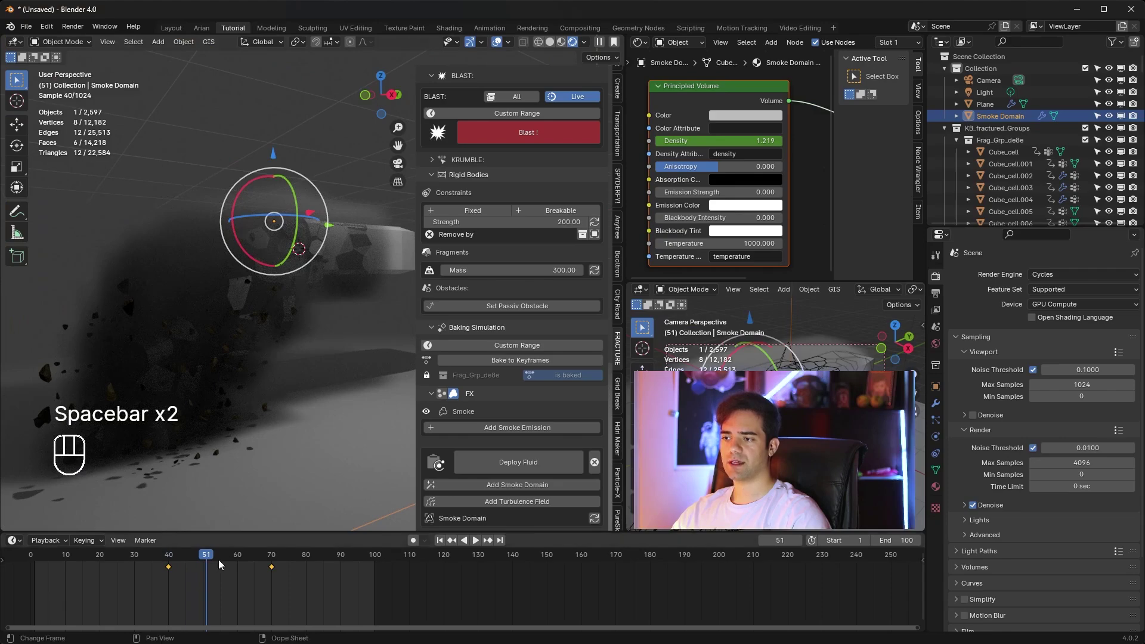
pyautogui.moveTo(205, 558); pyautogui.dragTo(186, 556)
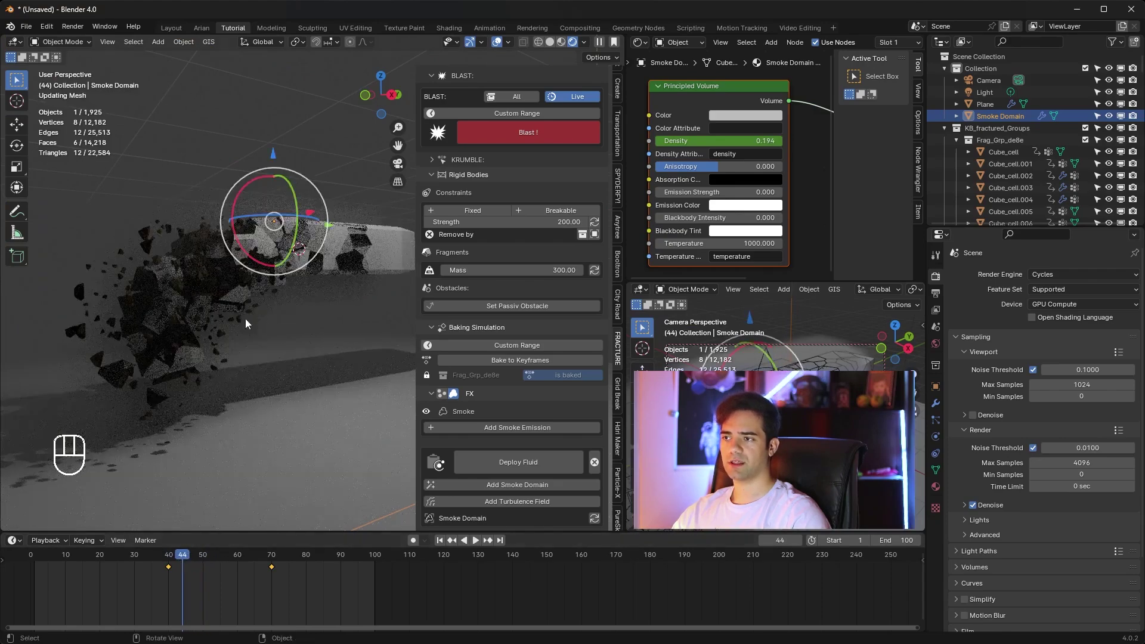
pyautogui.press('space')
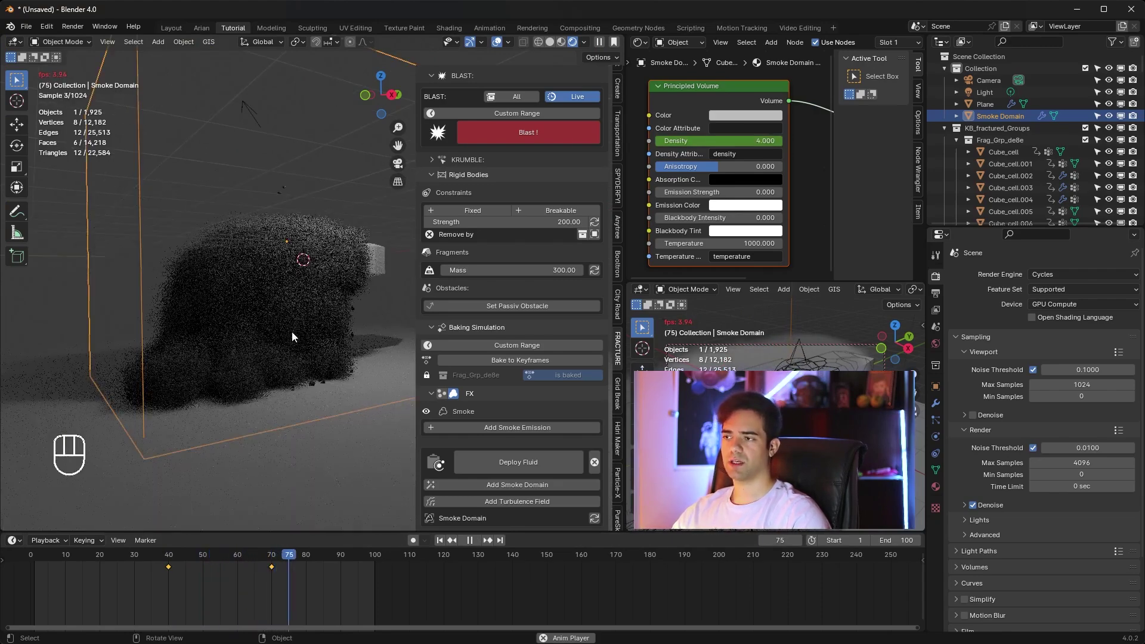
pyautogui.press('space')
# Step: Move the later smoke density keyframe from frame 70 to frame 90 and replay
pyautogui.click(301, 579)
pyautogui.click(275, 569)
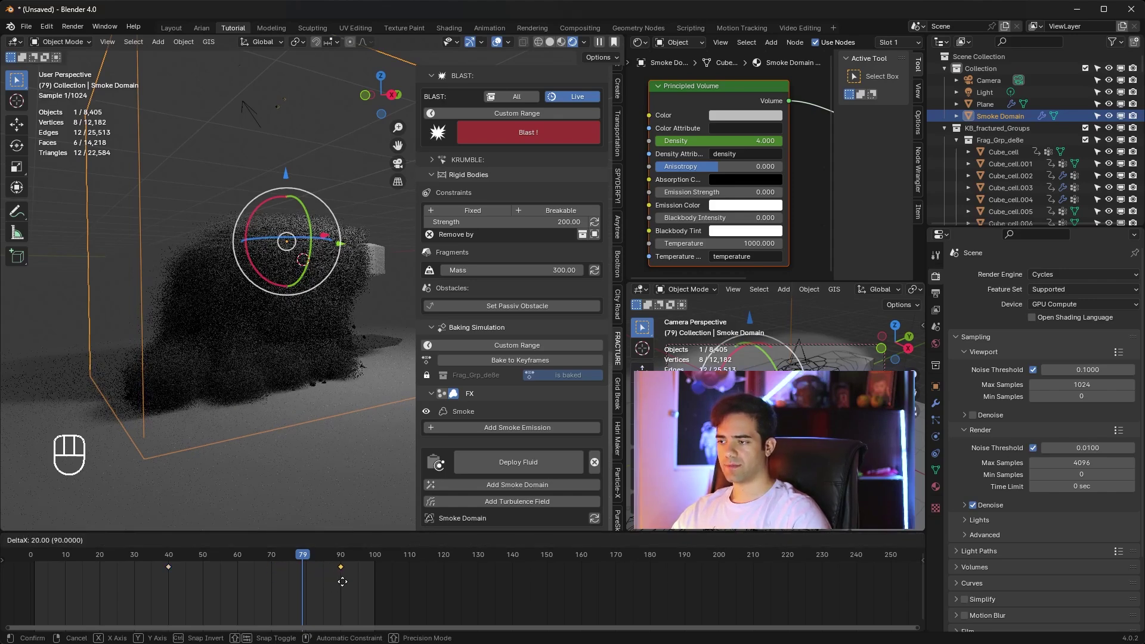
pyautogui.moveTo(299, 555); pyautogui.dragTo(51, 543)
pyautogui.press('space')
pyautogui.press('space')
pyautogui.click(443, 547)
pyautogui.press('space')
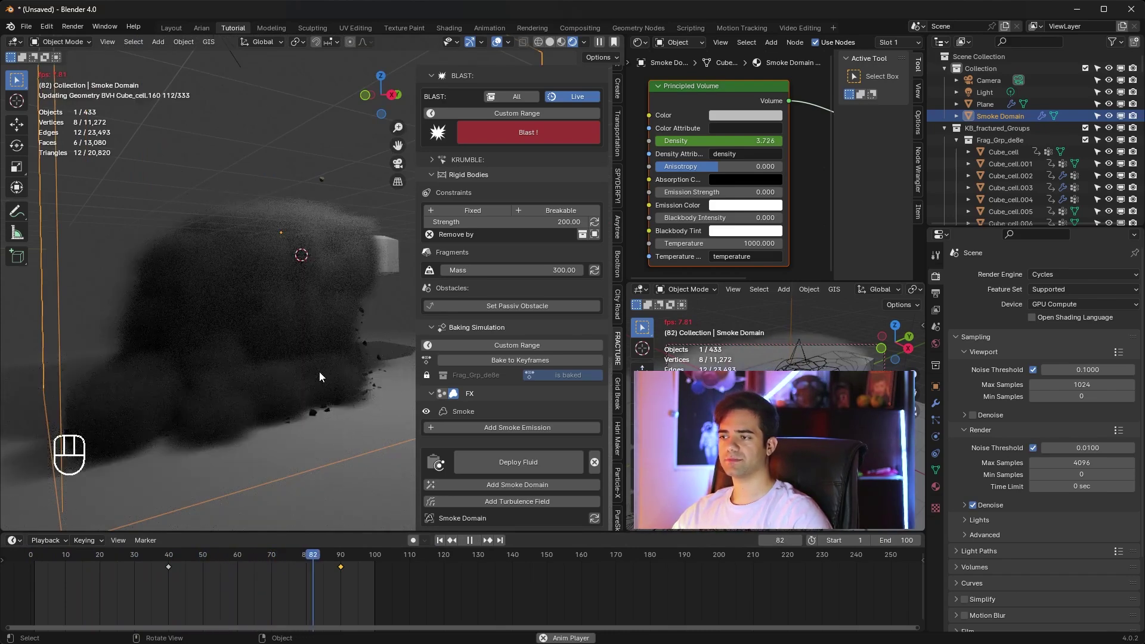
# Step: Inspect the smoke from several angles and set density 0.5 keyed at frame 90
pyautogui.moveTo(587, 42); pyautogui.dragTo(288, 189)
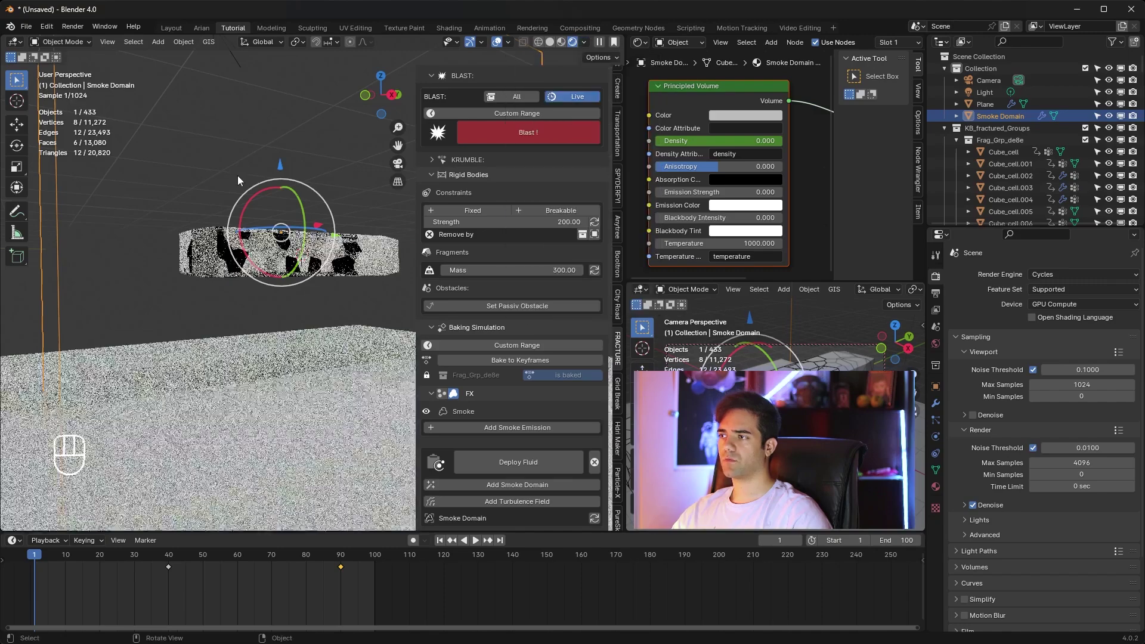
pyautogui.click(271, 125)
pyautogui.press('space')
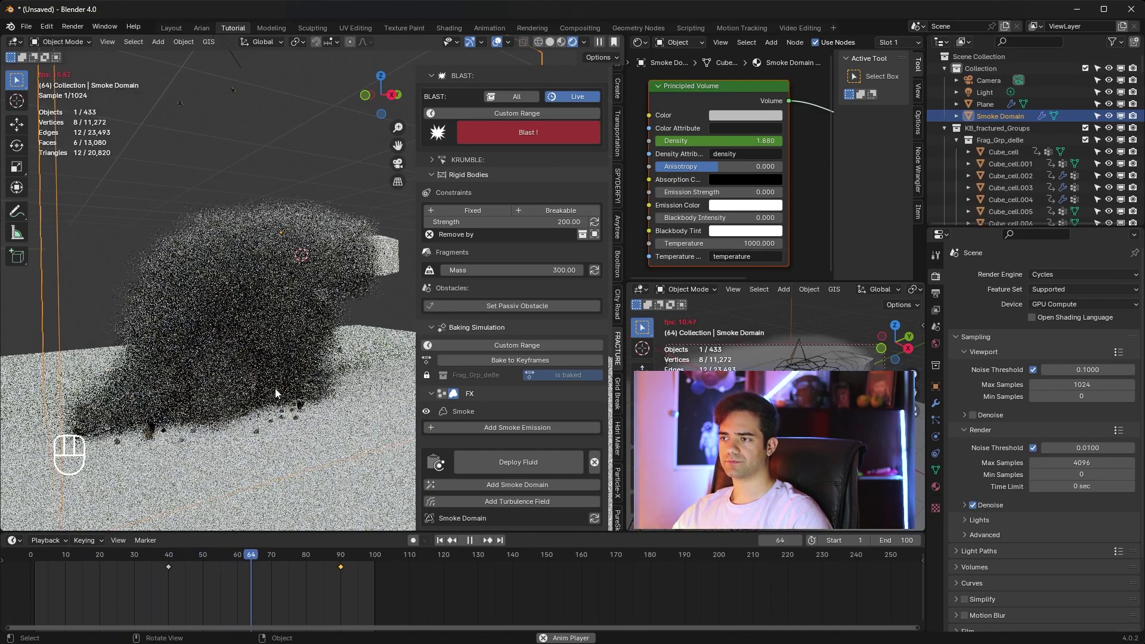
pyautogui.press('space')
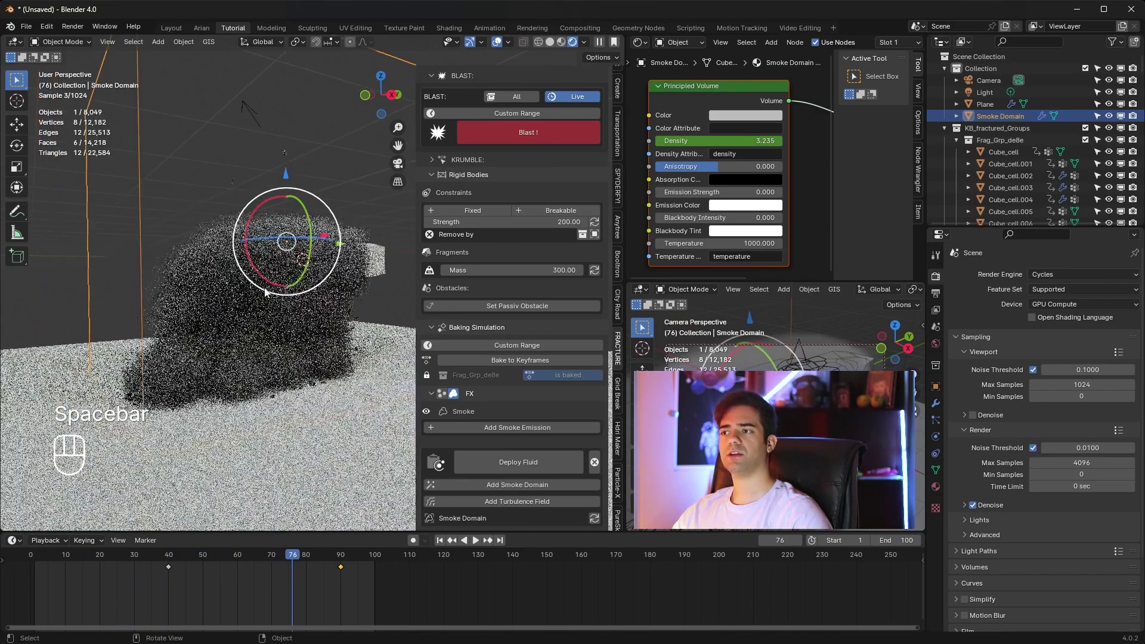
pyautogui.rightClick(758, 119)
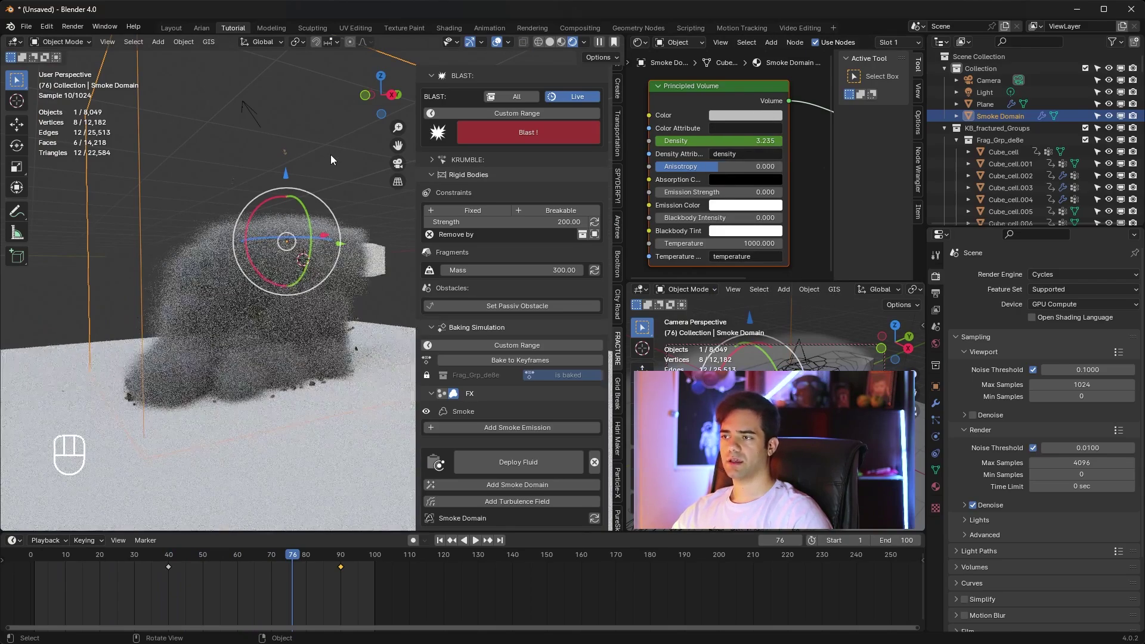
pyautogui.moveTo(335, 160); pyautogui.dragTo(313, 177)
pyautogui.middleClick(313, 177)
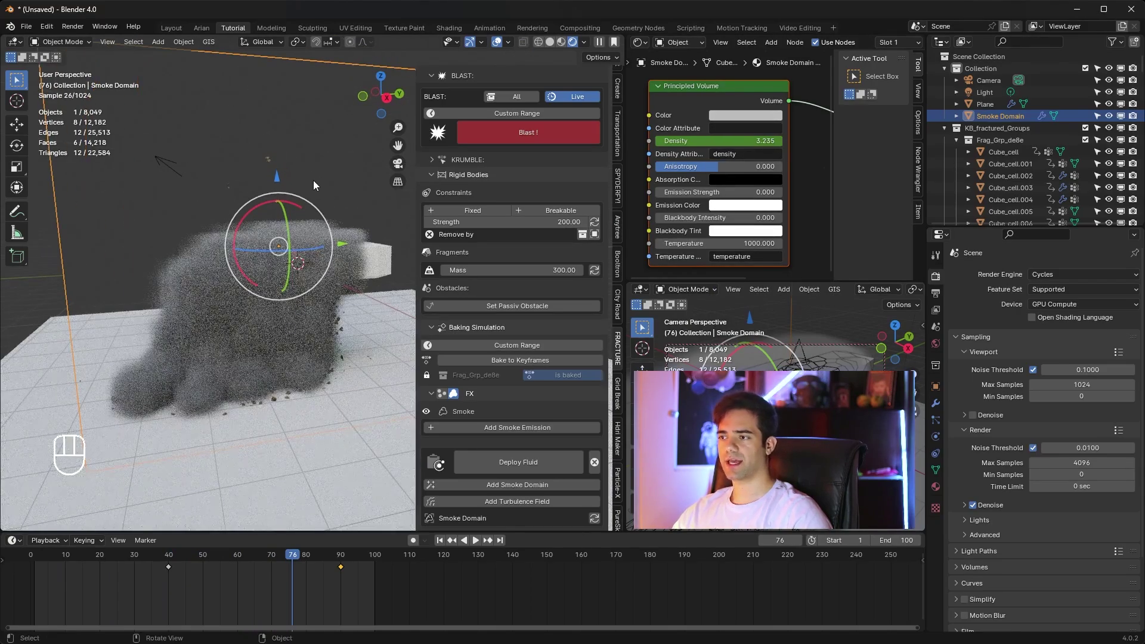
pyautogui.moveTo(277, 338); pyautogui.dragTo(287, 330)
pyautogui.click(288, 329)
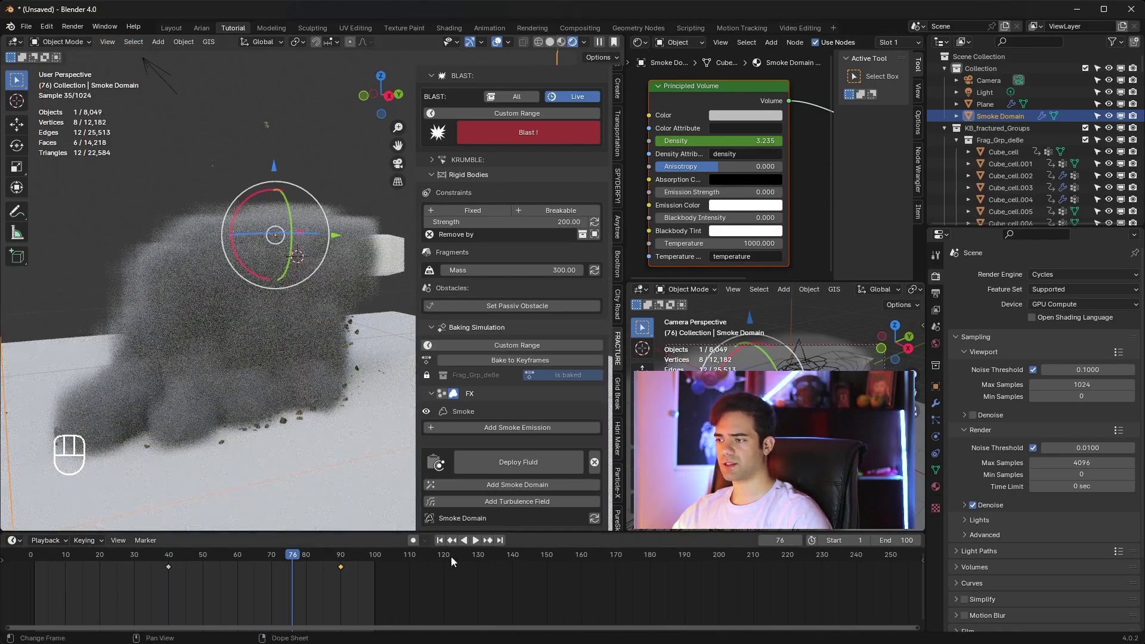
pyautogui.click(489, 544)
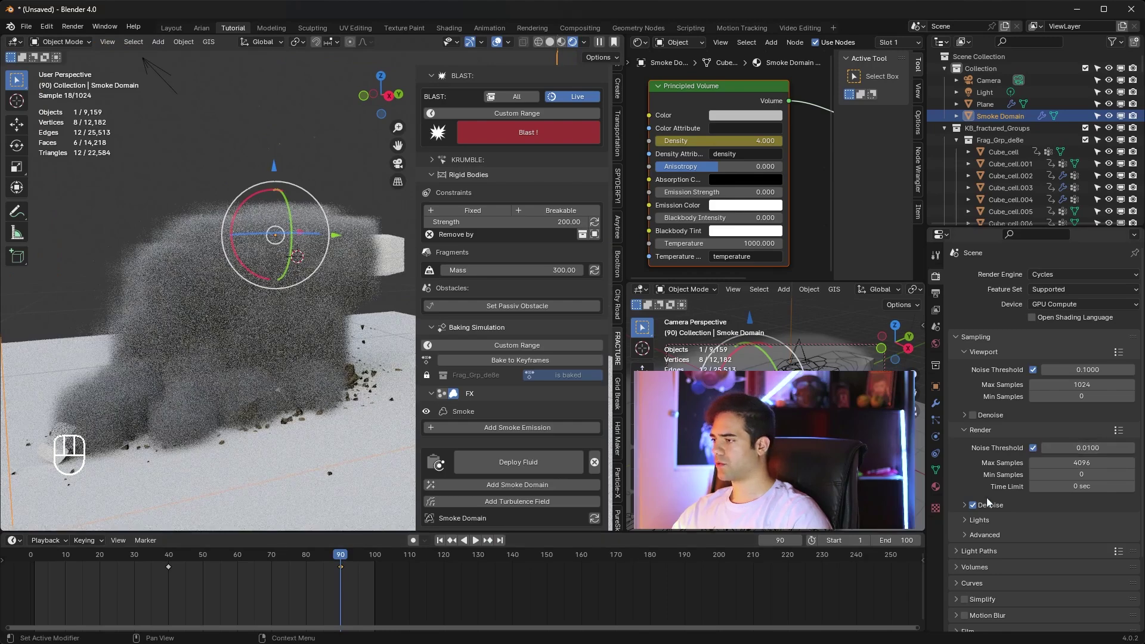
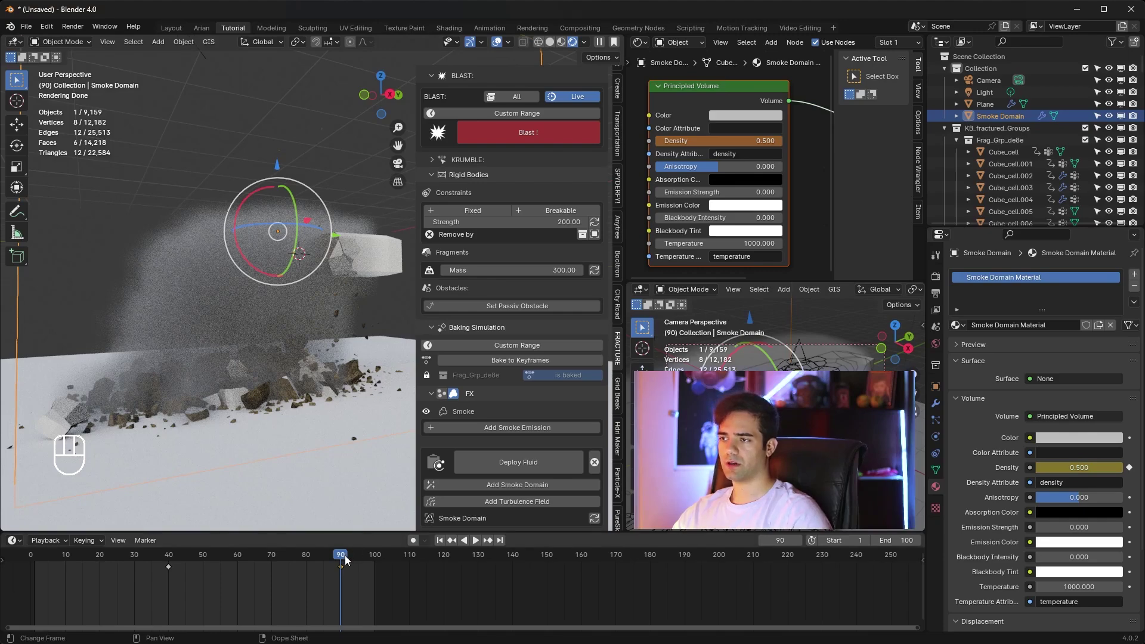
# Step: Scrub back and replay the fading smoke, then select the smoke domain for its physics settings
pyautogui.moveTo(314, 555); pyautogui.dragTo(185, 555)
pyautogui.click(171, 555)
pyautogui.moveTo(156, 555); pyautogui.dragTo(59, 554)
pyautogui.press('space')
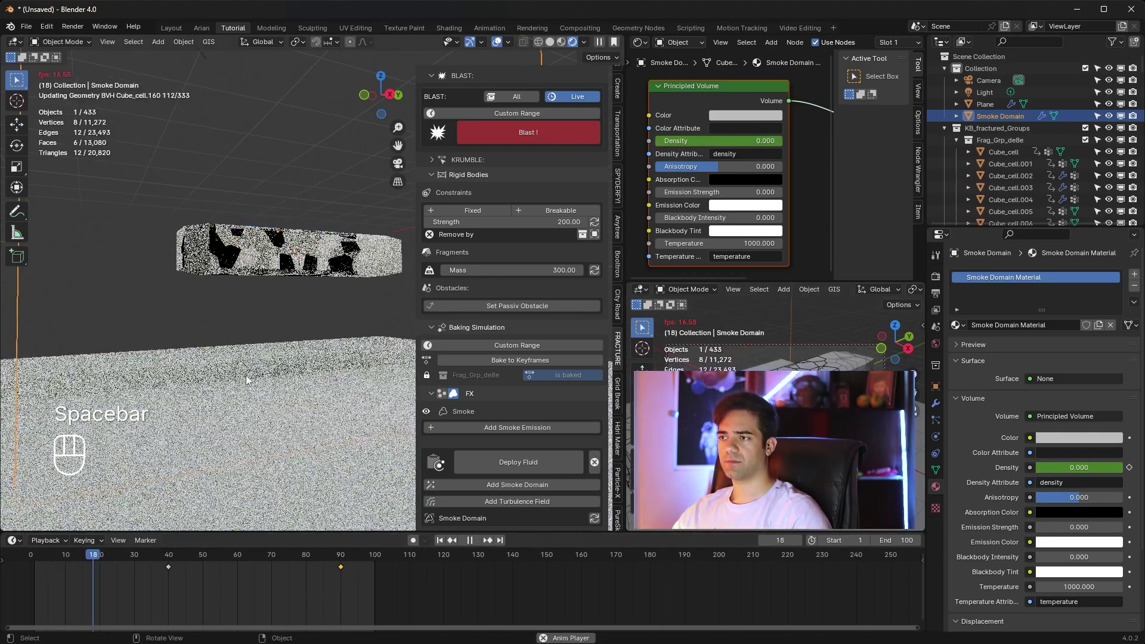
pyautogui.click(268, 397)
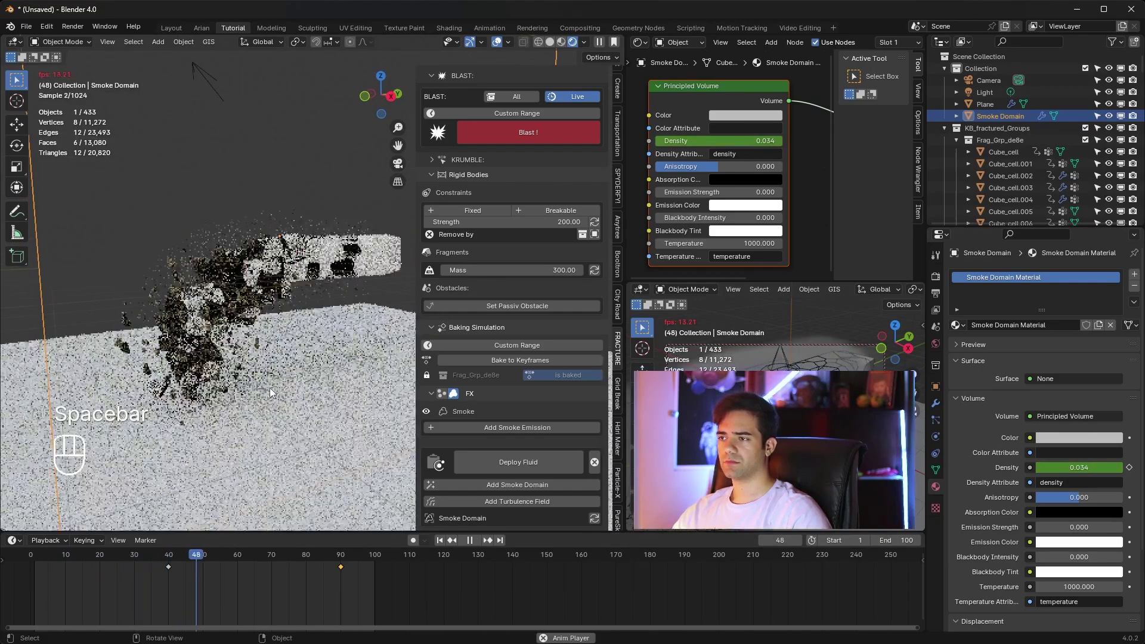
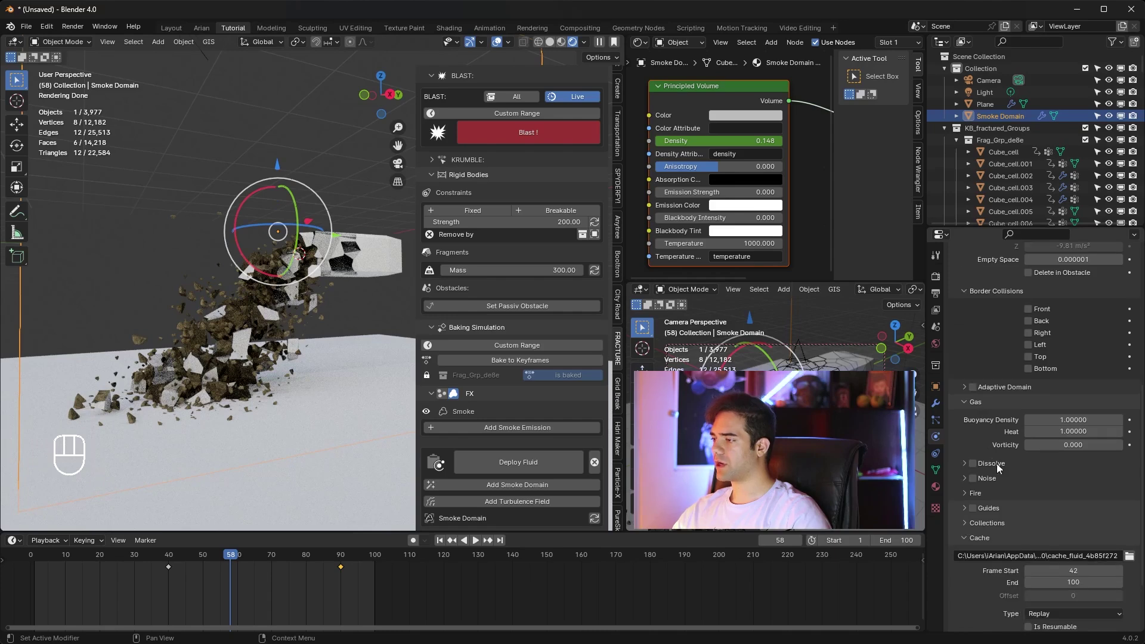
# Step: Enable slow smoke dissolve over 5 frames, cache to the Cashes folder with type All
pyautogui.click(975, 467)
pyautogui.click(961, 466)
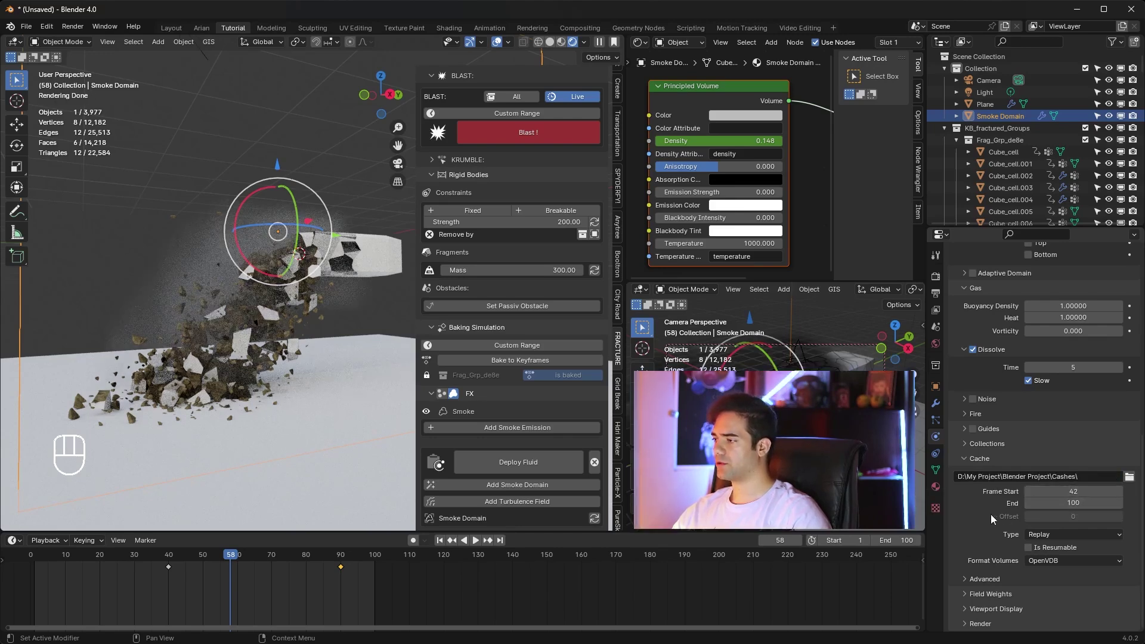
pyautogui.moveTo(1058, 536); pyautogui.dragTo(1026, 568)
pyautogui.click(1030, 540)
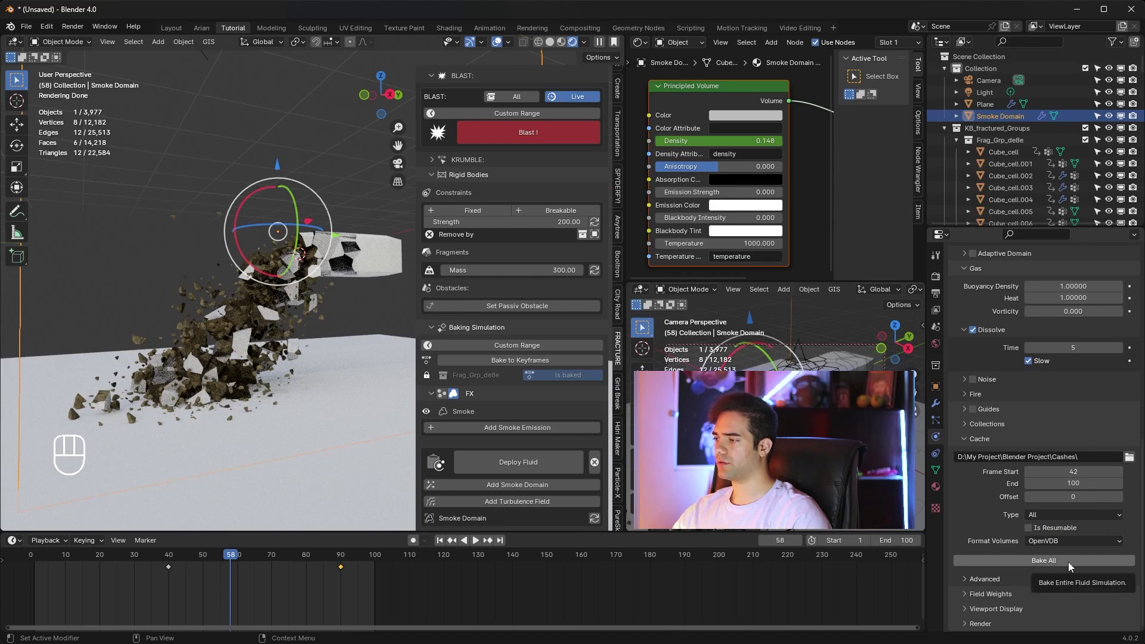
# Step: Bake the whole fluid simulation for frames 42 to 100
pyautogui.click(446, 544)
pyautogui.moveTo(1048, 562); pyautogui.dragTo(492, 460)
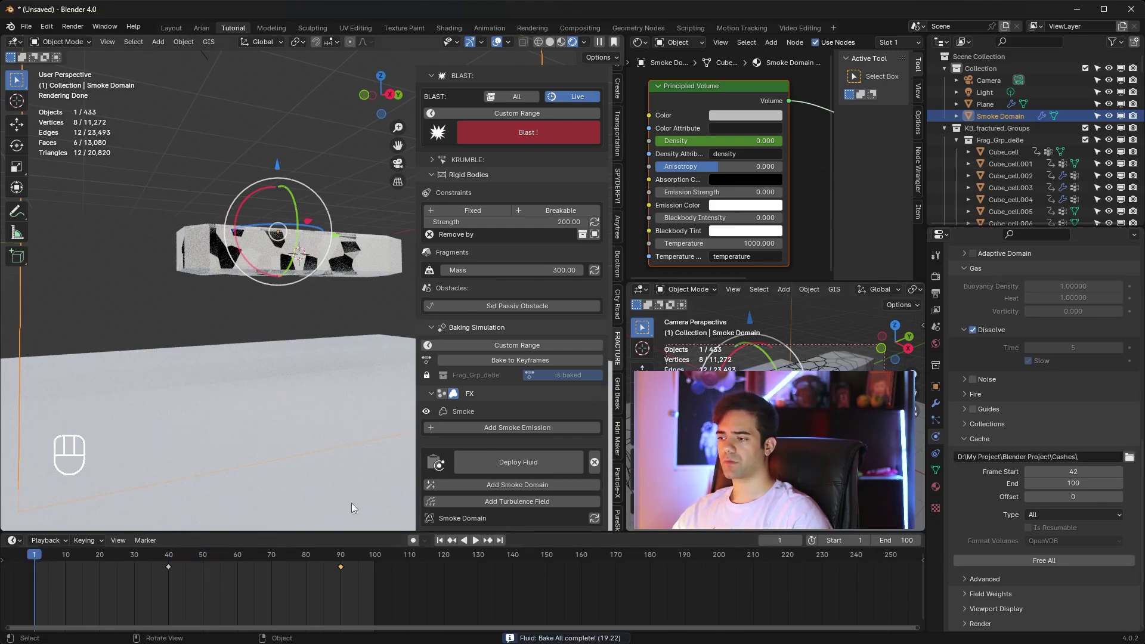
# Step: Scrub and play the baked blast animation, inspecting the smoke around the bar
pyautogui.moveTo(145, 554); pyautogui.dragTo(371, 555)
pyautogui.moveTo(252, 567); pyautogui.dragTo(238, 564)
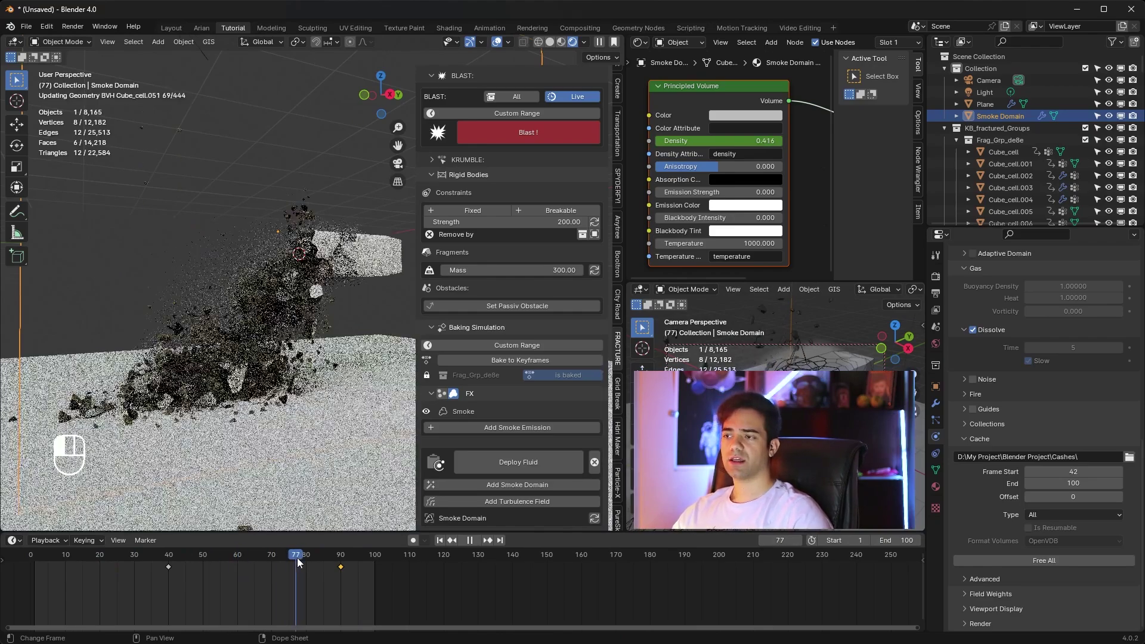
pyautogui.middleClick(300, 561)
pyautogui.middleClick(294, 555)
pyautogui.moveTo(291, 561); pyautogui.dragTo(313, 558)
pyautogui.rightClick(321, 562)
pyautogui.moveTo(218, 342); pyautogui.dragTo(247, 337)
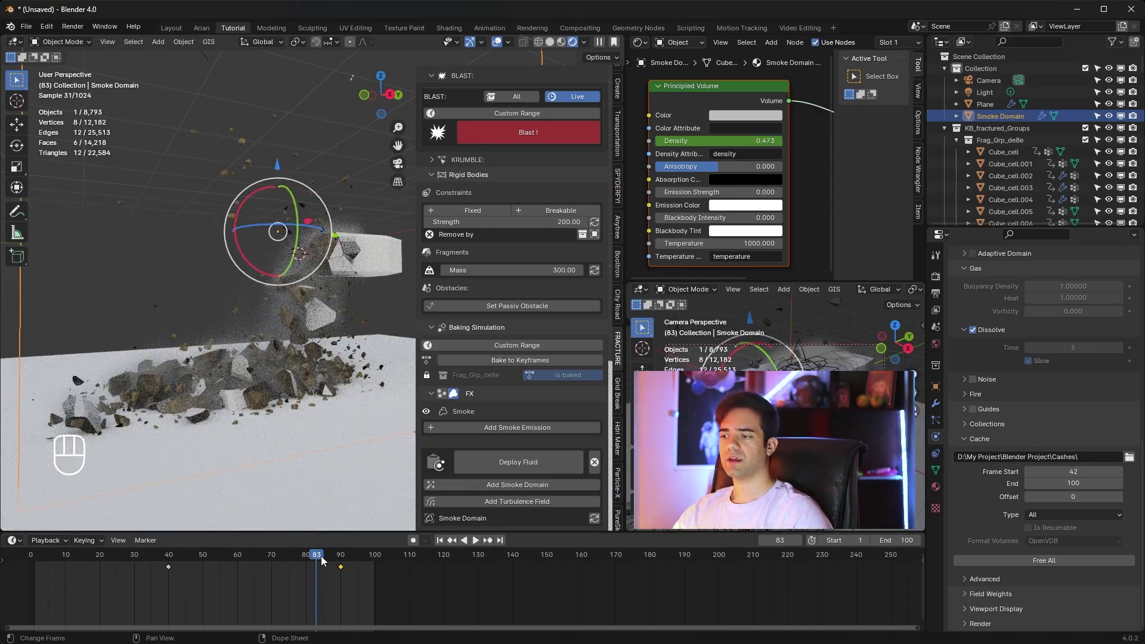
pyautogui.moveTo(299, 559); pyautogui.dragTo(140, 564)
pyautogui.rightClick(139, 564)
pyautogui.click(136, 561)
pyautogui.middleClick(281, 325)
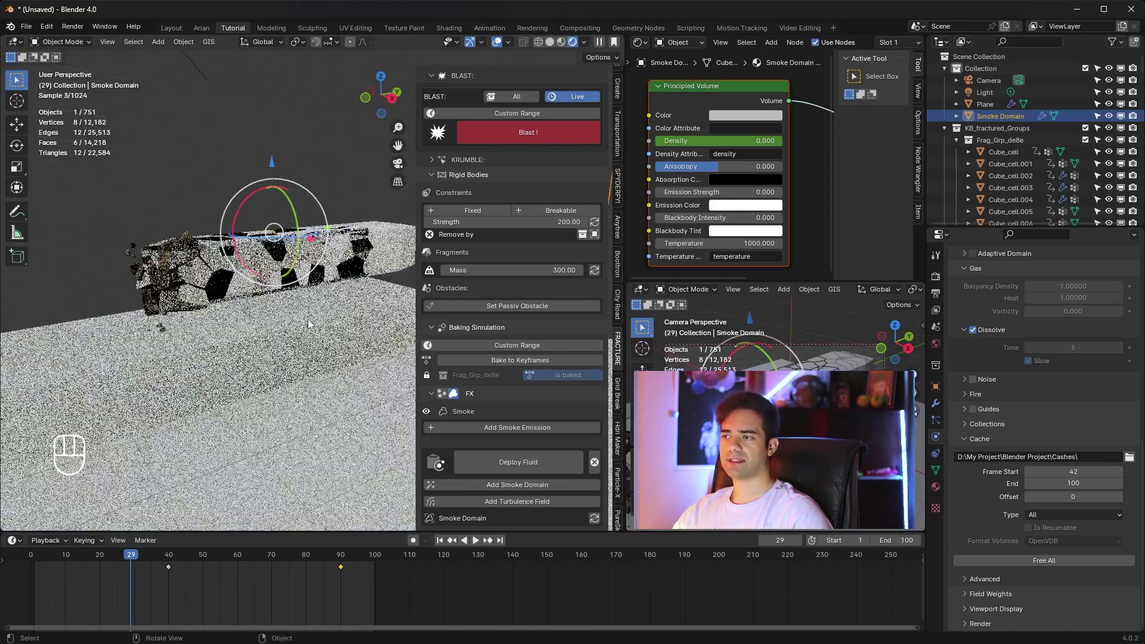
pyautogui.middleClick(317, 320)
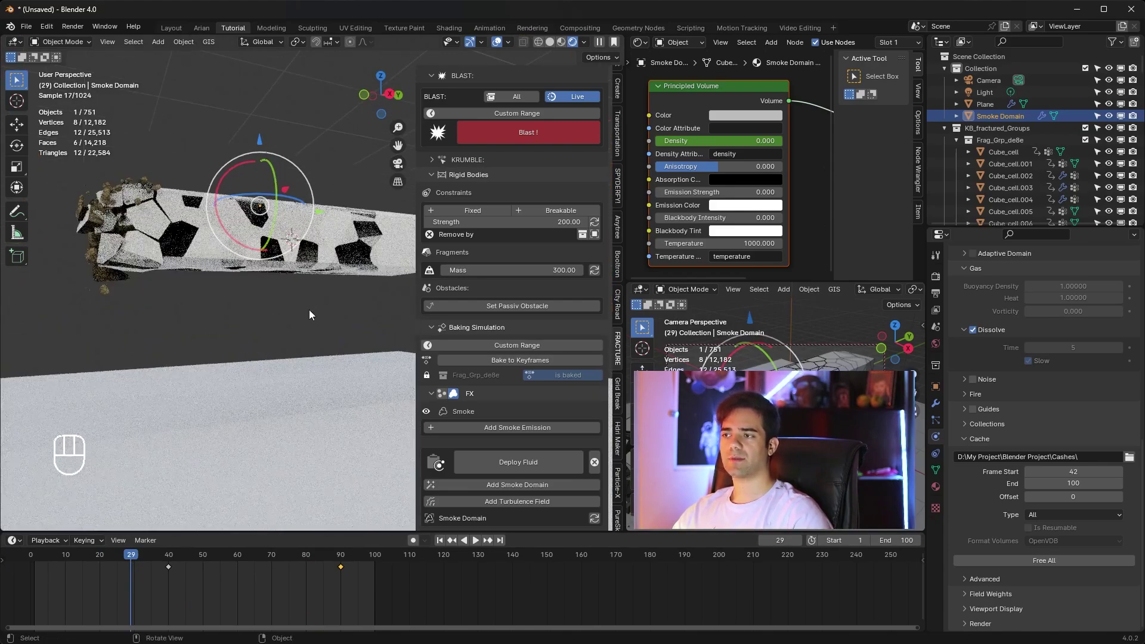
pyautogui.press('space')
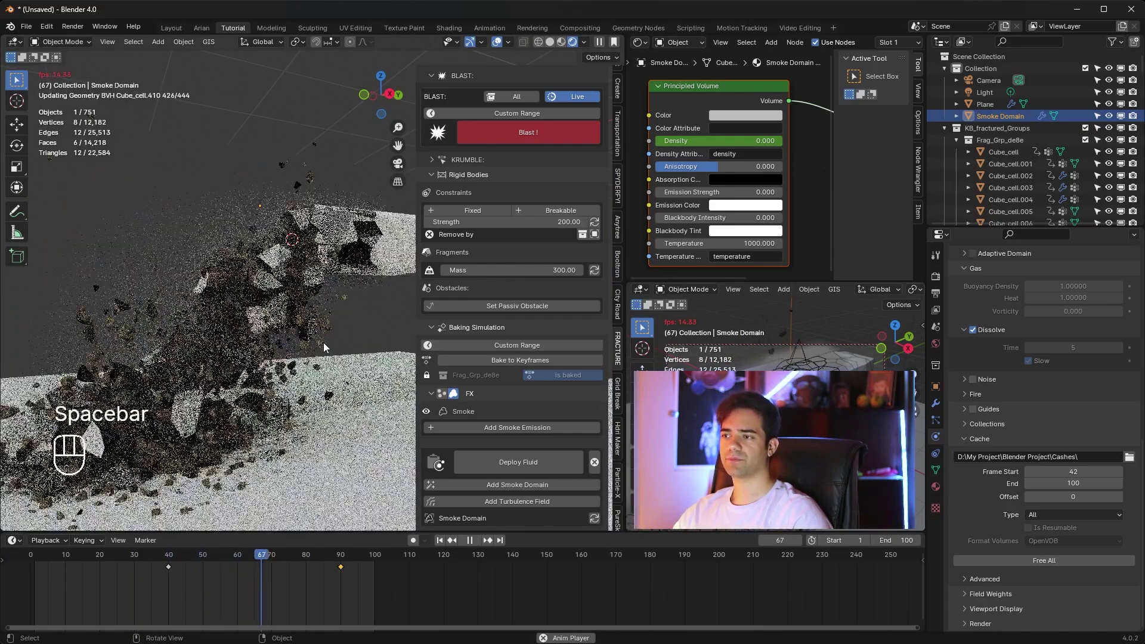
pyautogui.press('space')
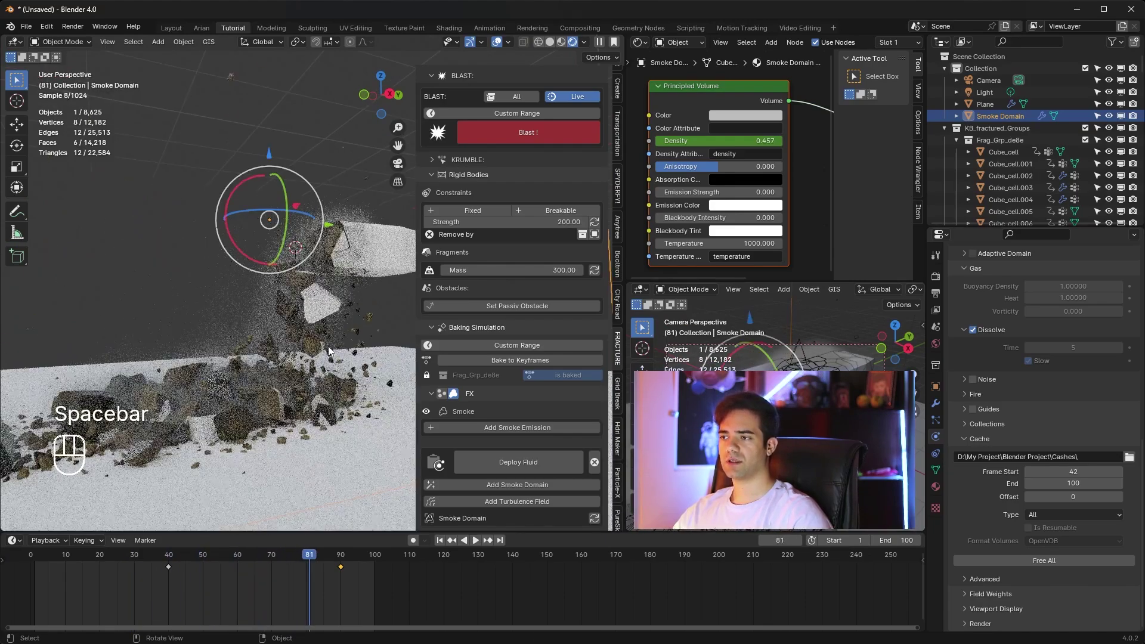
# Step: Raise the smoke's Principled Volume density to 1.5 at frame 90 and re-key it
pyautogui.middleClick(330, 282)
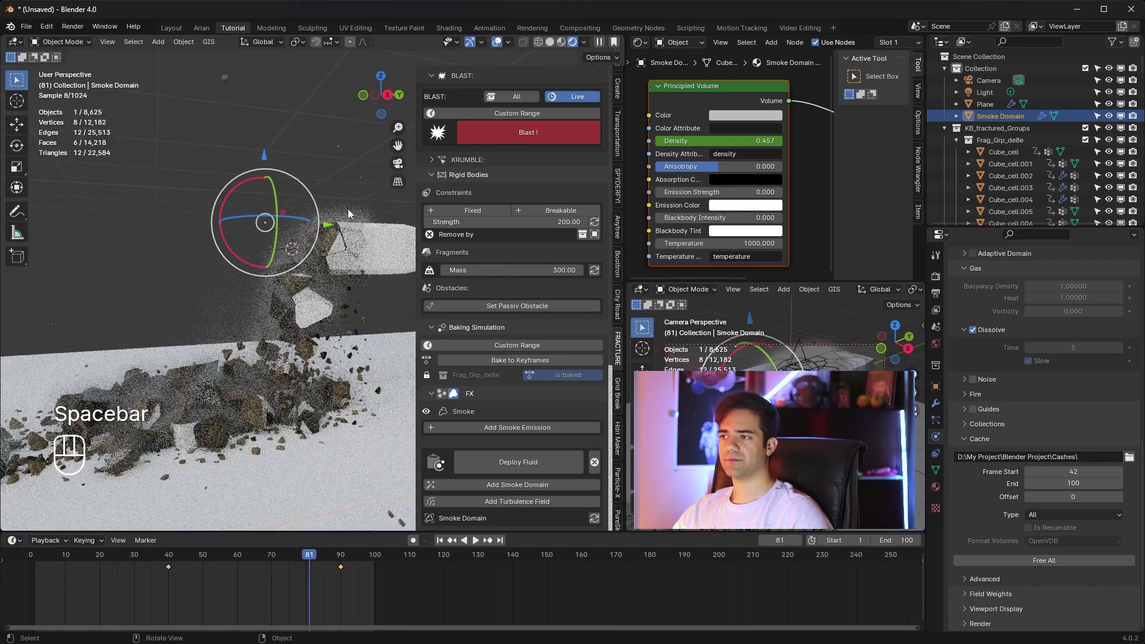
pyautogui.moveTo(351, 282); pyautogui.dragTo(378, 284)
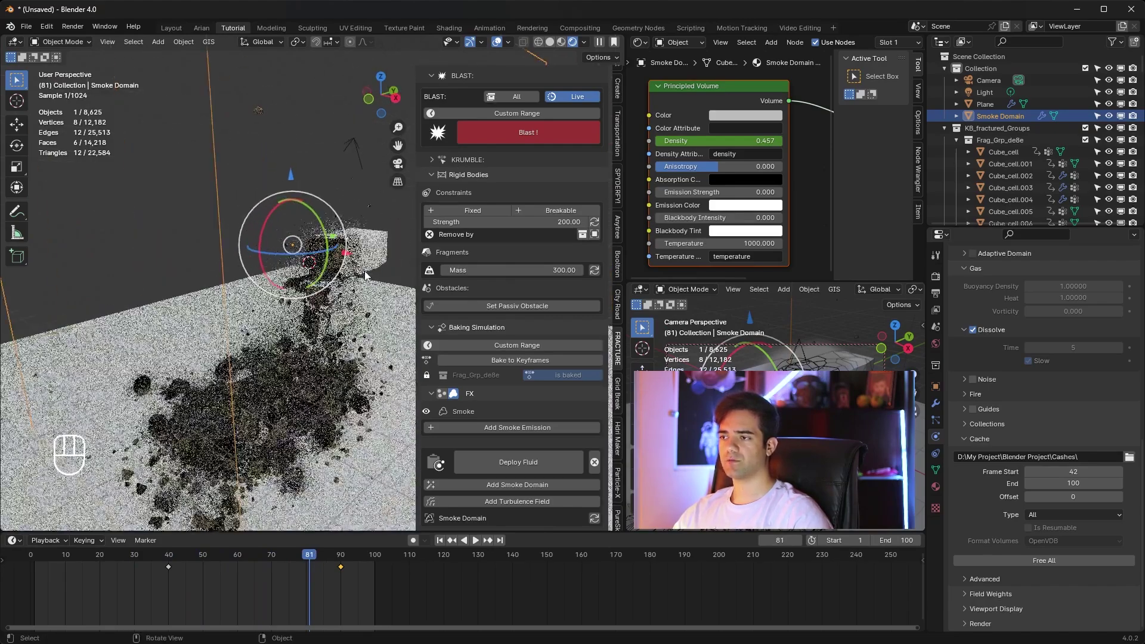
pyautogui.moveTo(355, 268); pyautogui.dragTo(341, 258)
pyautogui.middleClick(335, 254)
pyautogui.press('space')
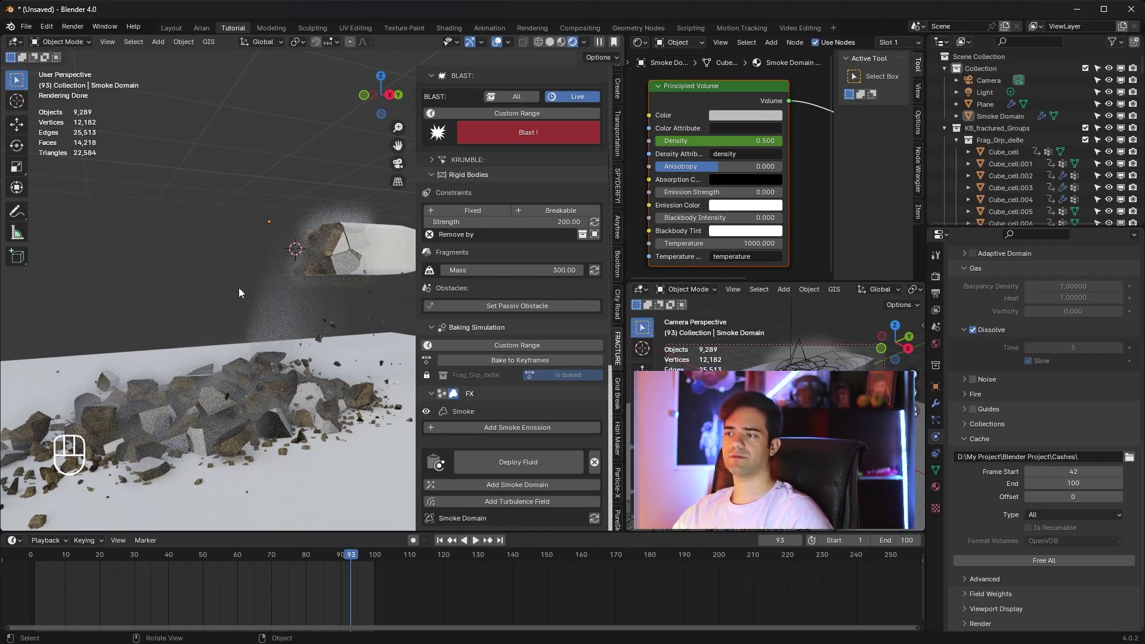
pyautogui.moveTo(233, 290); pyautogui.dragTo(218, 276)
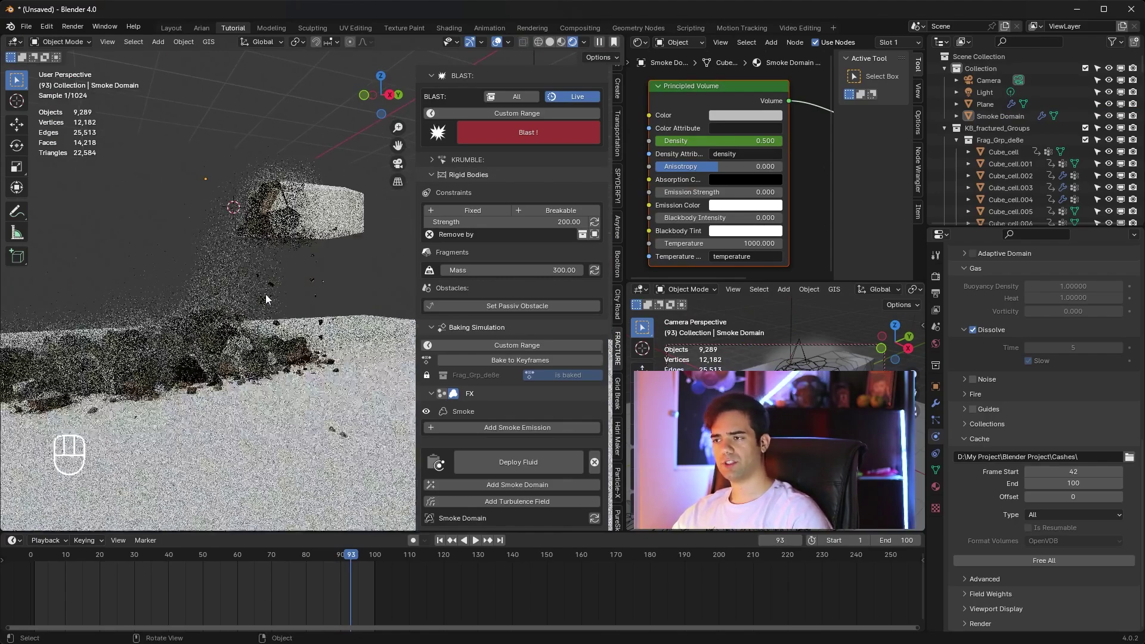
pyautogui.middleClick(267, 300)
pyautogui.moveTo(270, 307); pyautogui.dragTo(320, 317)
pyautogui.middleClick(333, 320)
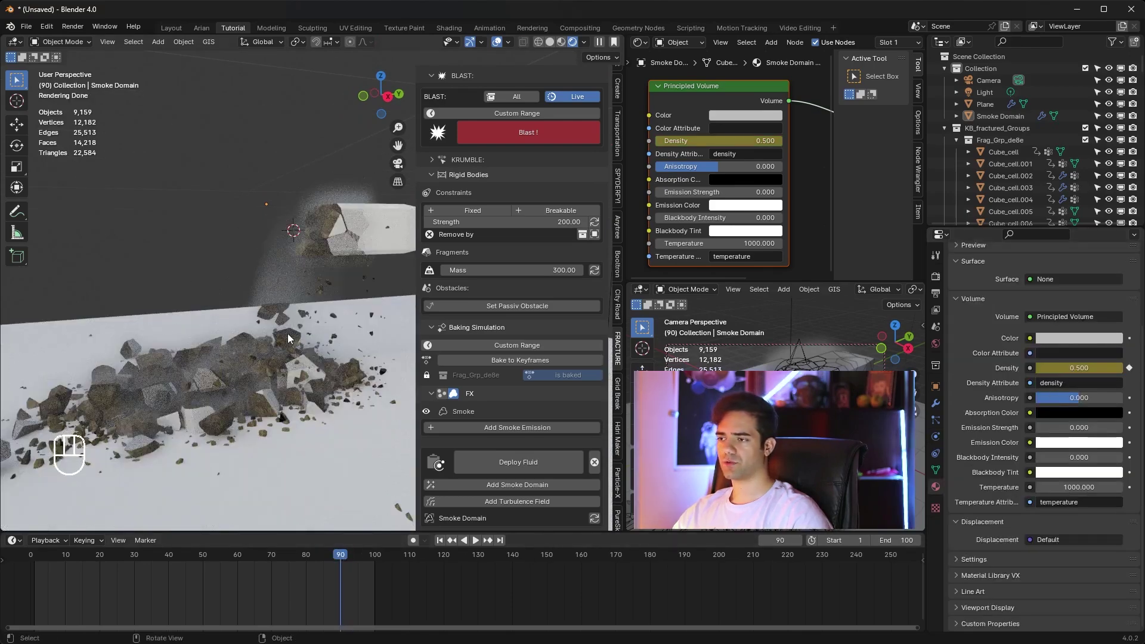
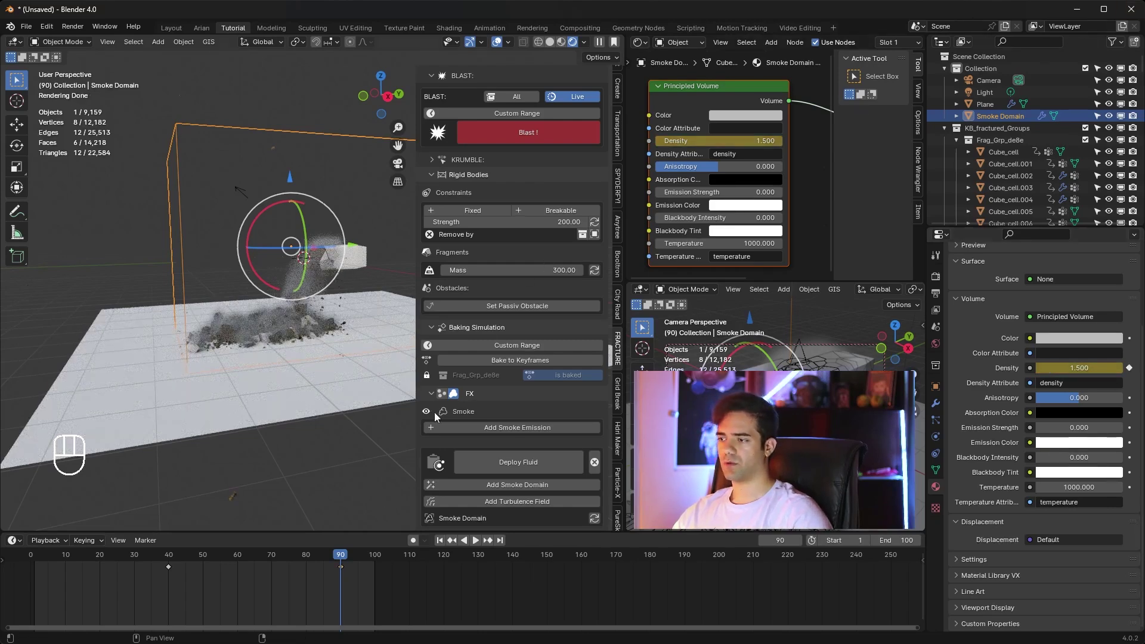
# Step: Free the smoke cache and bake the simulation again
pyautogui.click(446, 542)
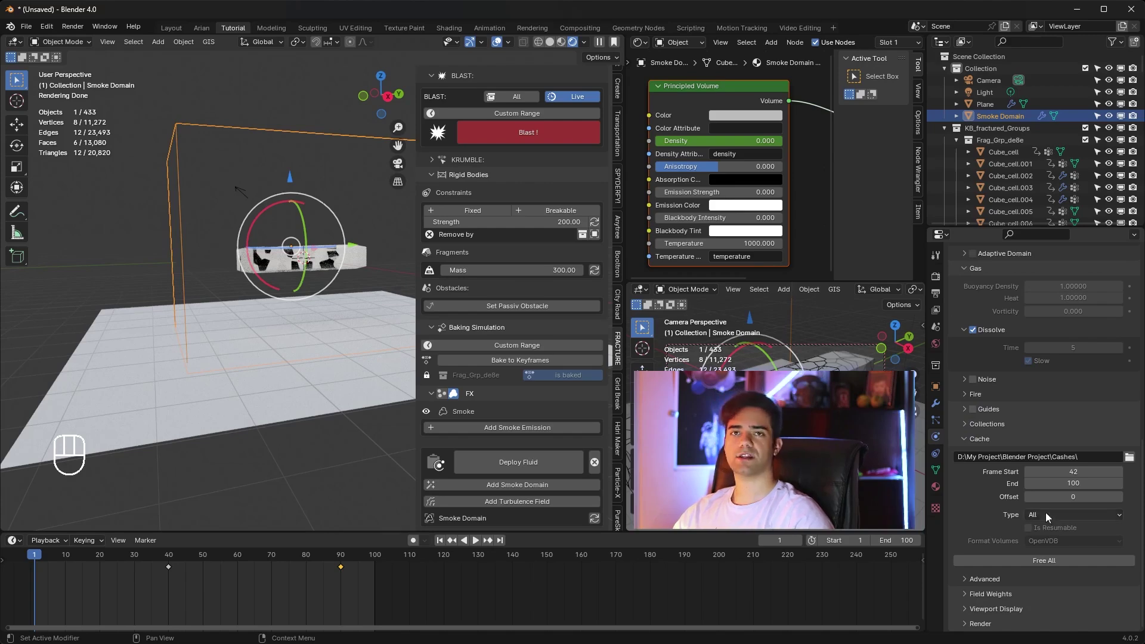
pyautogui.click(1055, 568)
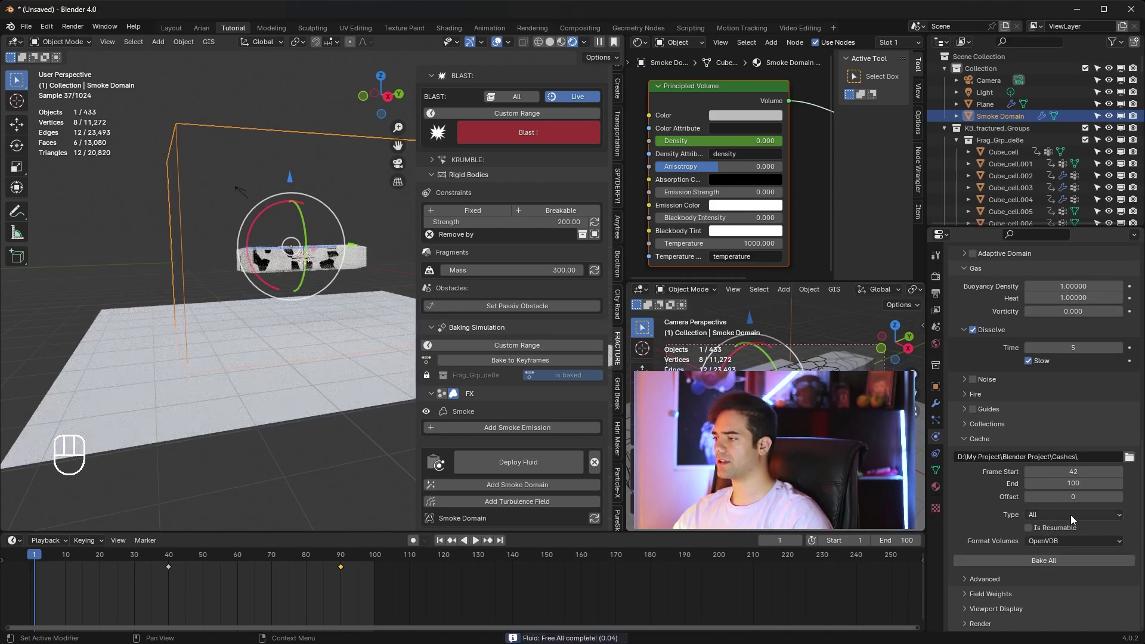
pyautogui.moveTo(1066, 565); pyautogui.dragTo(499, 209)
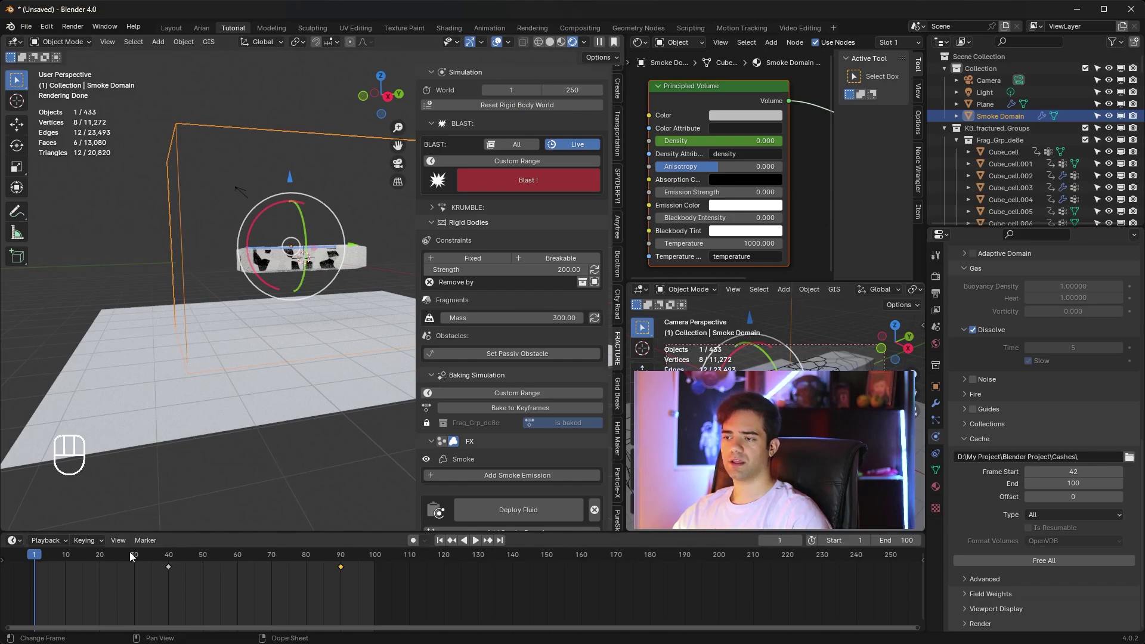
# Step: Replay the blast with the denser smoke through frame 90 from several angles
pyautogui.click(168, 565)
pyautogui.press('space')
pyautogui.press('space')
pyautogui.moveTo(325, 332); pyautogui.dragTo(348, 309)
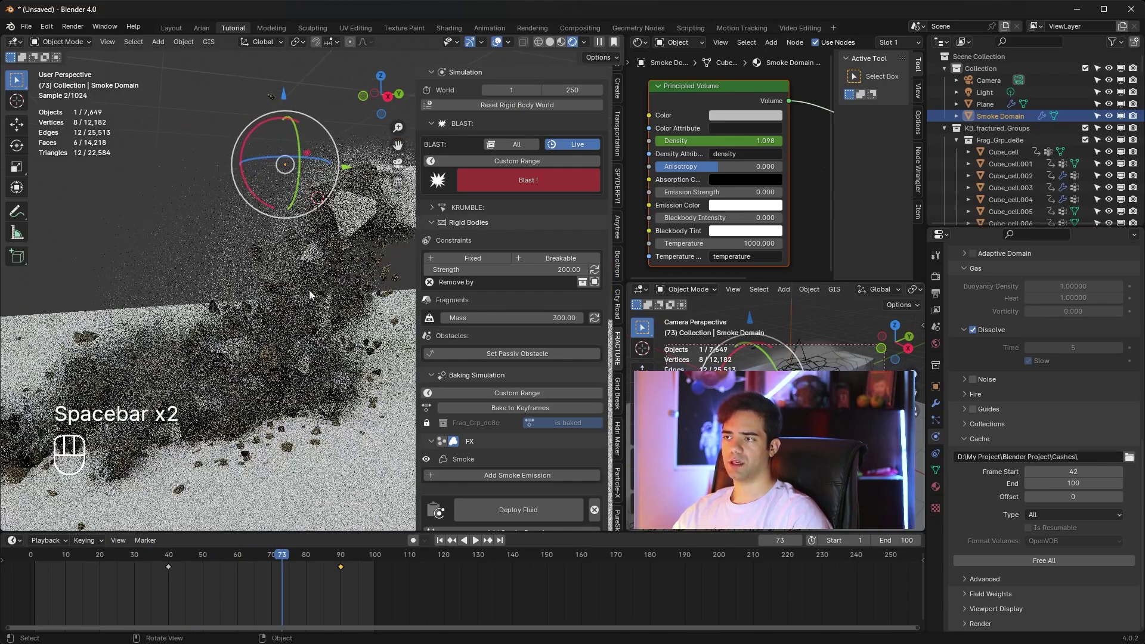
pyautogui.press('space')
pyautogui.press('space')
pyautogui.press('space')
pyautogui.moveTo(460, 314); pyautogui.dragTo(460, 287)
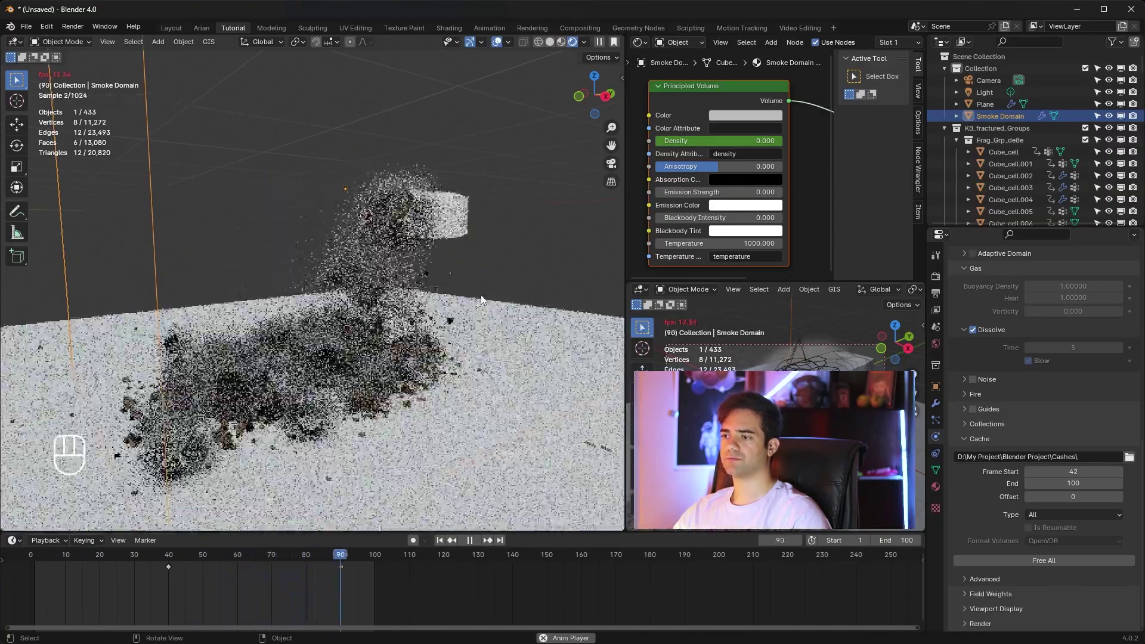
# Step: Set Cycles to GPU Compute with 256 maximum final render samples
pyautogui.press('space')
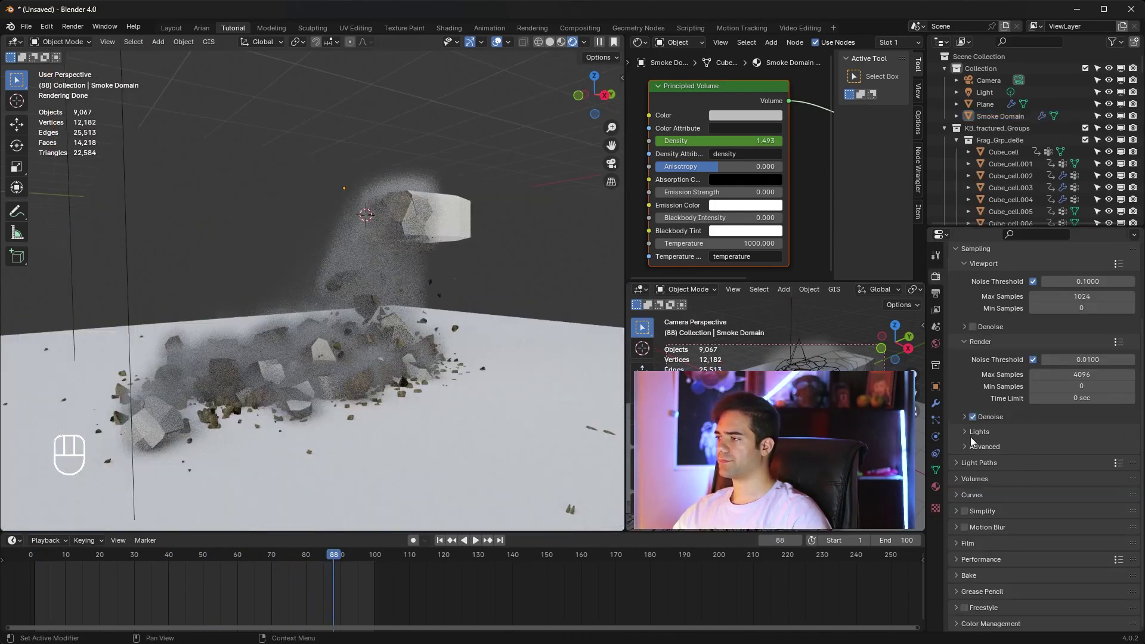
pyautogui.click(980, 331)
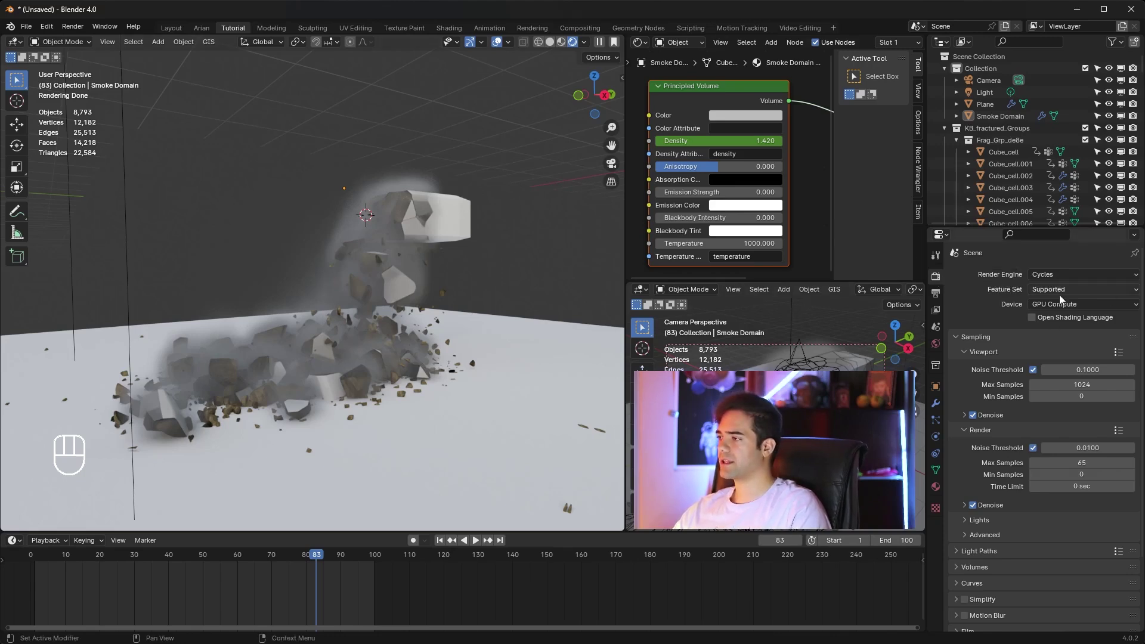
pyautogui.click(1057, 276)
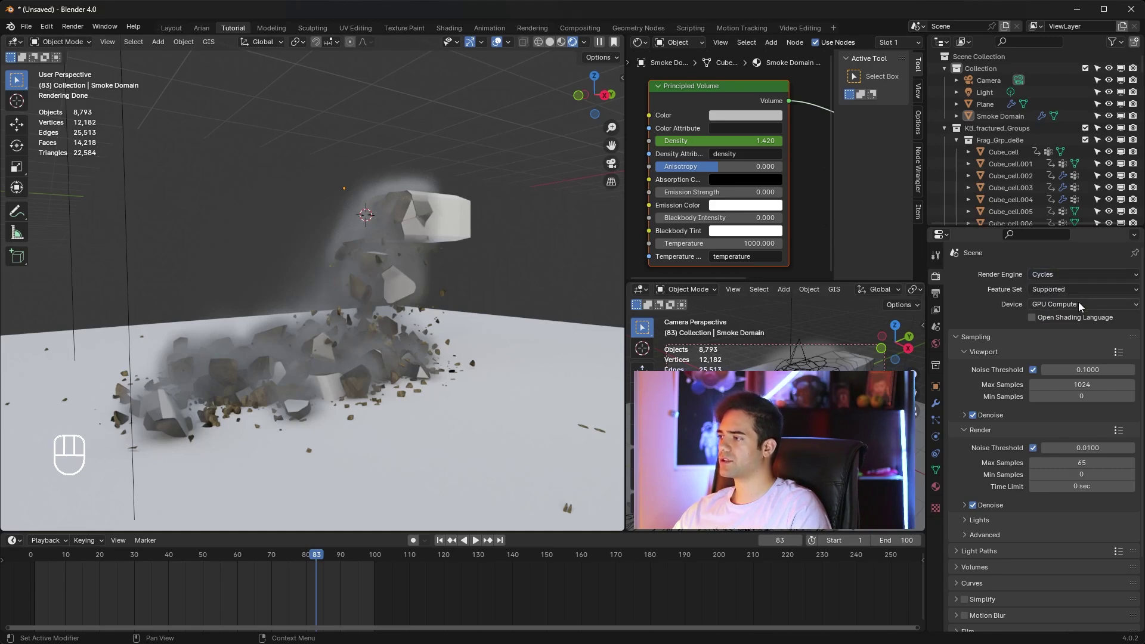
pyautogui.click(1053, 306)
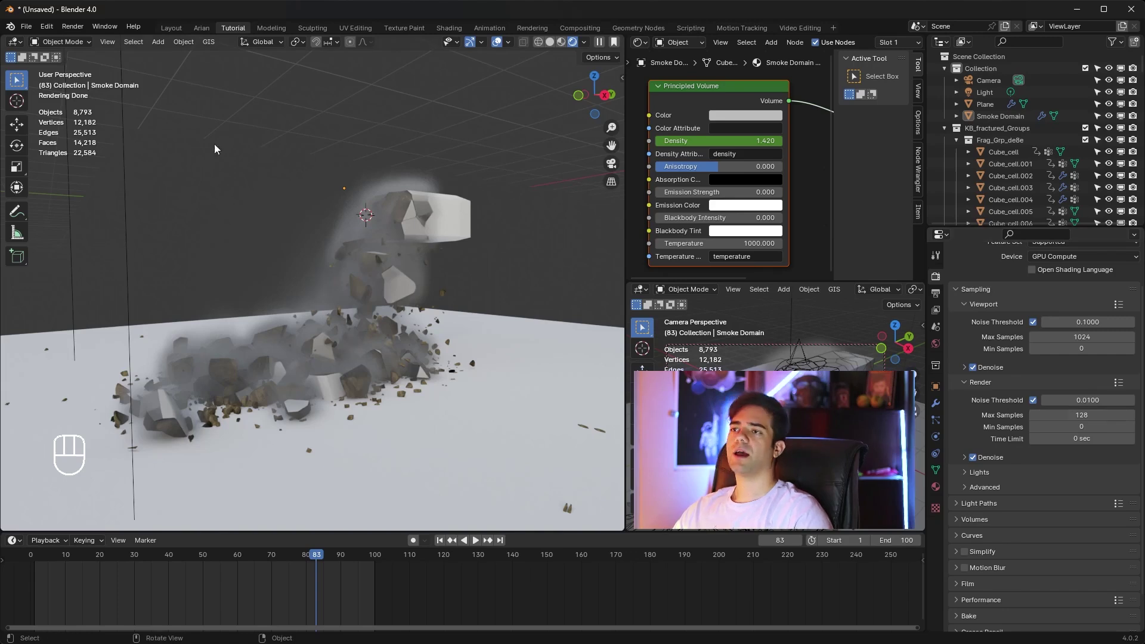
pyautogui.moveTo(82, 38); pyautogui.dragTo(236, 147)
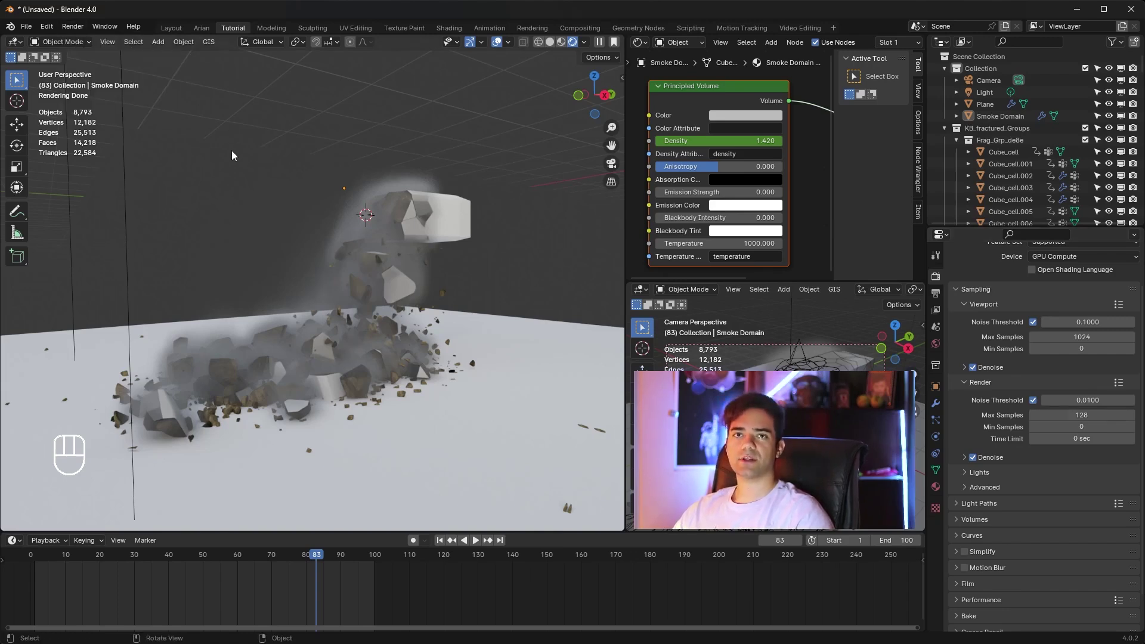
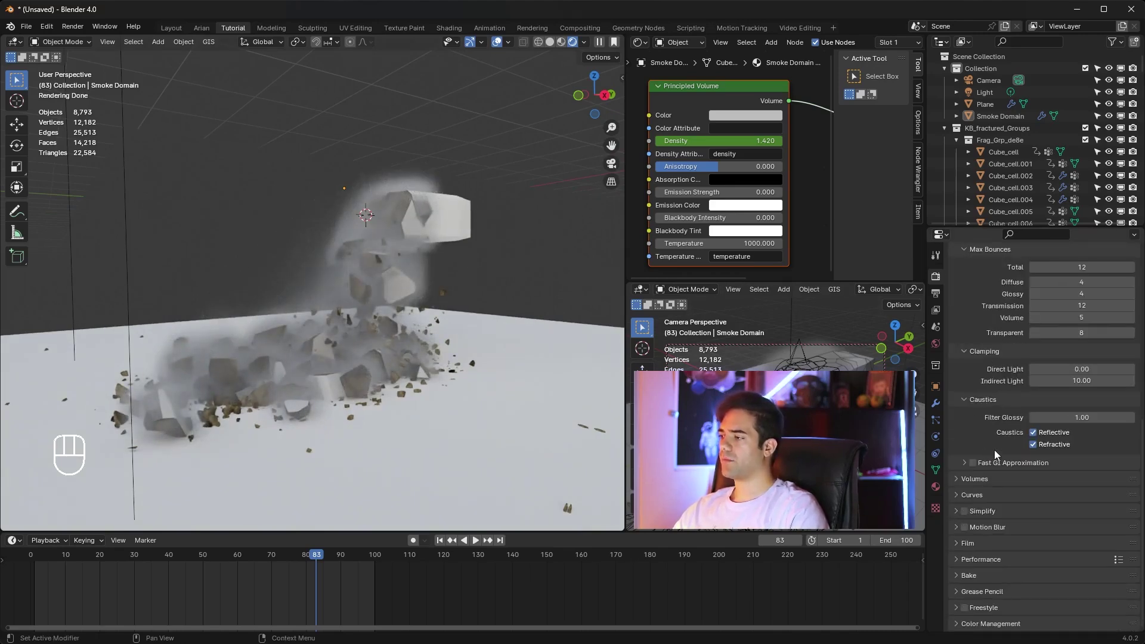
# Step: Enable motion blur for the Cycles render and inspect the blast preview
pyautogui.click(971, 531)
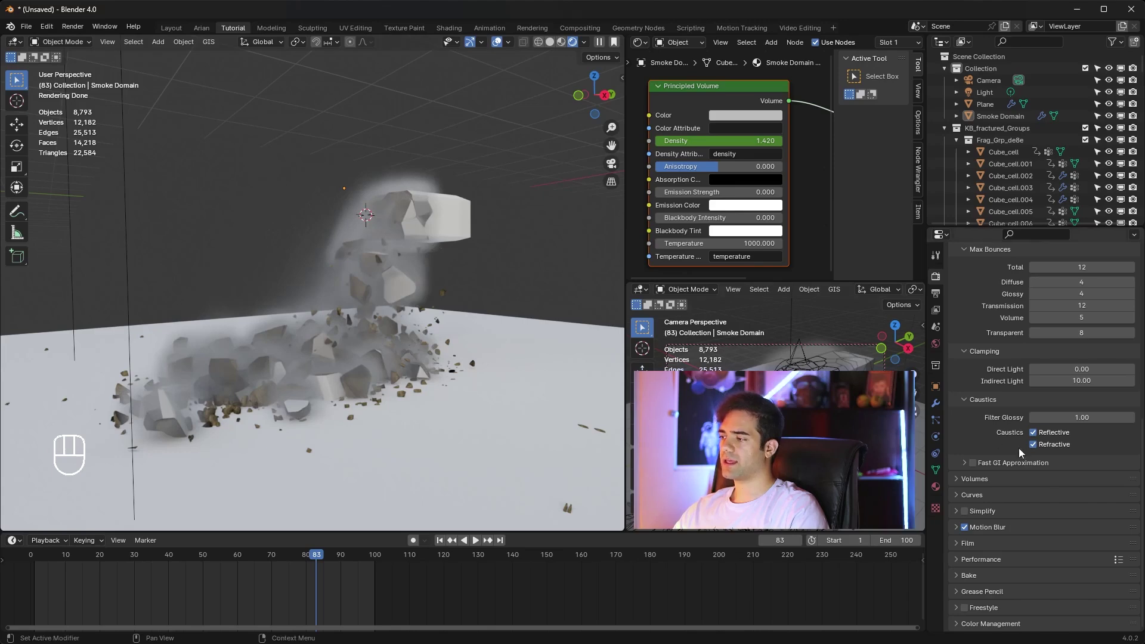
pyautogui.click(975, 582)
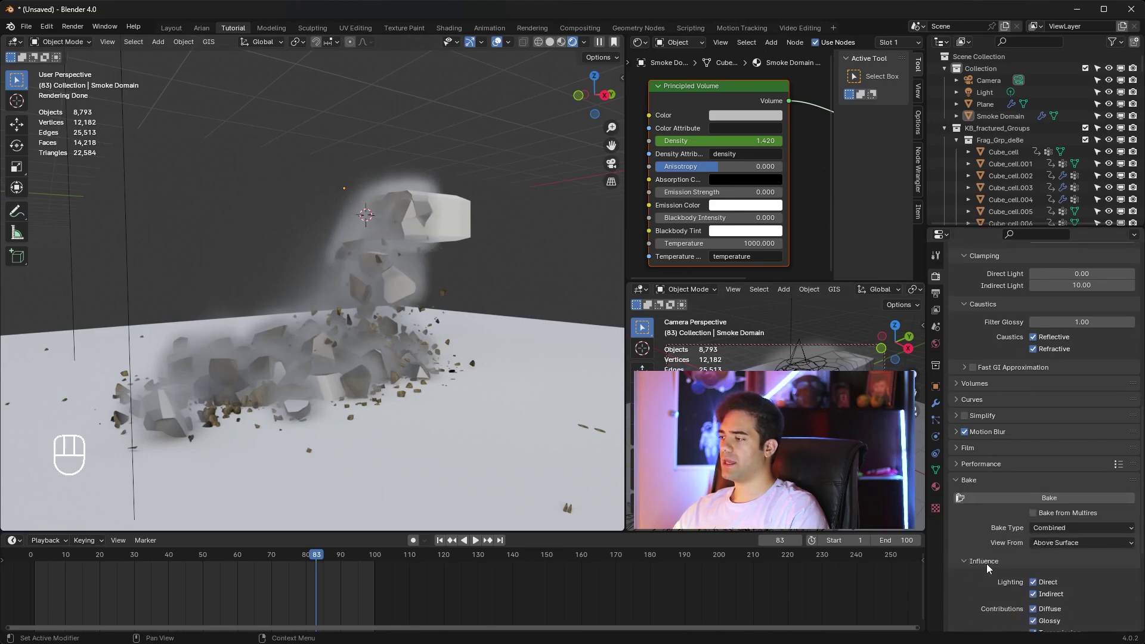
pyautogui.moveTo(460, 351); pyautogui.dragTo(466, 354)
pyautogui.middleClick(451, 349)
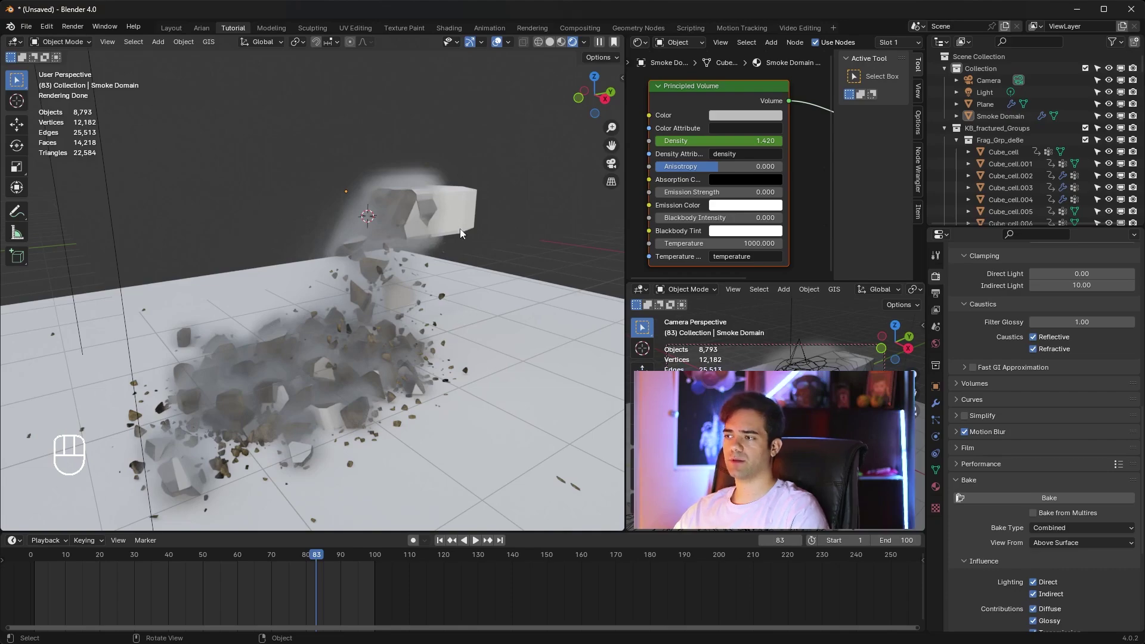
pyautogui.middleClick(459, 272)
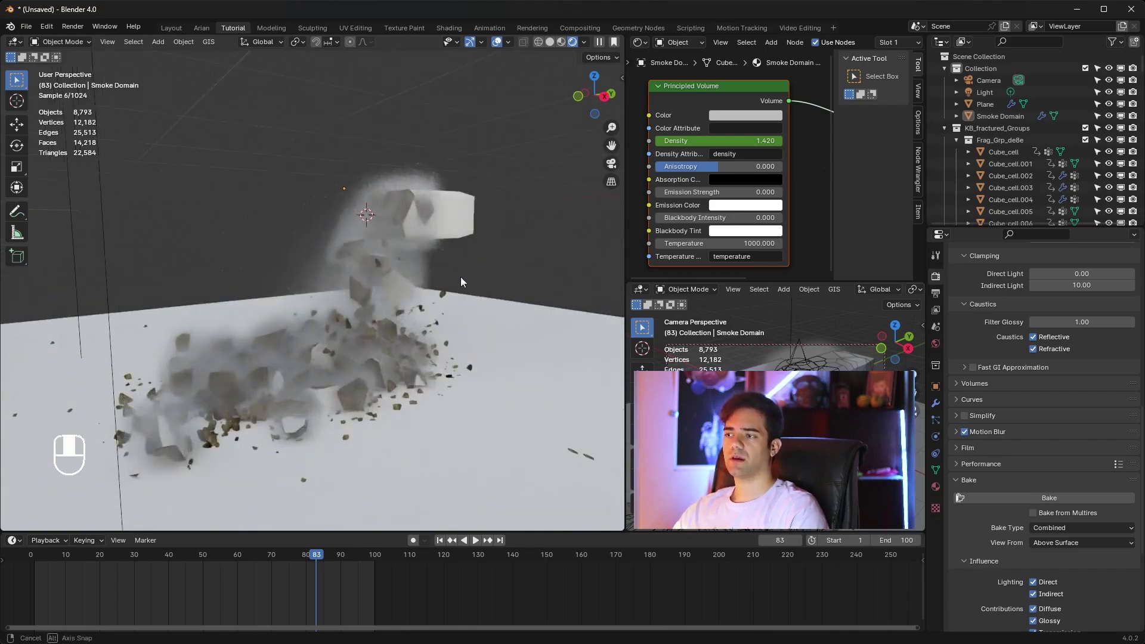